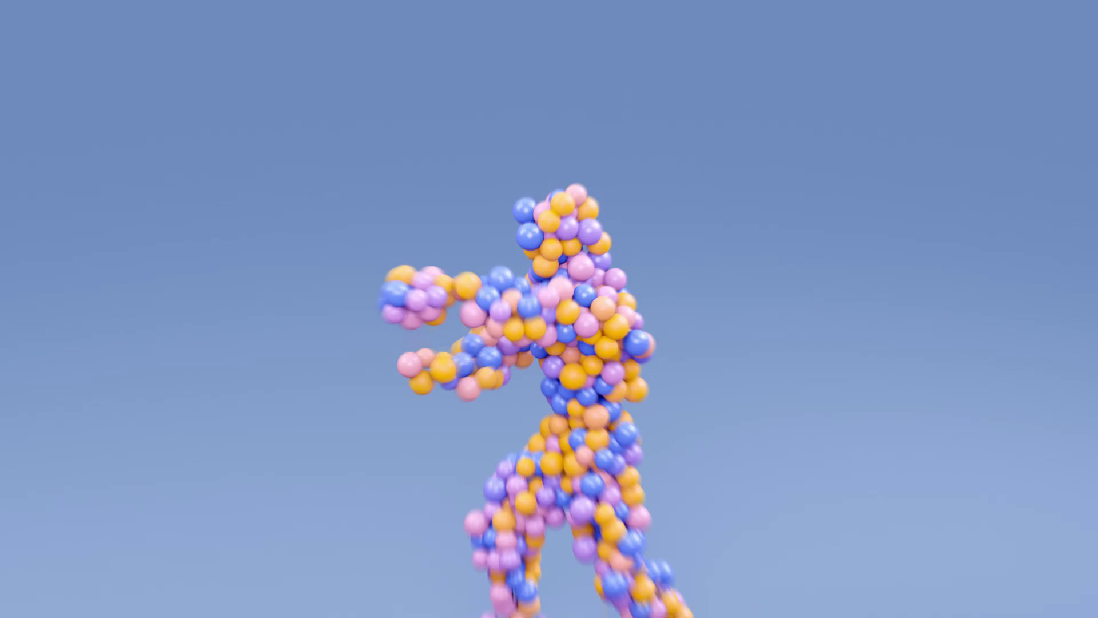
- Scrub back to frame 104, deselect the dancer and orbit in closer to the model
left_click(414, 588)
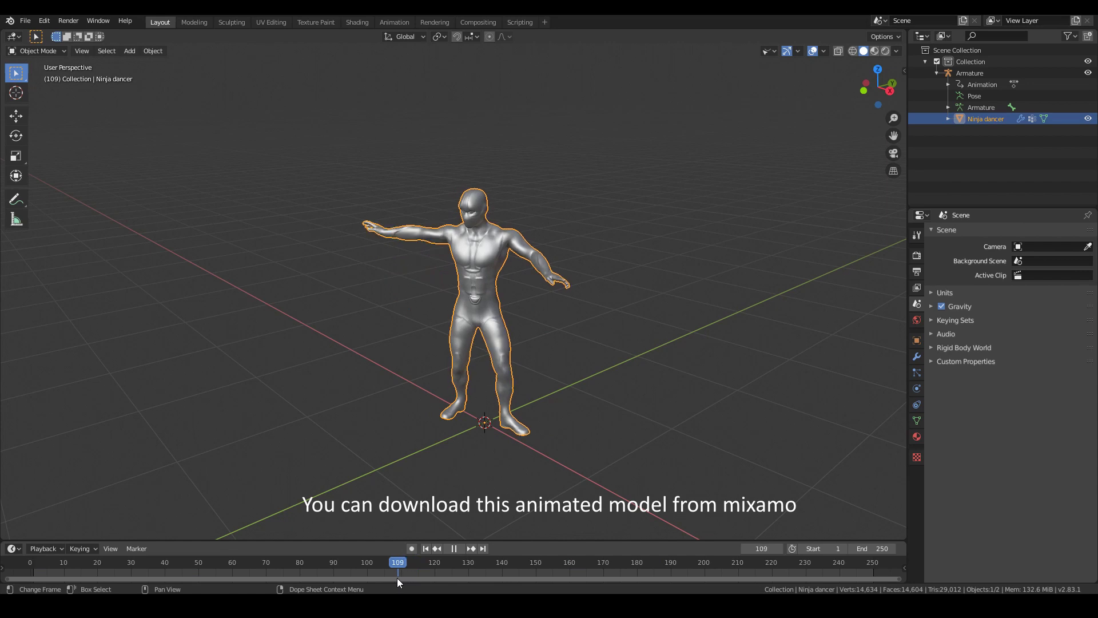
scroll("up", 3)
middle_click(478, 306)
left_click(642, 285)
middle_click(653, 269)
scroll("up", 3)
middle_click(509, 269)
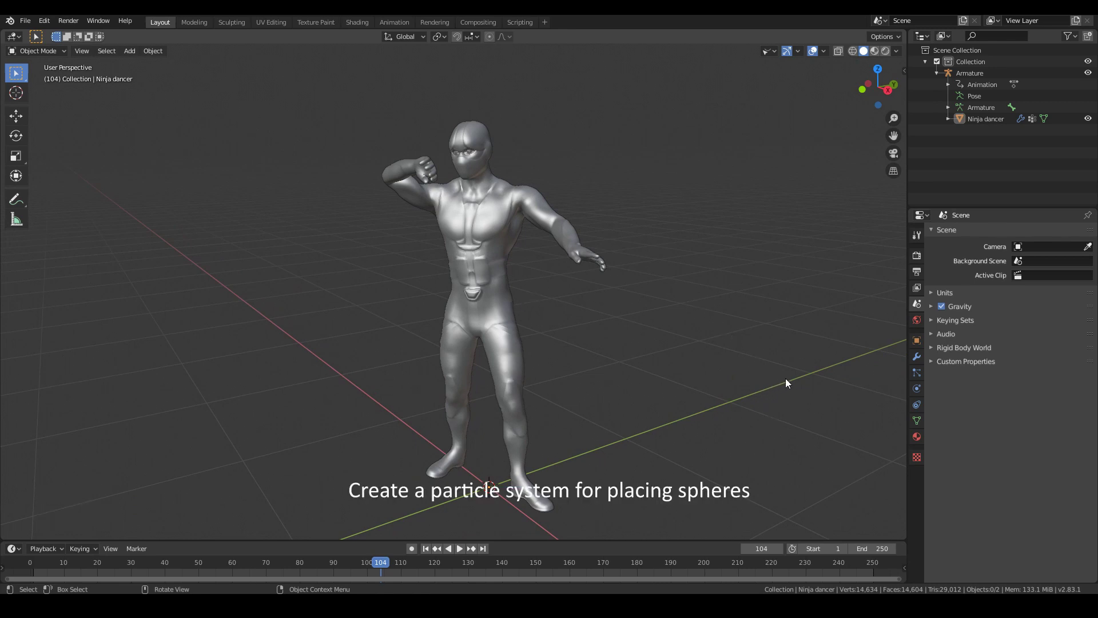
- Add a 200-particle system to the dancer emitting randomly from its volume, frames 1–1, lifetime 1000
left_click(921, 379)
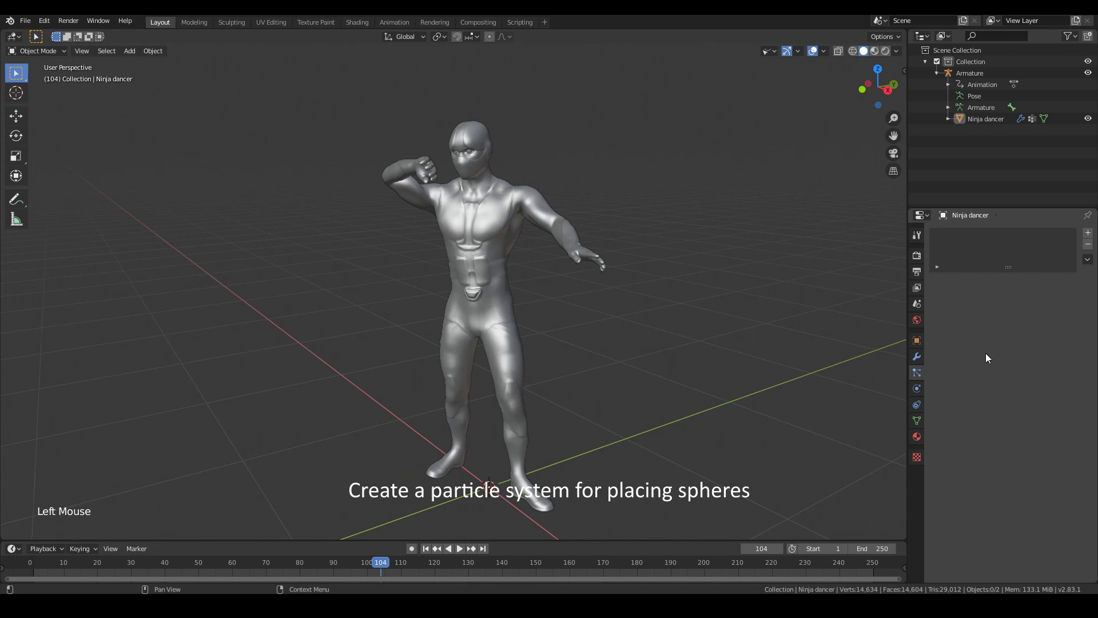
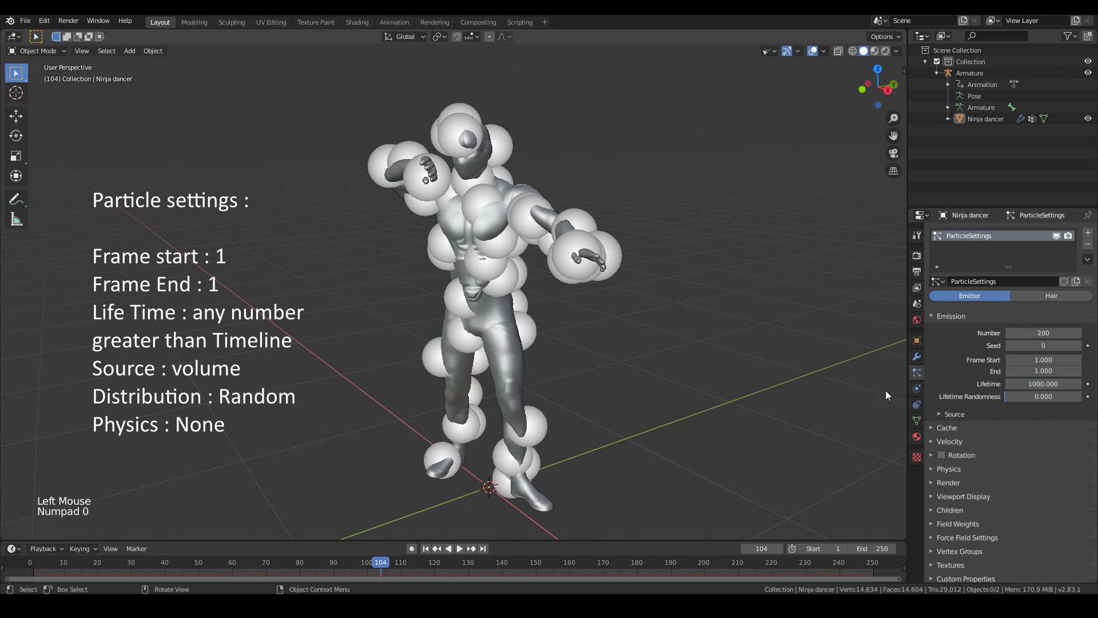
left_click(975, 416)
scroll("down", 3)
left_click(1040, 342)
left_click(1059, 368)
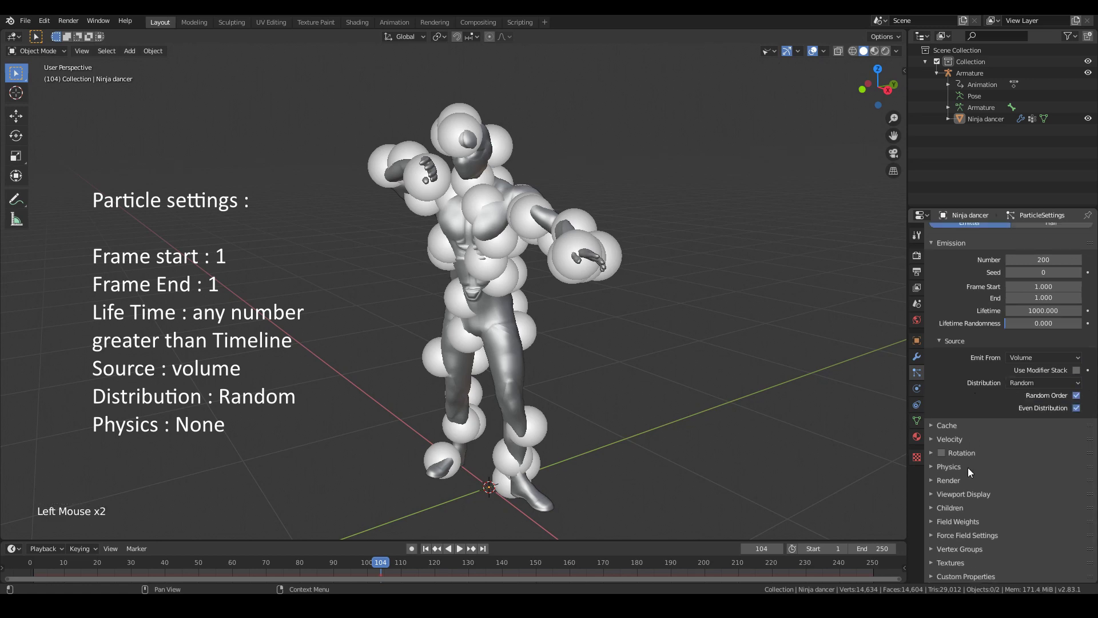
- Reach the particle Viewport Display options to show particles as 0.01 m dots and hide the emitter
scroll("down", 3)
left_click(962, 470)
left_click(1054, 418)
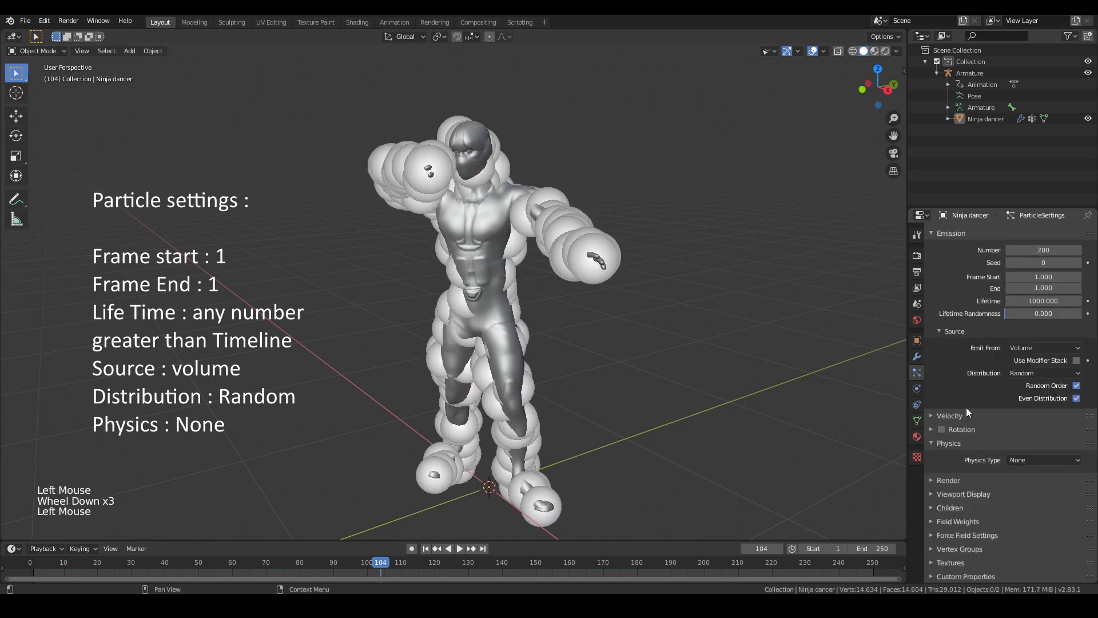
left_click(963, 448)
left_click(981, 497)
scroll("down", 3)
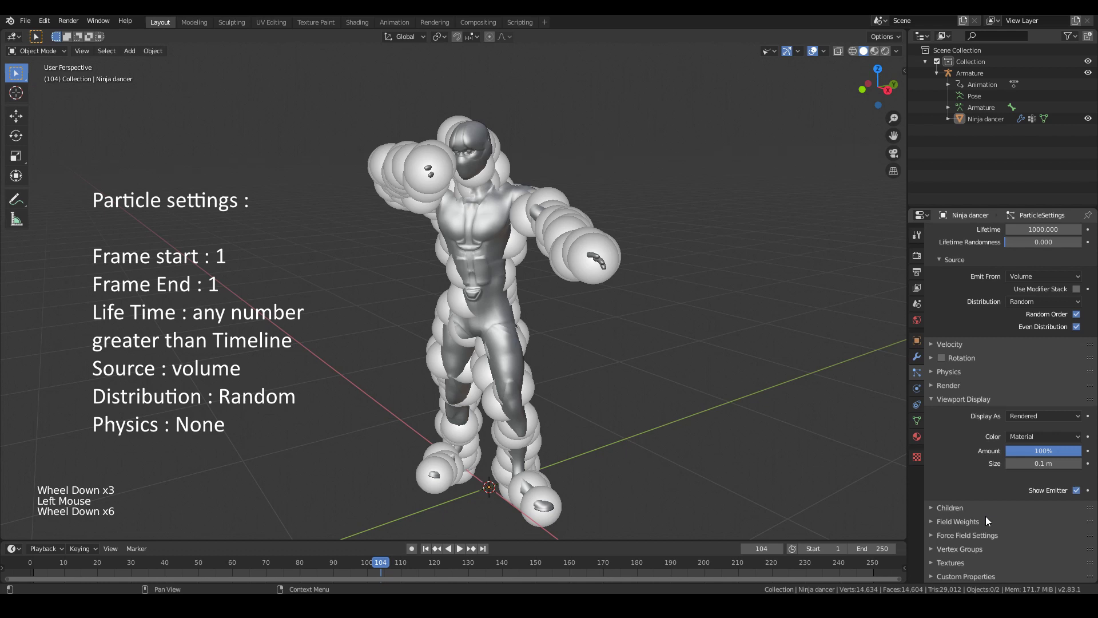
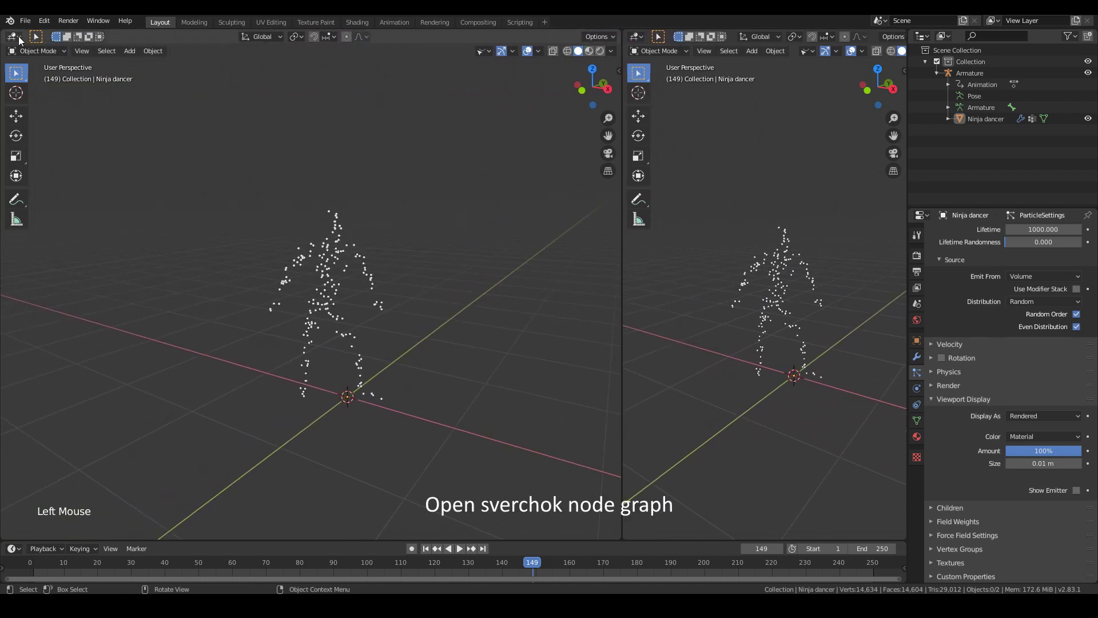
- Make the second view a Sverchok node tree with a ParticlesMK2 node reading the Ninja dancer
left_click(21, 40)
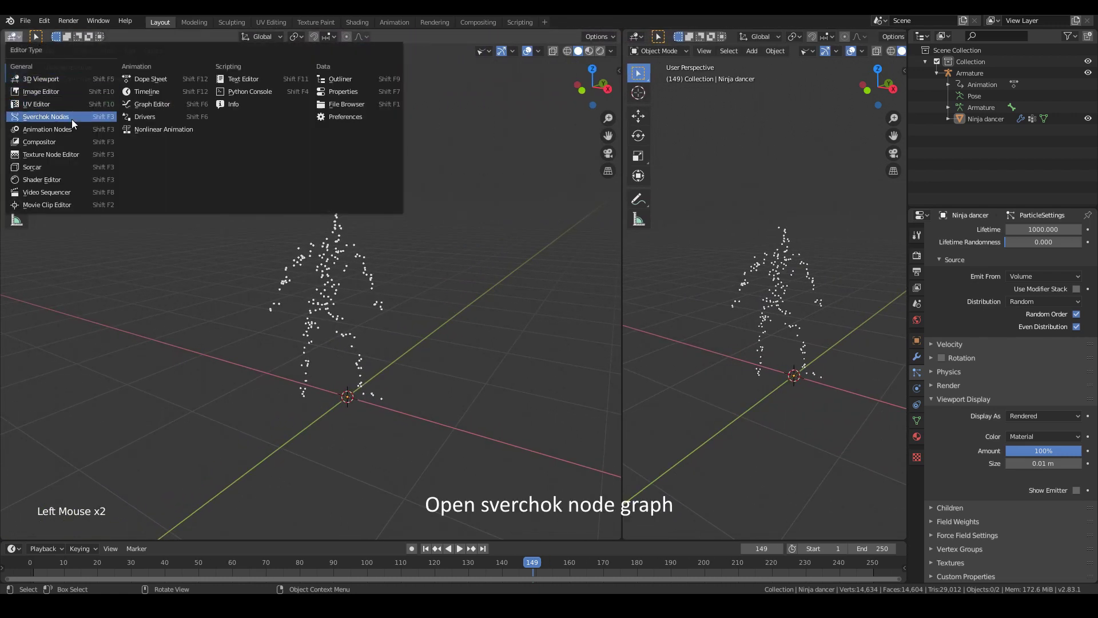
left_click(75, 123)
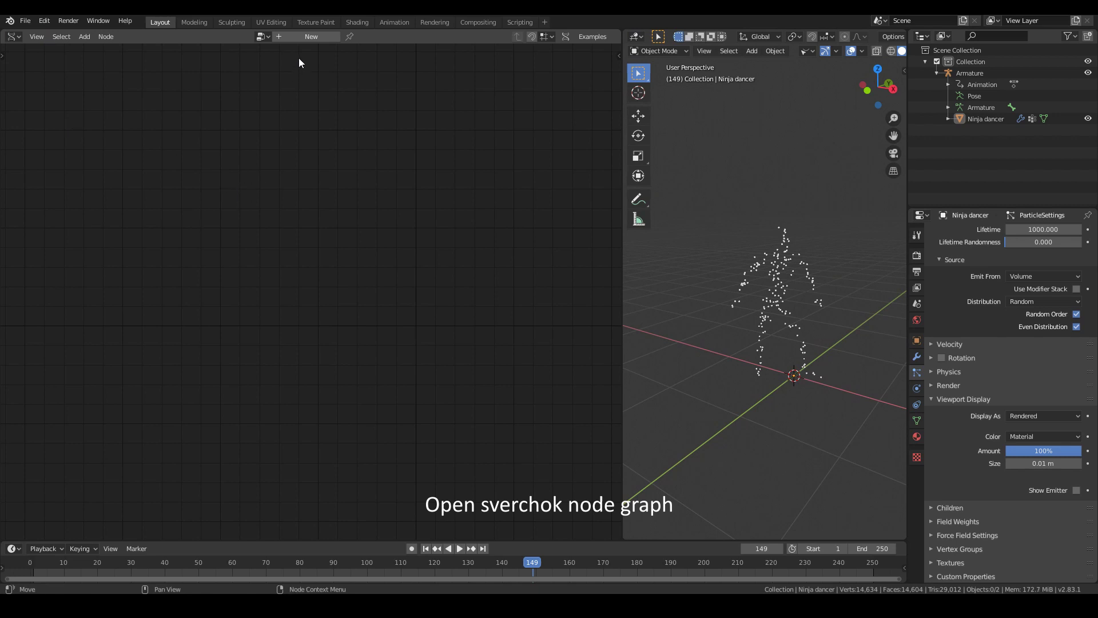
left_click(304, 41)
key("shift+a")
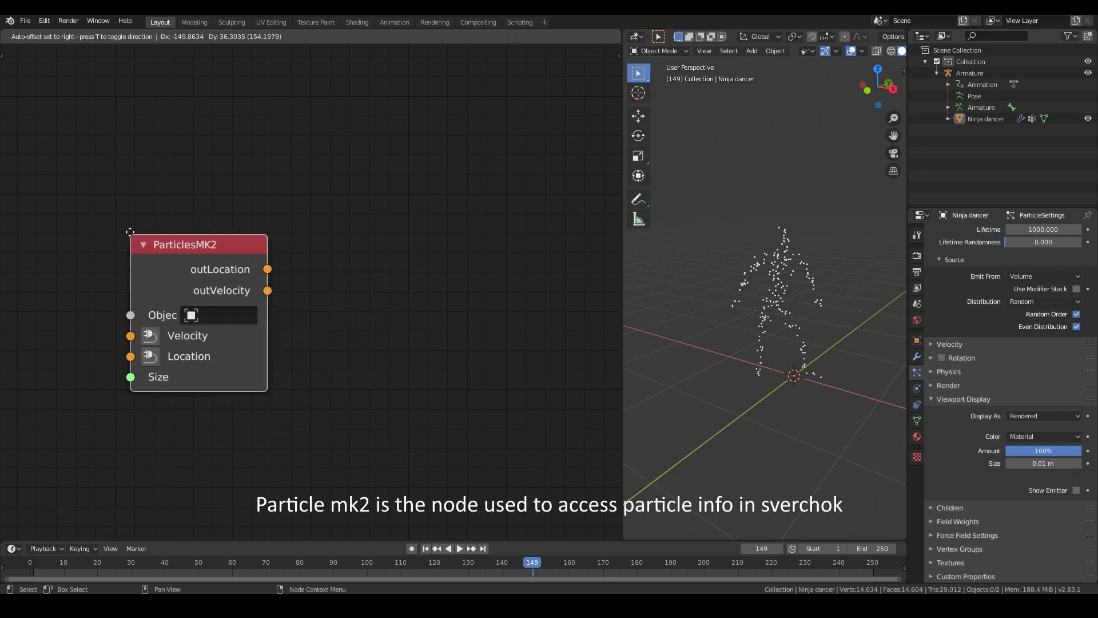
left_click(246, 315)
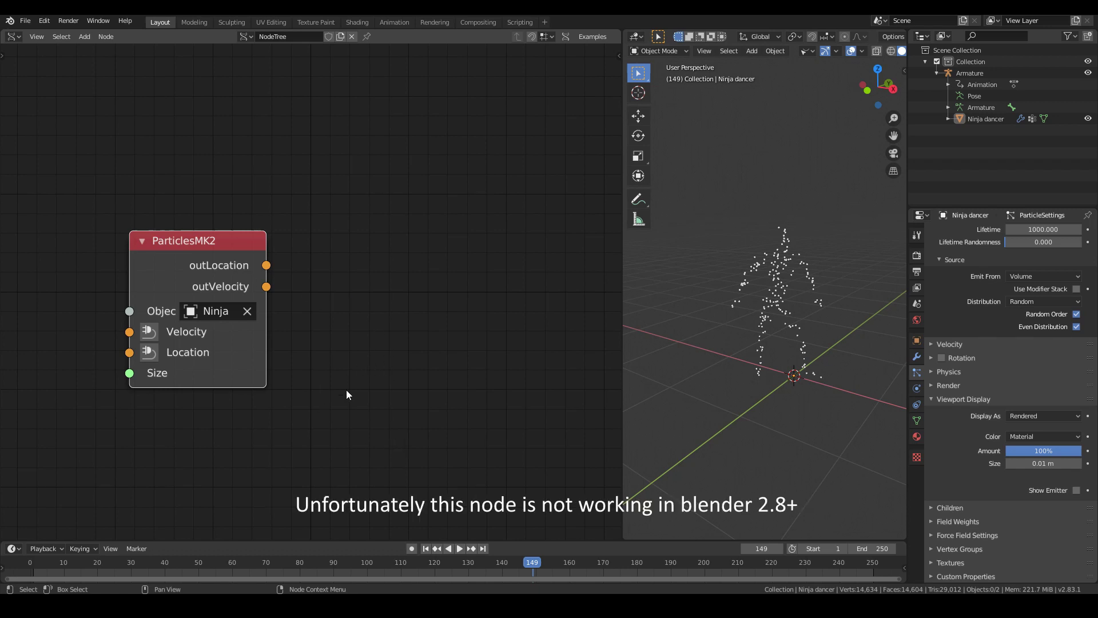
left_click(277, 271)
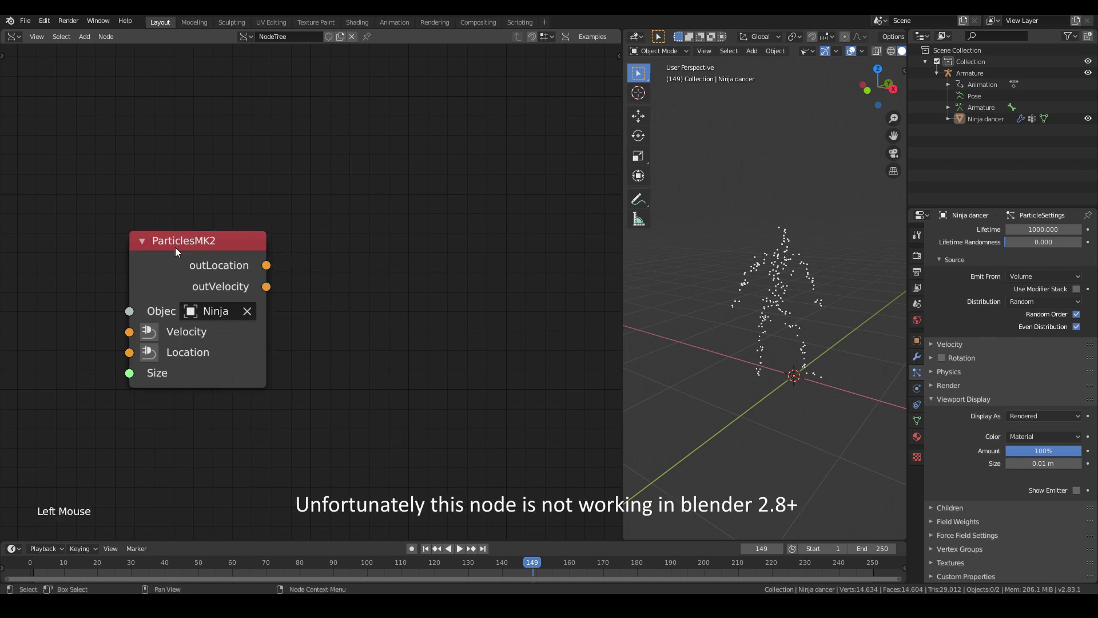
- Delete the ParticlesMK2 node and switch the area to the Animation Nodes editor instead
left_click(217, 250)
key("Delete")
middle_click(748, 278)
scroll("up", 3)
left_click(24, 46)
left_click(18, 42)
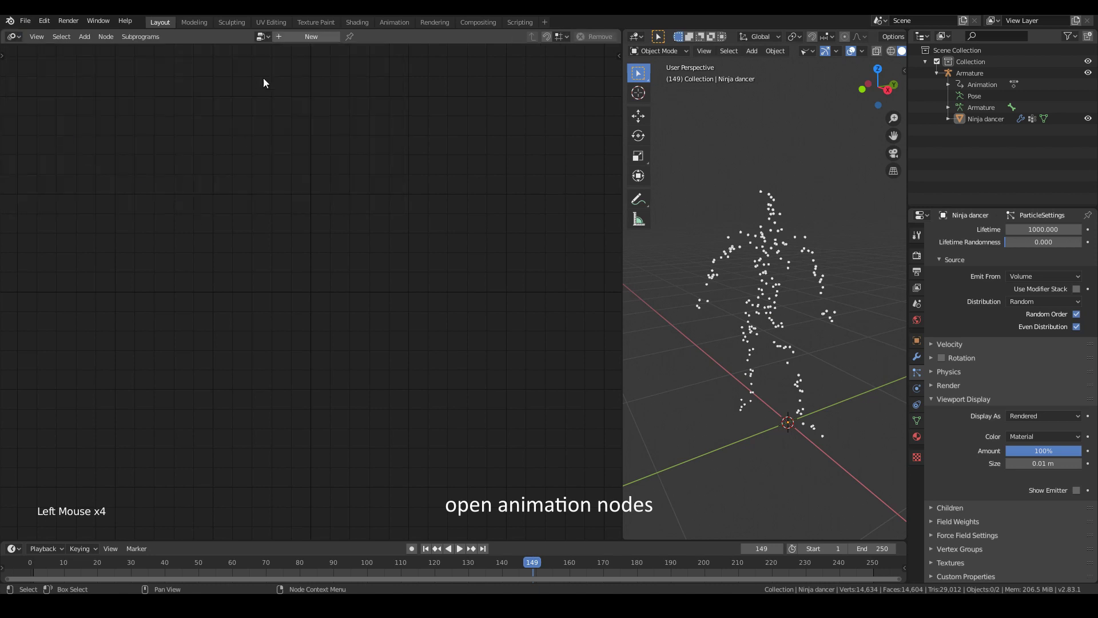
- Create an Animation Nodes tree with Particle Systems from Object (Ninja dancer) feeding a Particles Data node's Active input
left_click(315, 43)
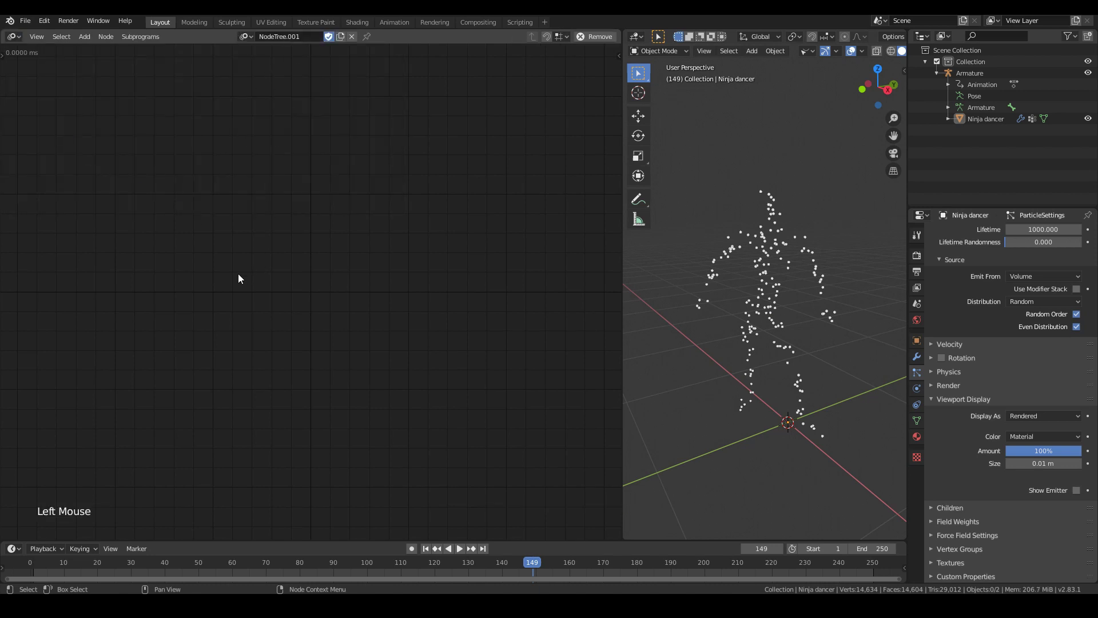
key("shift+a")
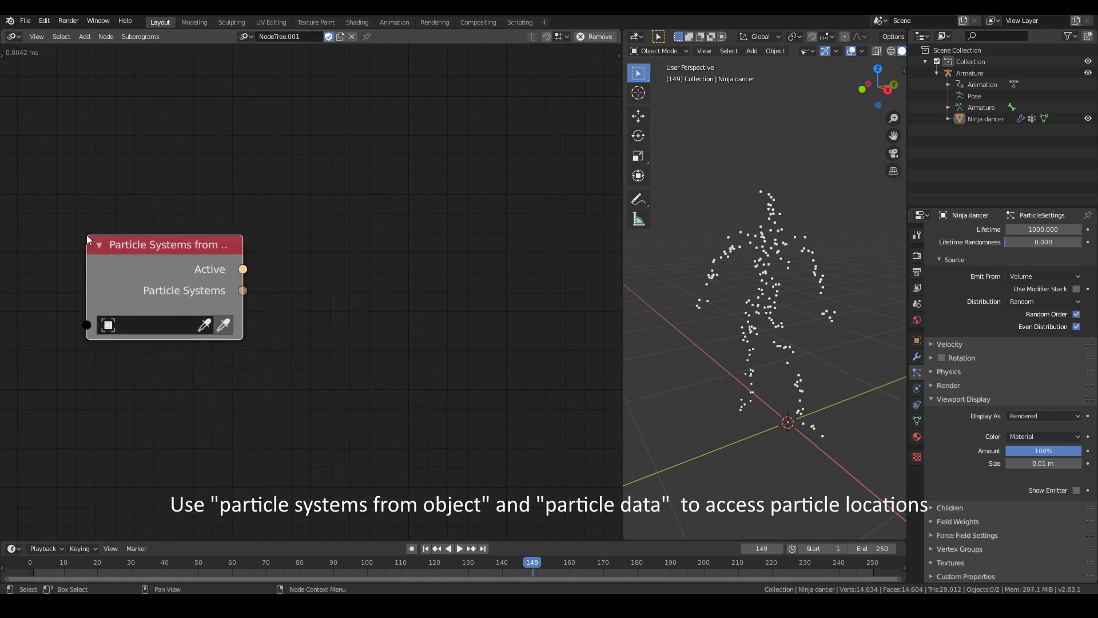
left_click(158, 328)
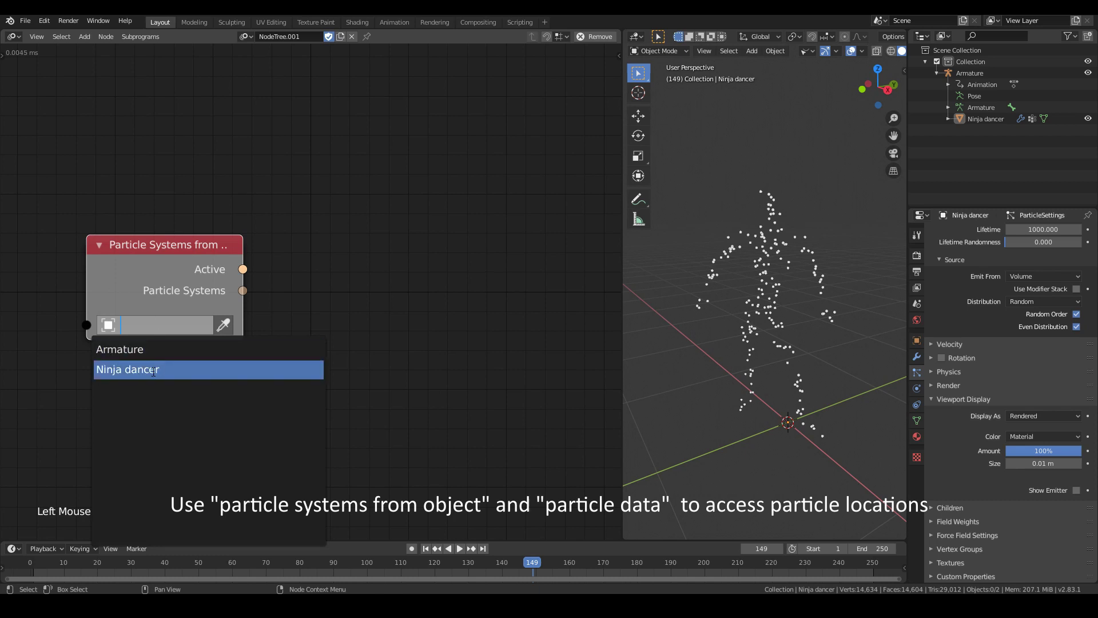
scroll("down", 3)
middle_click(237, 348)
key("shift+a")
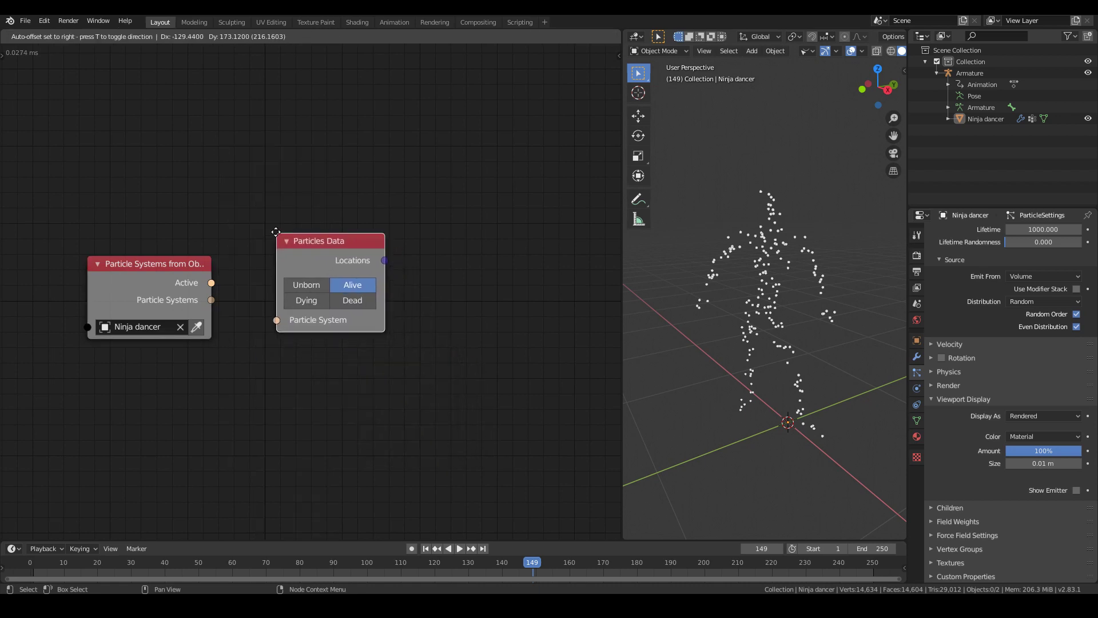
left_click(217, 289)
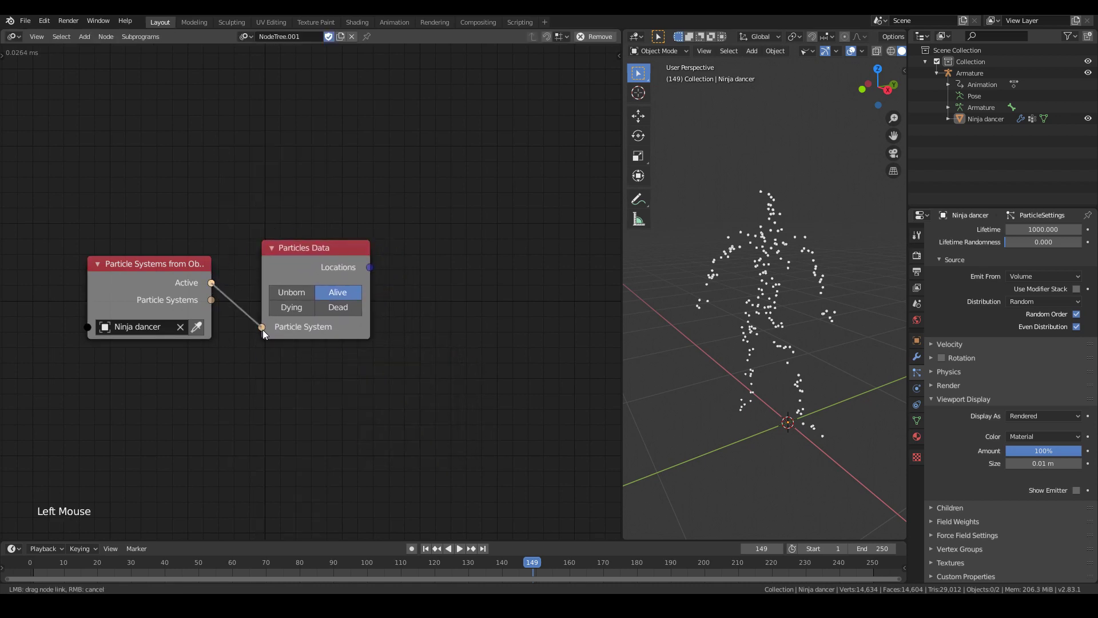
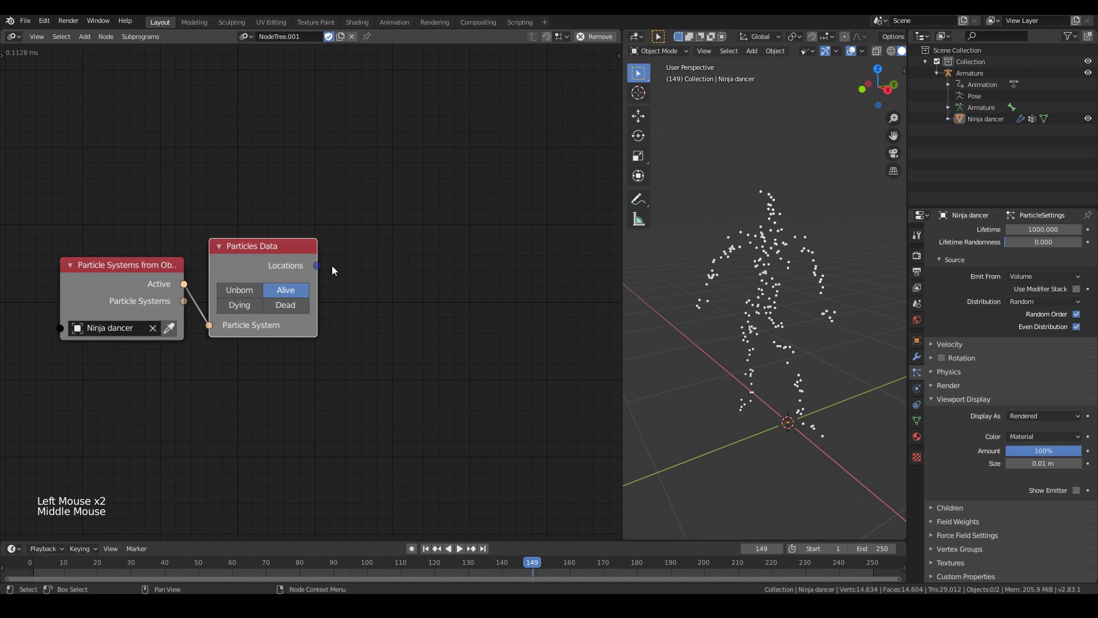
left_click(316, 269)
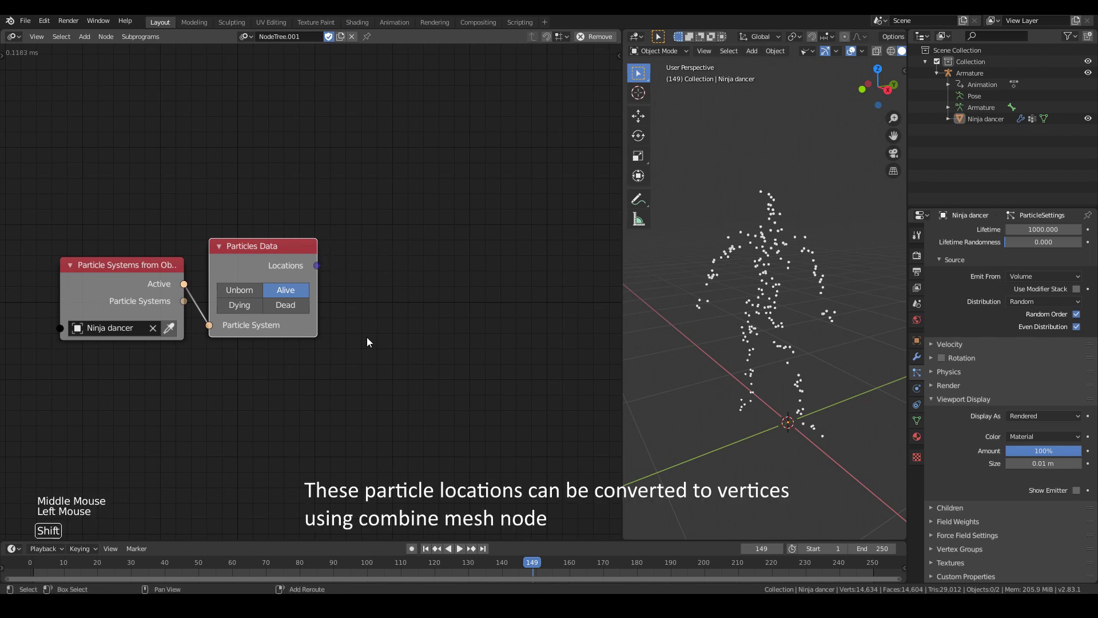
- Add a Combine Mesh node and feed the particle Locations into its Vertex Locations
key("shift+a")
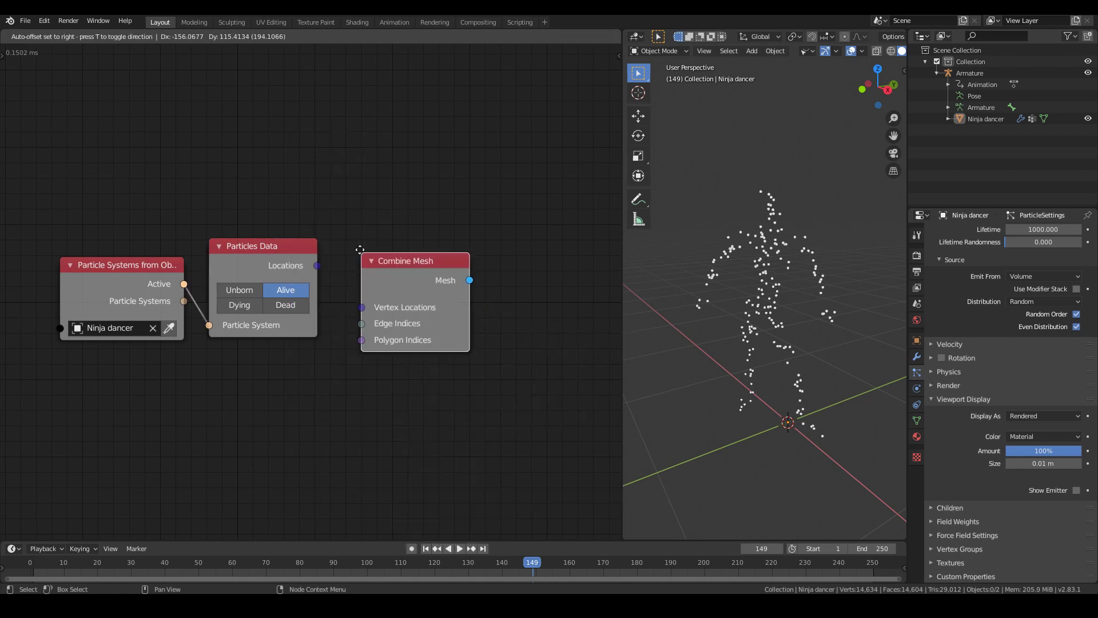
left_click(322, 270)
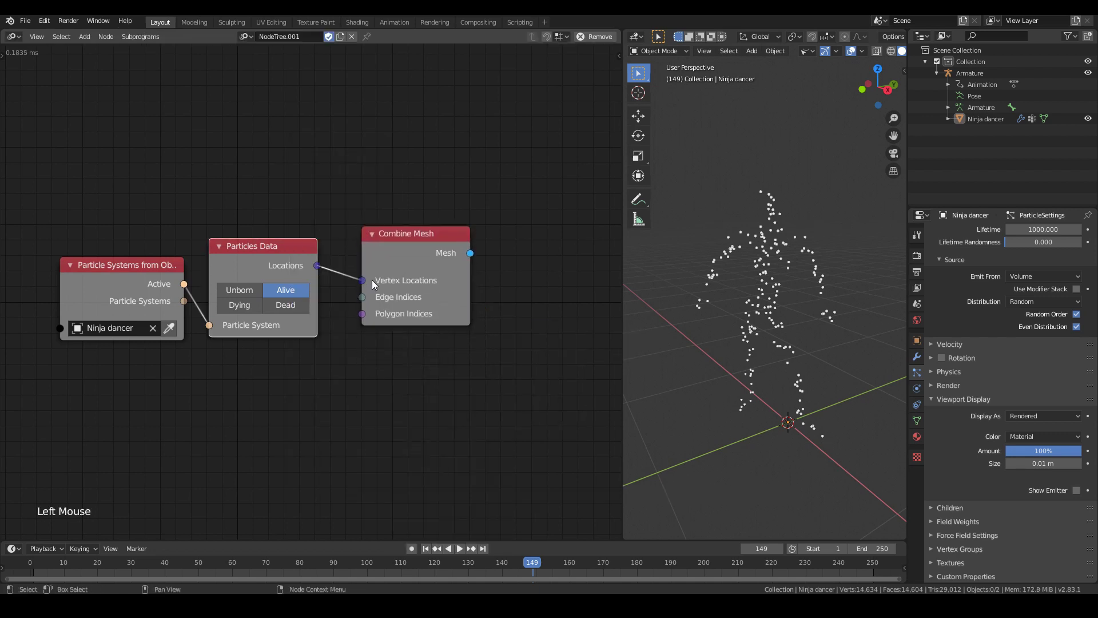
left_click(398, 253)
middle_click(477, 362)
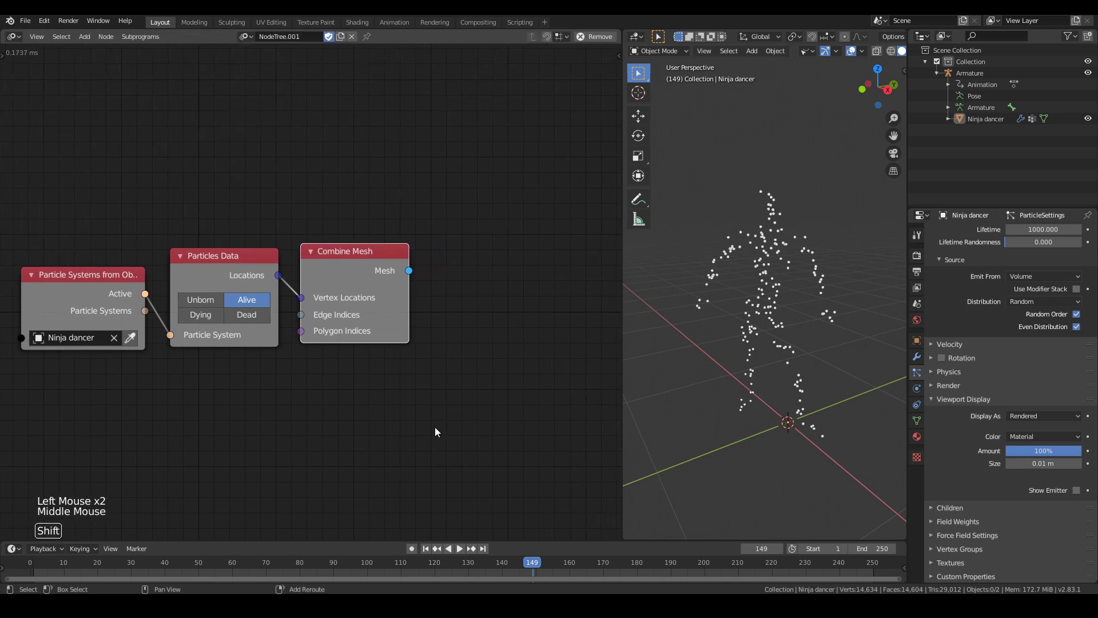
key("shift+a")
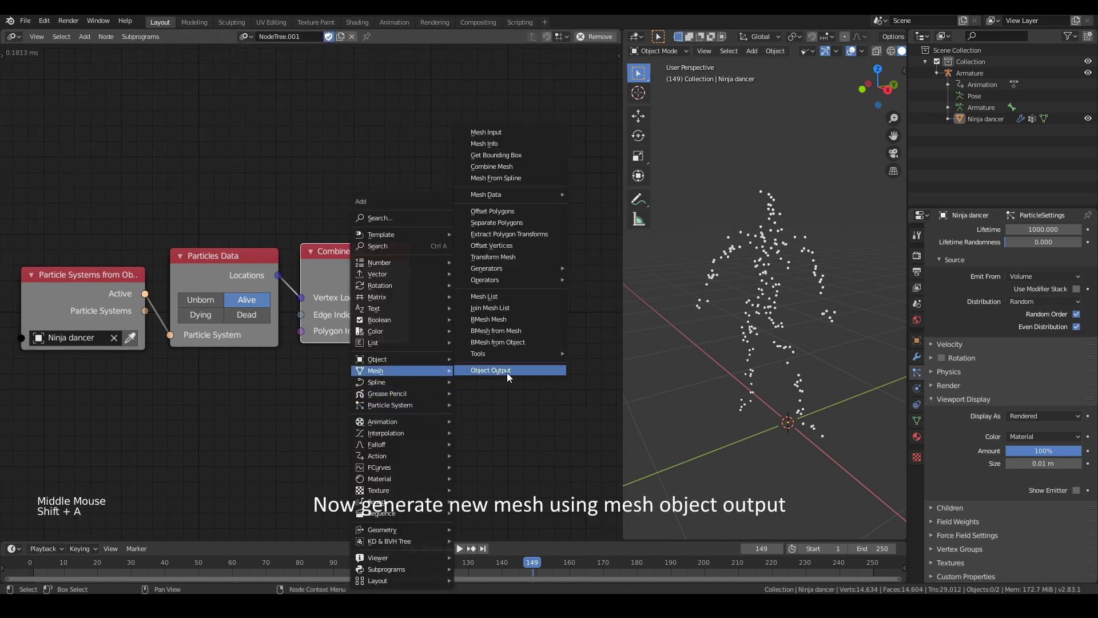
- Write the combined mesh through a Mesh Object Output node into a new object renamed 'AN mesh'
left_click(411, 275)
middle_click(434, 390)
left_click(540, 308)
left_click(558, 319)
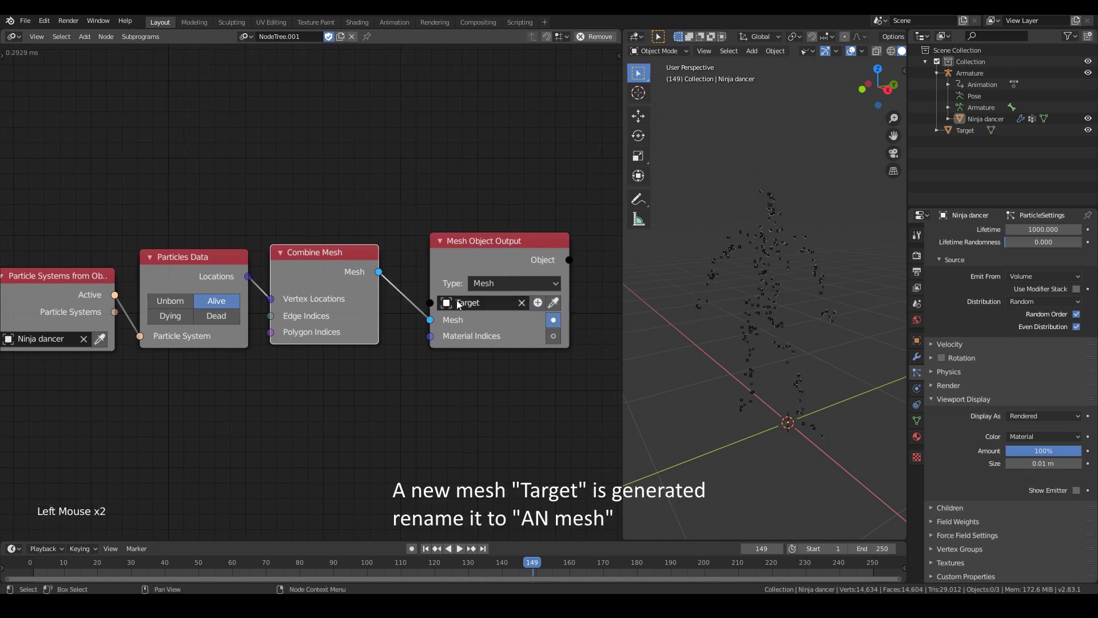
double_click(970, 135)
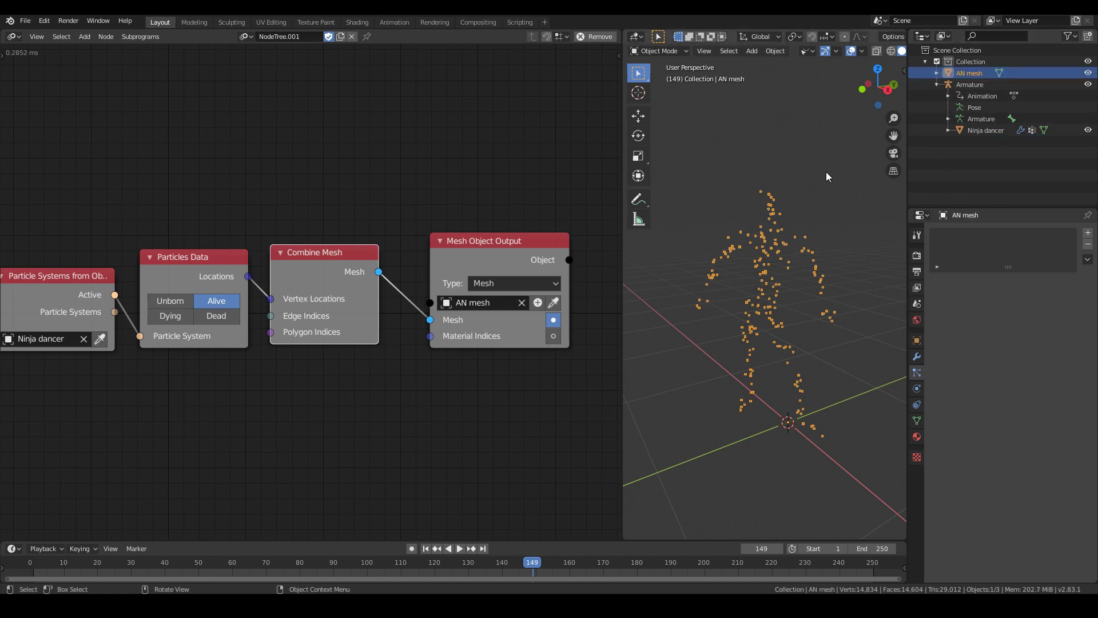
- Hide the Ninja dancer, select AN mesh and play the animation from near the start
left_click(826, 176)
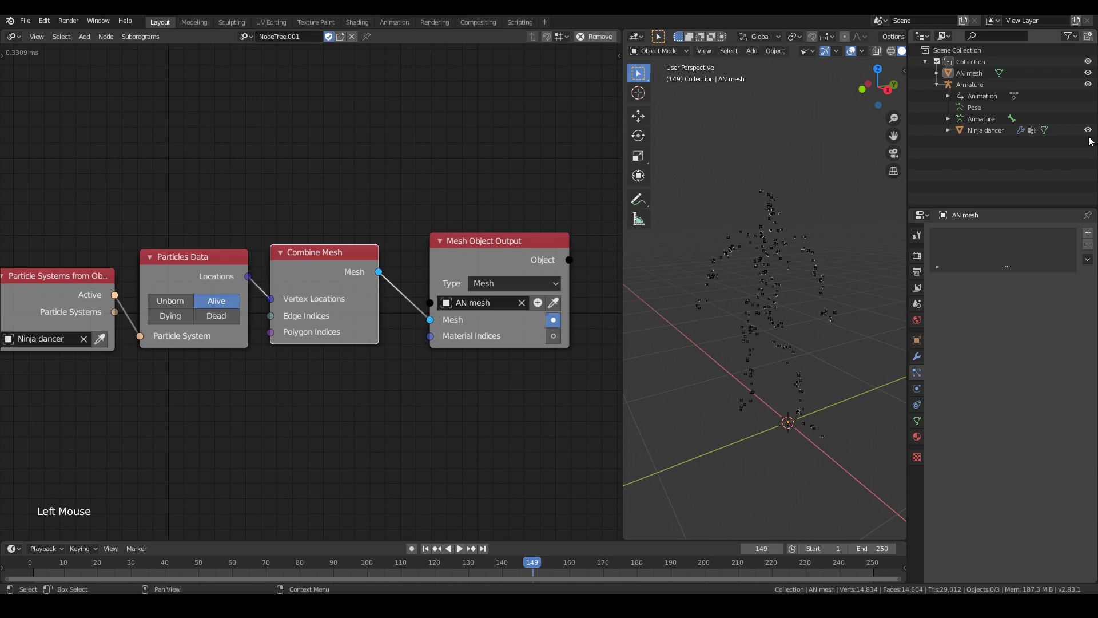
left_click(1093, 136)
left_click(974, 74)
left_click(516, 571)
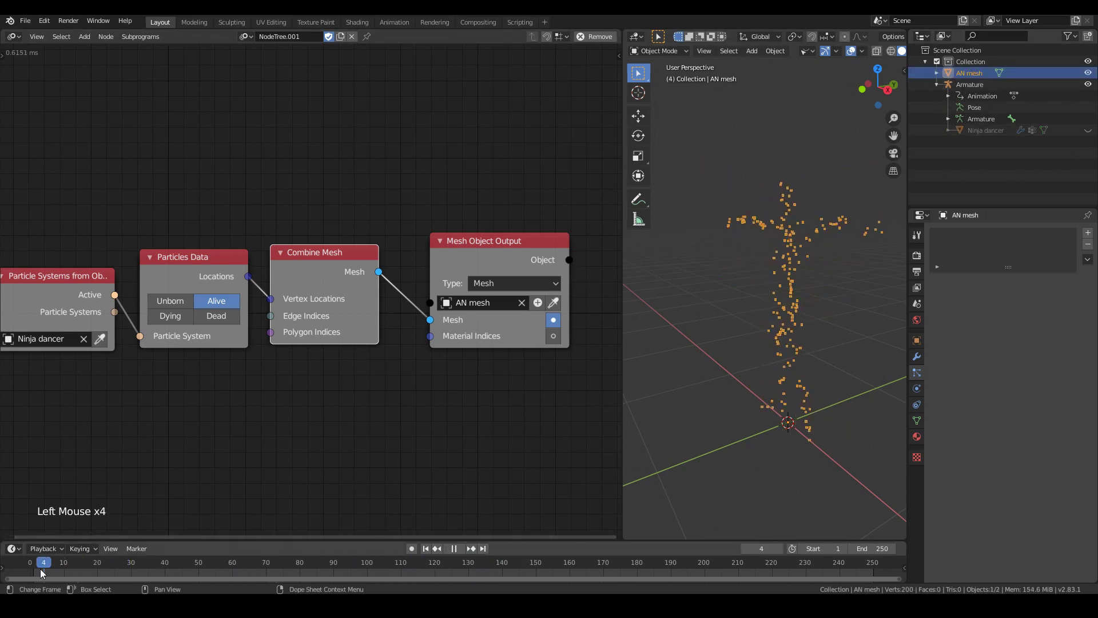
key("space")
middle_click(804, 286)
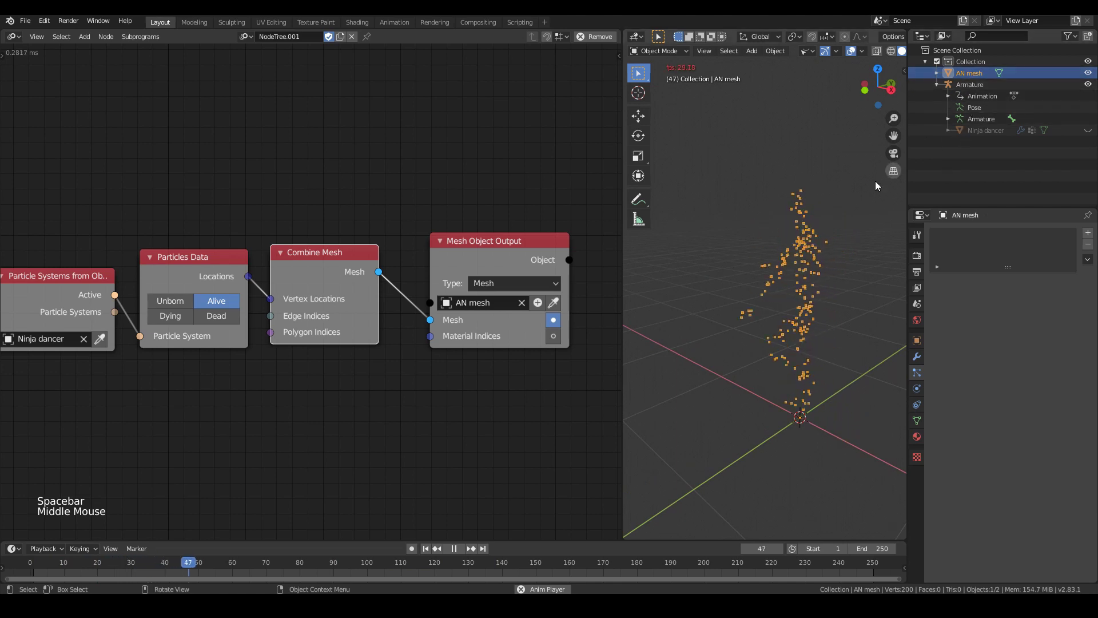
- Orbit around the moving point figure and pause playback around frame 94
scroll("up", 3)
middle_click(821, 278)
key("space")
middle_click(807, 287)
left_click(799, 269)
middle_click(247, 188)
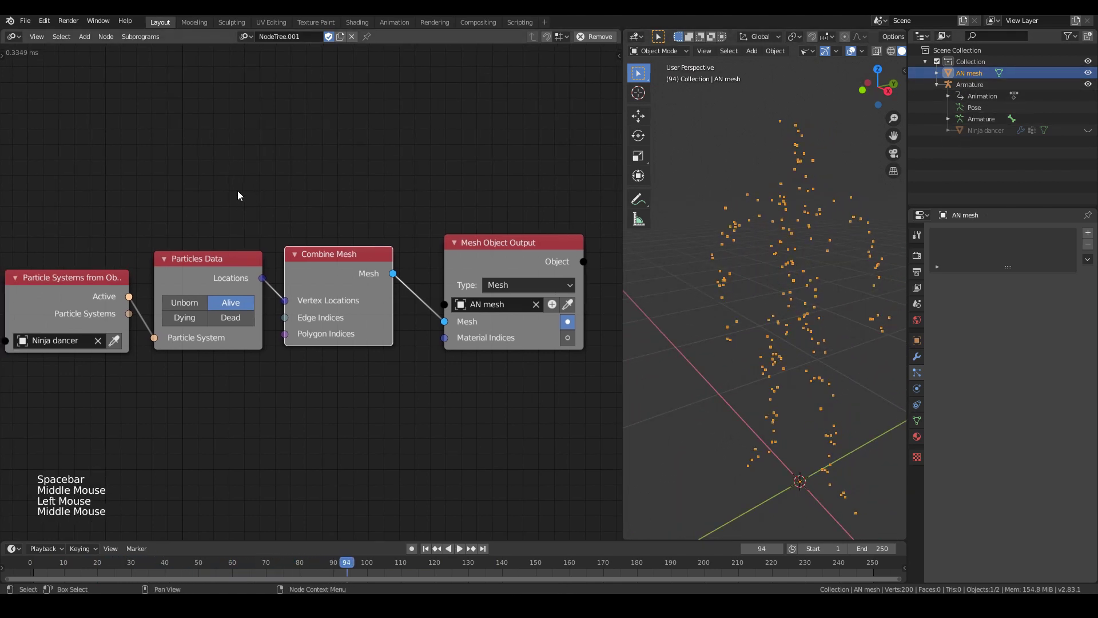
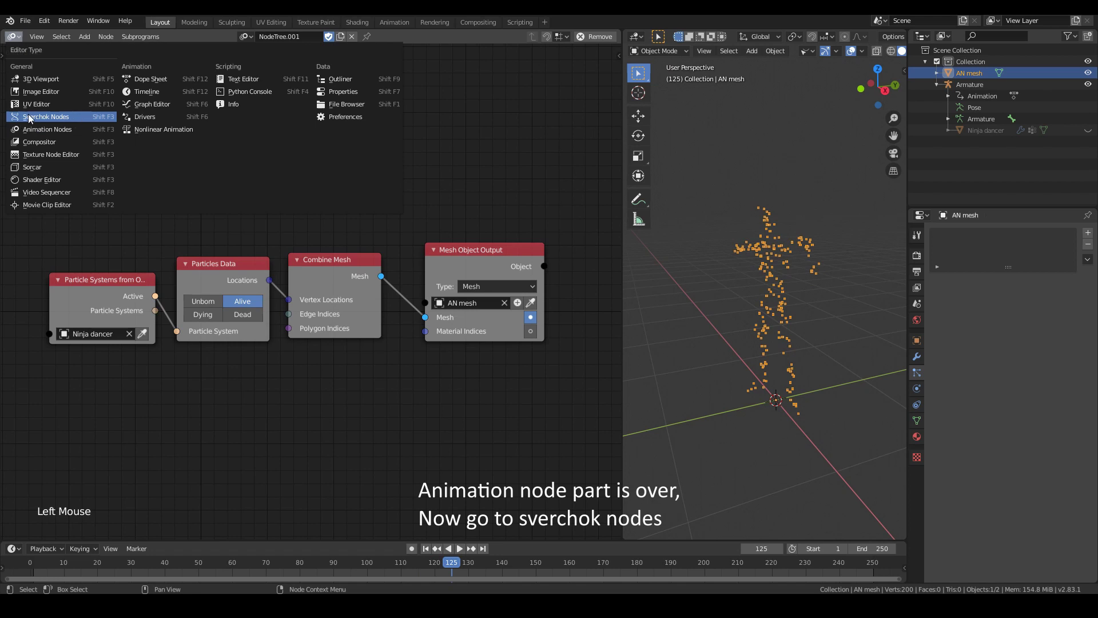
- Switch the editor to Sverchok and create a new empty node tree, NodeTree.002
left_click(325, 45)
scroll("up", 3)
middle_click(816, 275)
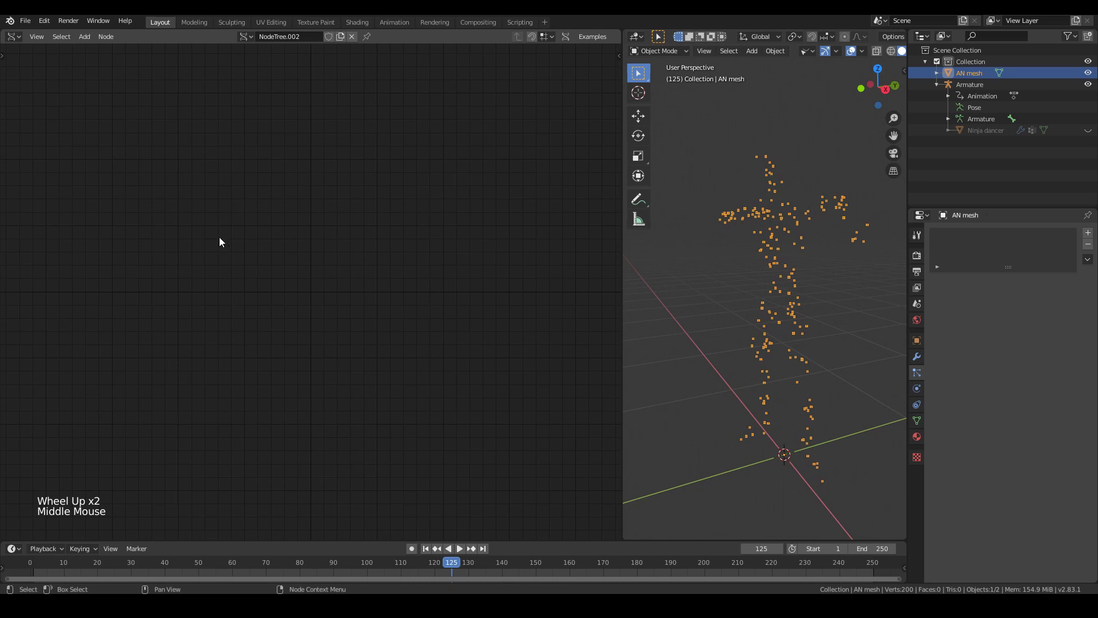
- Add an Objects in mk3 node and load the selected AN mesh object into it with Get selection
key("shift+a")
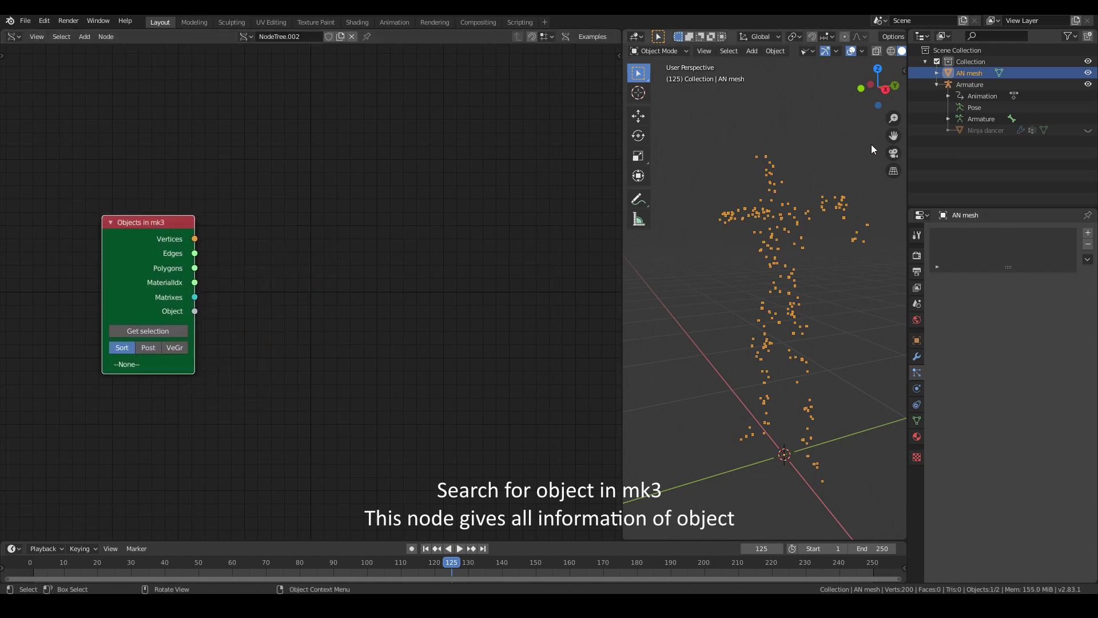
left_click(784, 241)
left_click(856, 158)
left_click(779, 241)
left_click(772, 225)
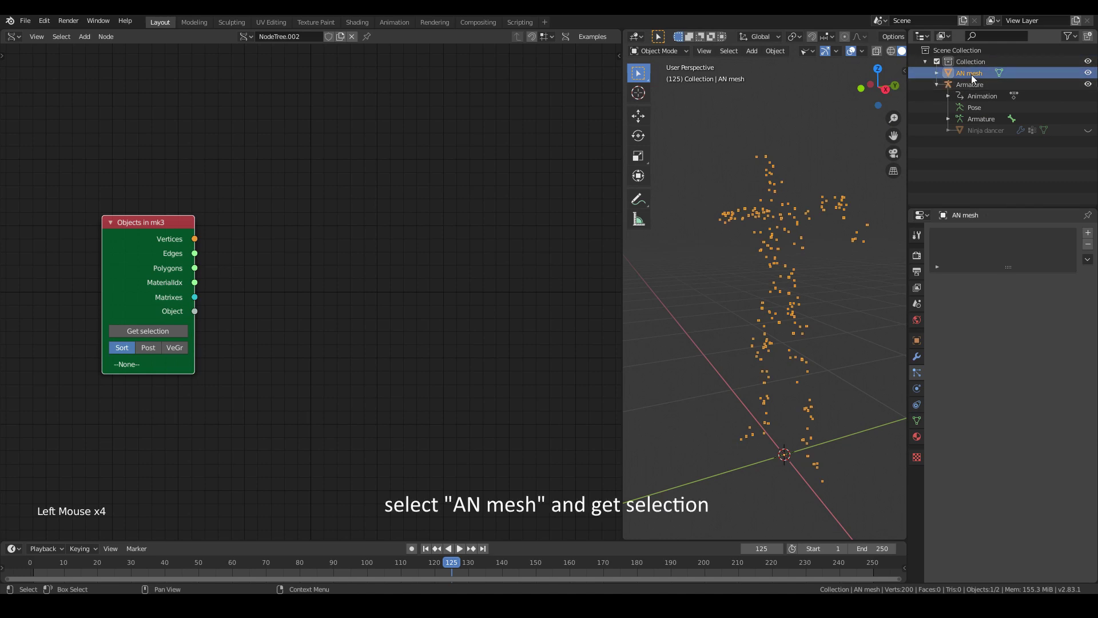
left_click(172, 334)
left_click(135, 224)
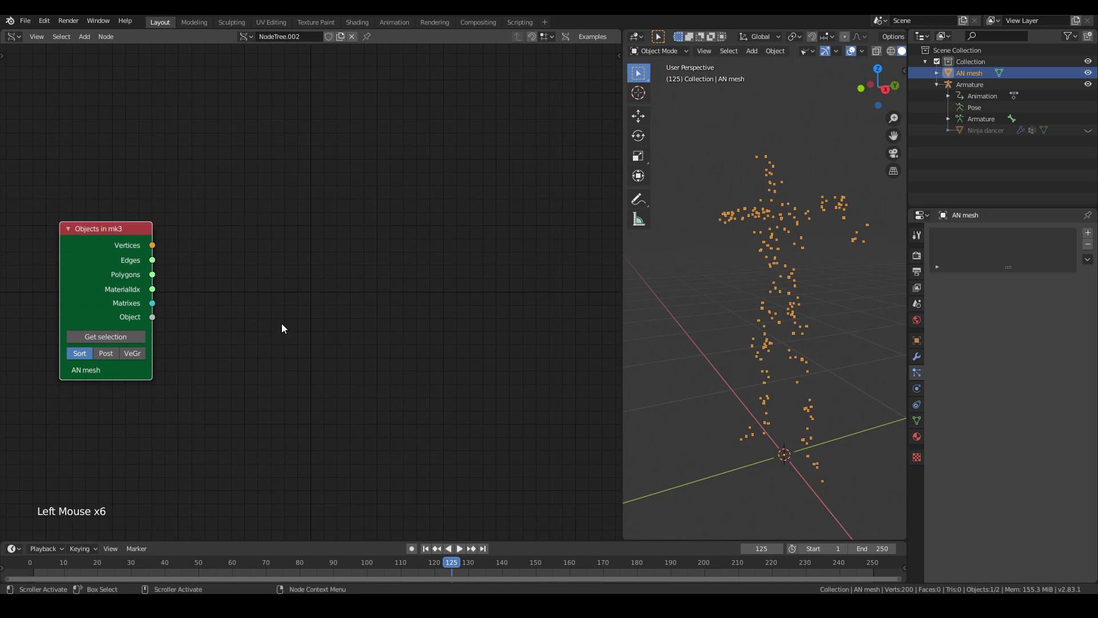
- Add a Dupli instancer mk4 node set to Polys with Scale children enabled
key("shift+a")
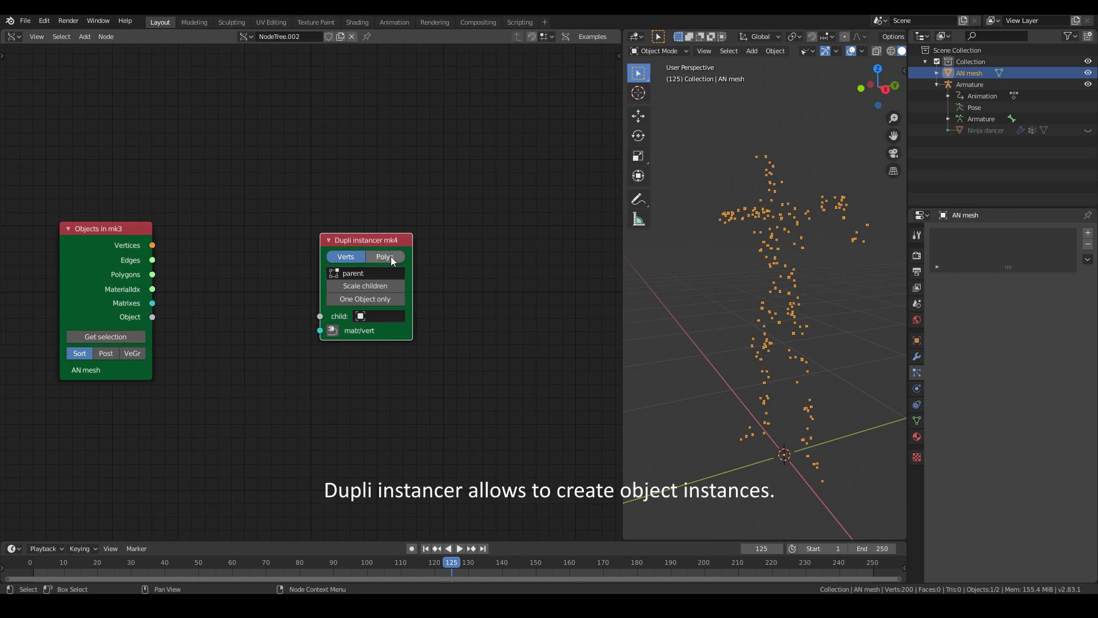
left_click(397, 262)
left_click(382, 243)
left_click(392, 287)
left_click(345, 333)
- Add a Matrix in node taking AN mesh Vertices as Location and driving the instancer's matr/vert input
left_click(397, 240)
left_click(338, 377)
left_click(278, 260)
left_click(155, 252)
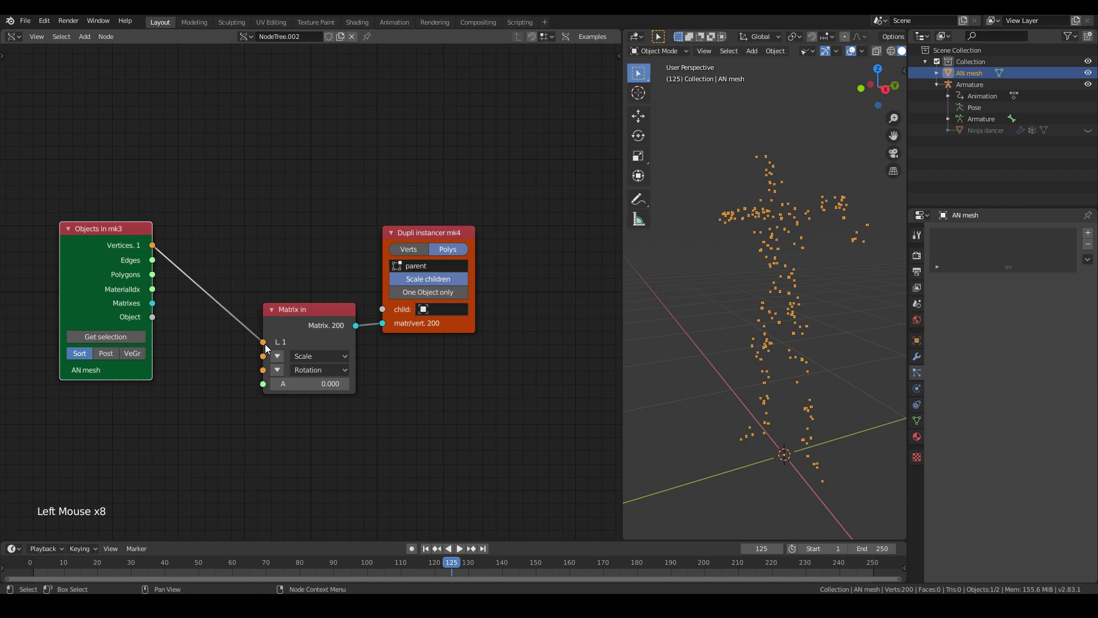
left_click(303, 316)
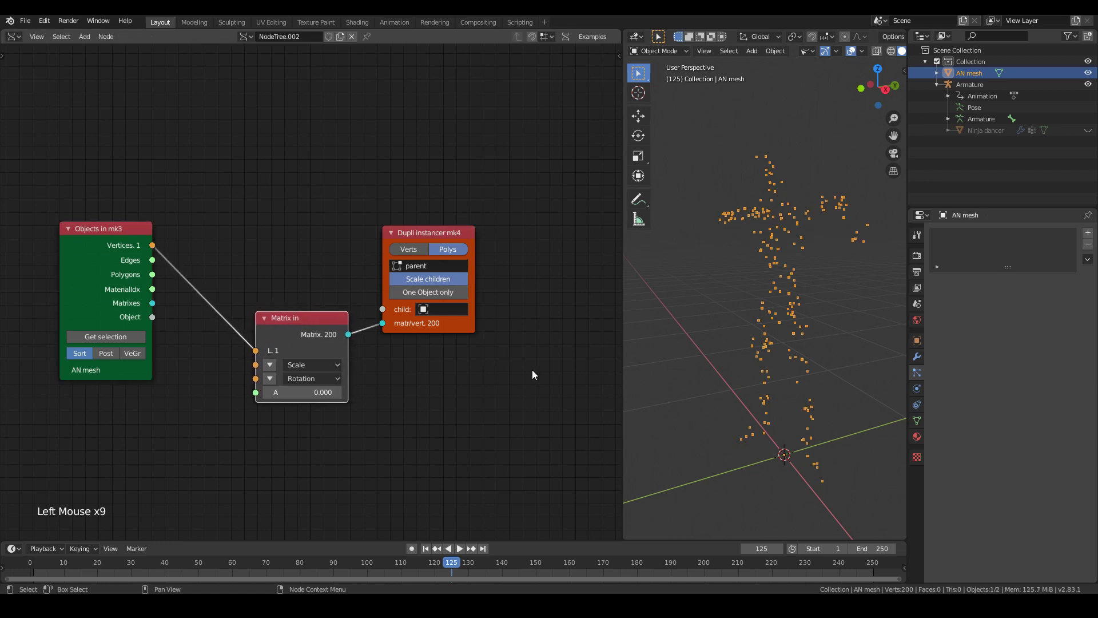
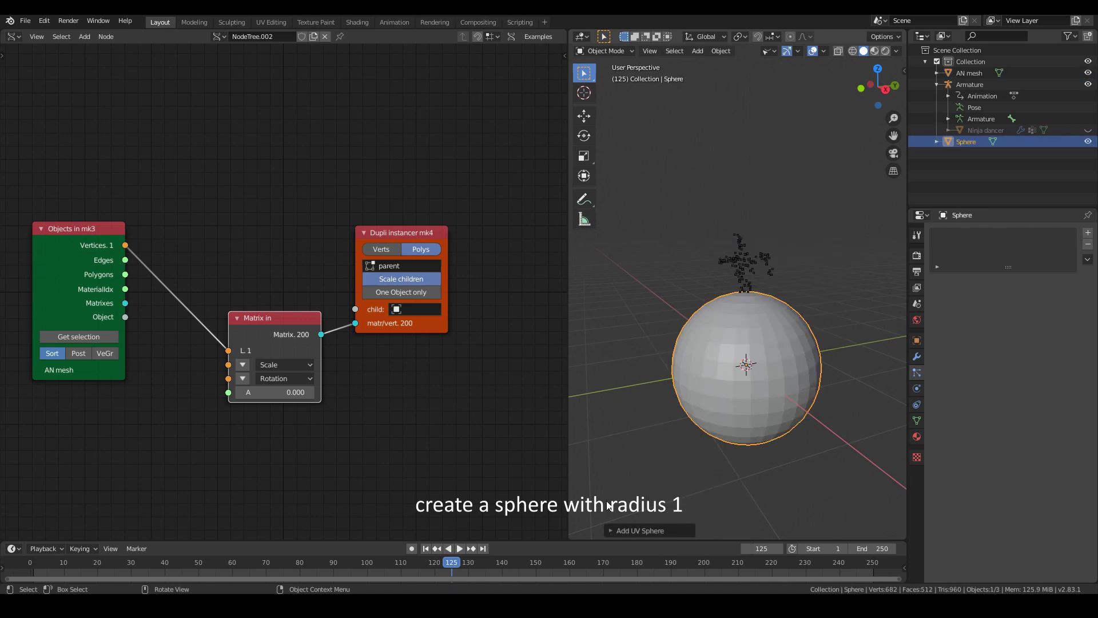
- Add a UV Sphere of radius 1 m and shade it smooth
left_click(622, 534)
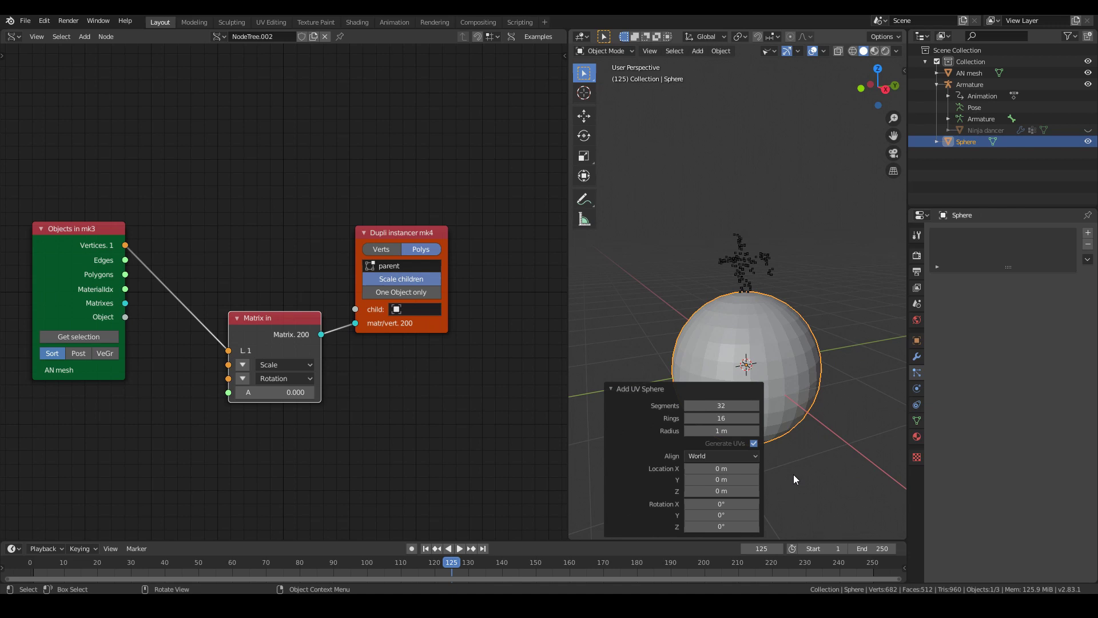
left_click(798, 478)
left_click(742, 388)
right_click(743, 388)
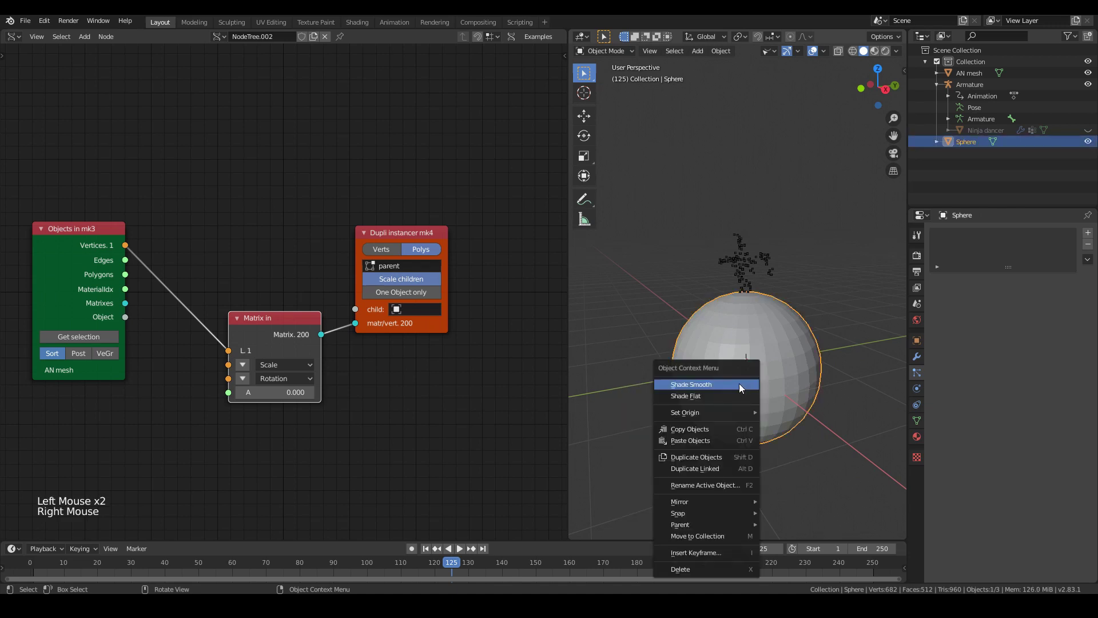
scroll("up", 3)
- Instance the Sphere on every AN mesh point, hide the original and play the sphere-filled dancer
left_click(421, 318)
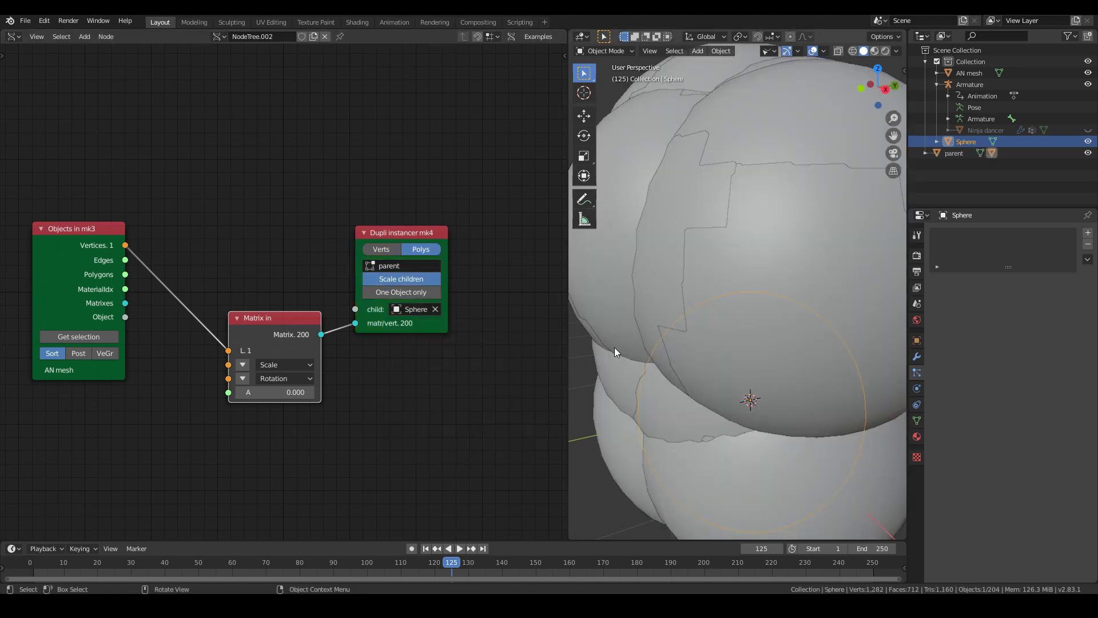
left_click(1090, 146)
scroll("down", 3)
middle_click(725, 347)
key("space")
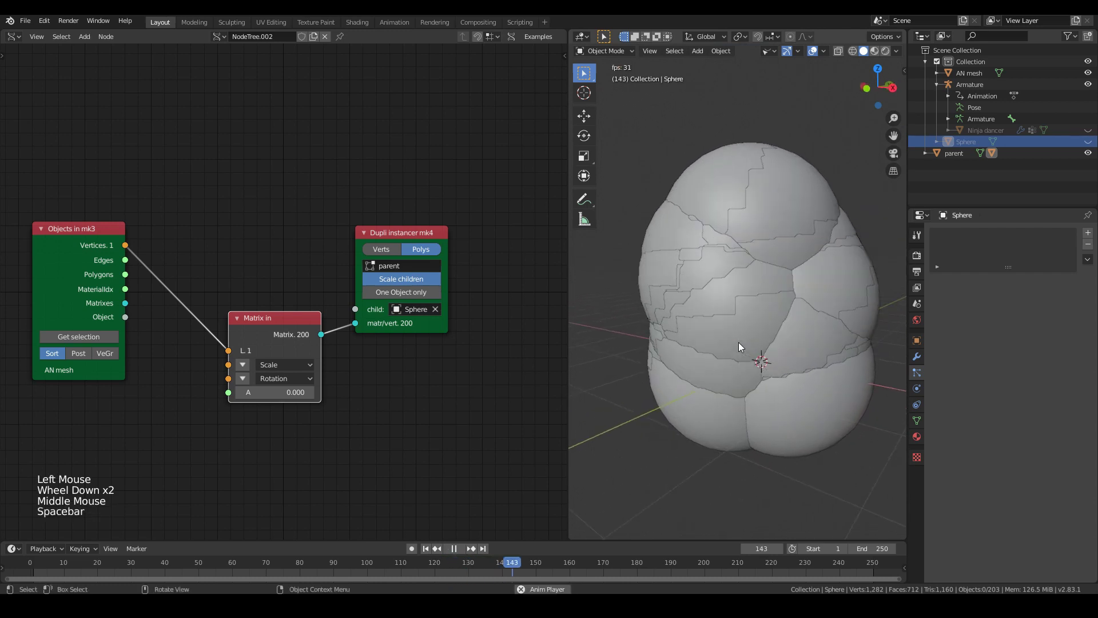
key("space")
- Link Objects in Vertices to Matrix in and expose its scale values at 0.040
scroll("up", 3)
left_click(279, 323)
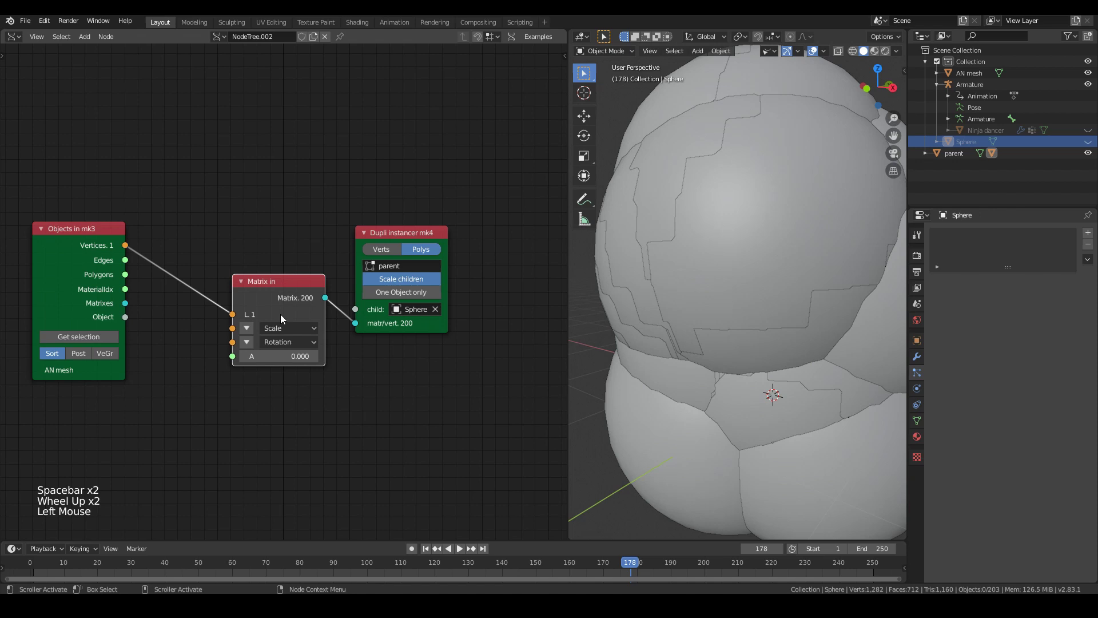
left_click(253, 333)
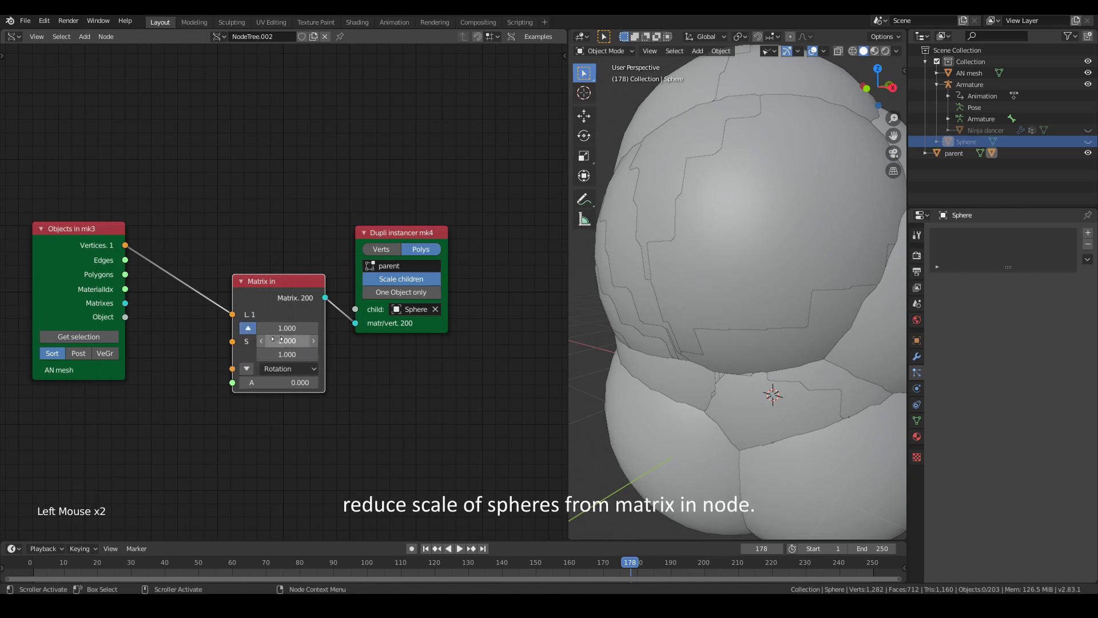
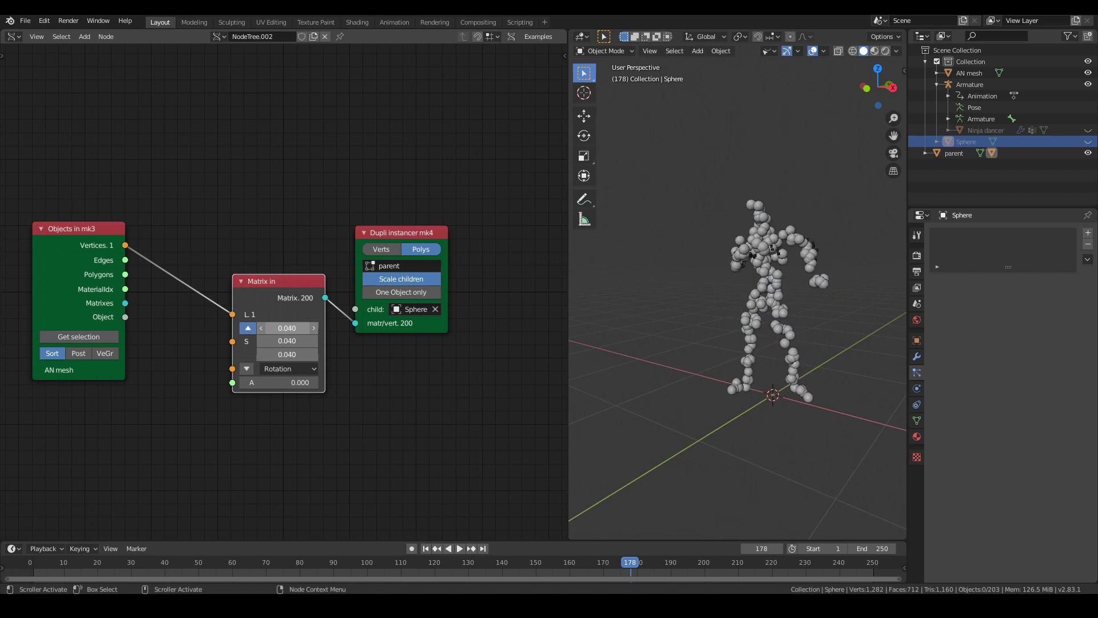
- Play the animation and orbit around the sphere-covered dancing figure, then pause it
middle_click(783, 274)
key("space")
scroll("up", 3)
middle_click(787, 272)
scroll("down", 3)
middle_click(815, 274)
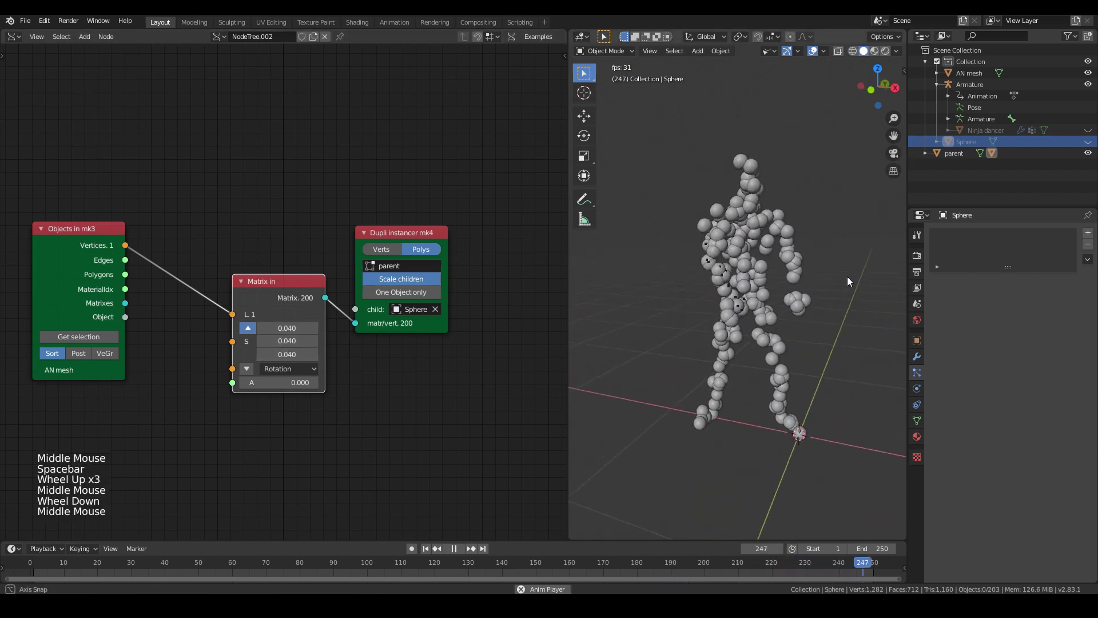
middle_click(813, 277)
middle_click(802, 276)
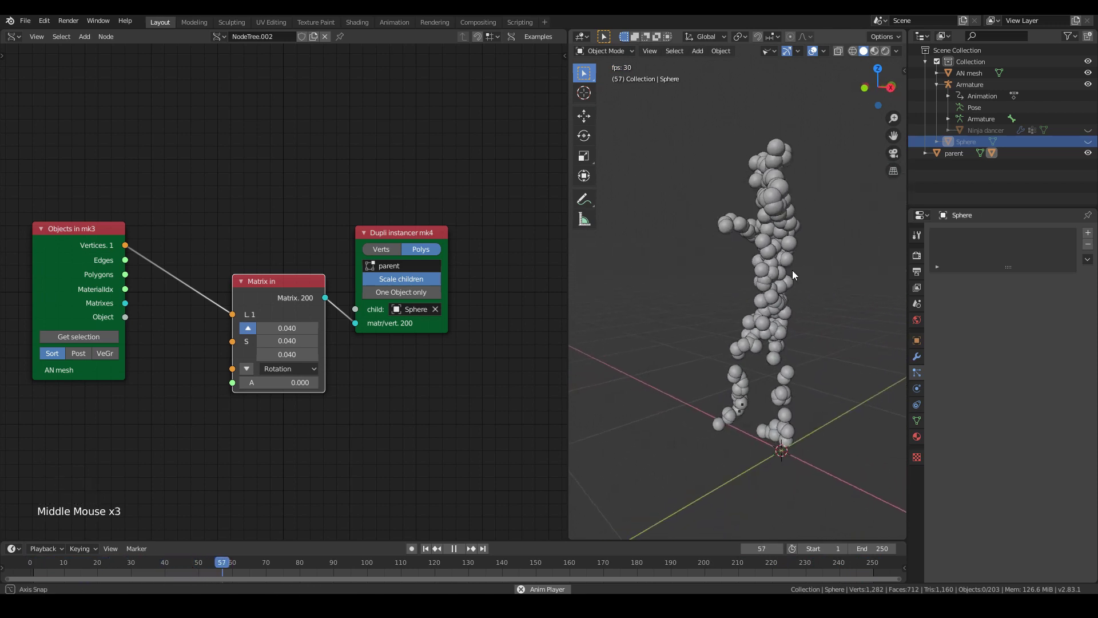
middle_click(787, 274)
key("space")
- Move the Matrix in node lower in the tree where it feeds the Dupli instancer
middle_click(766, 271)
middle_click(768, 284)
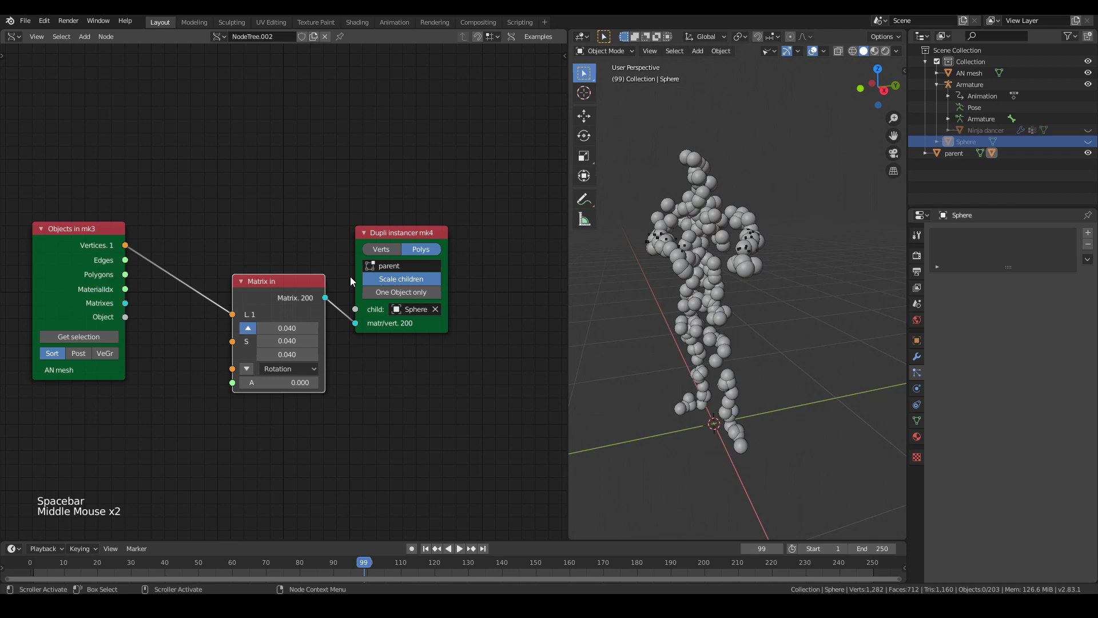
left_click(296, 296)
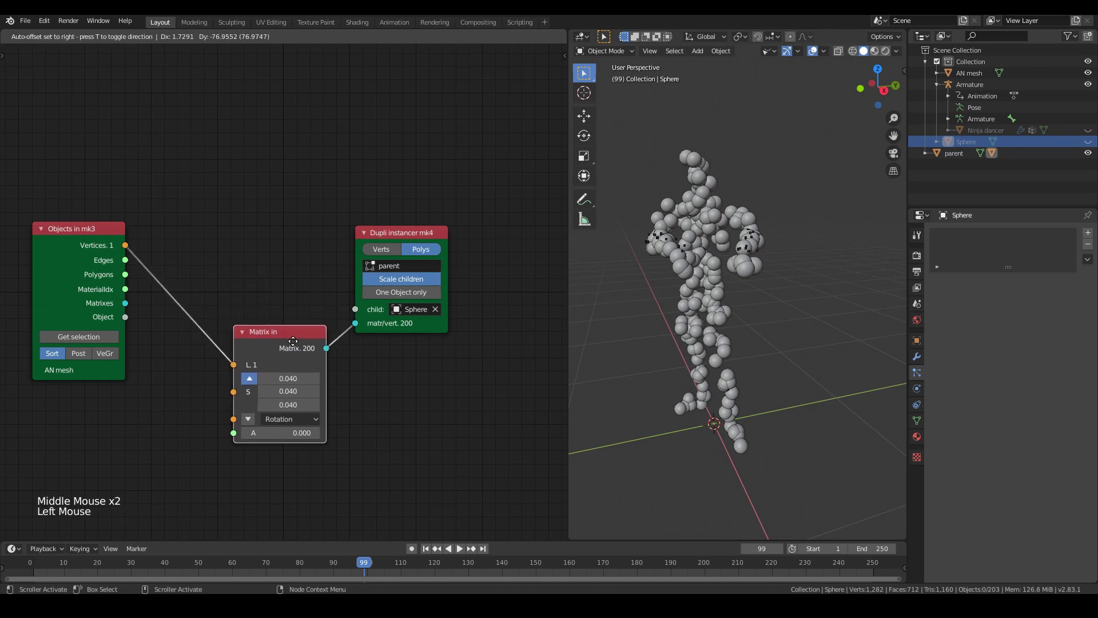
scroll("up", 3)
middle_click(742, 255)
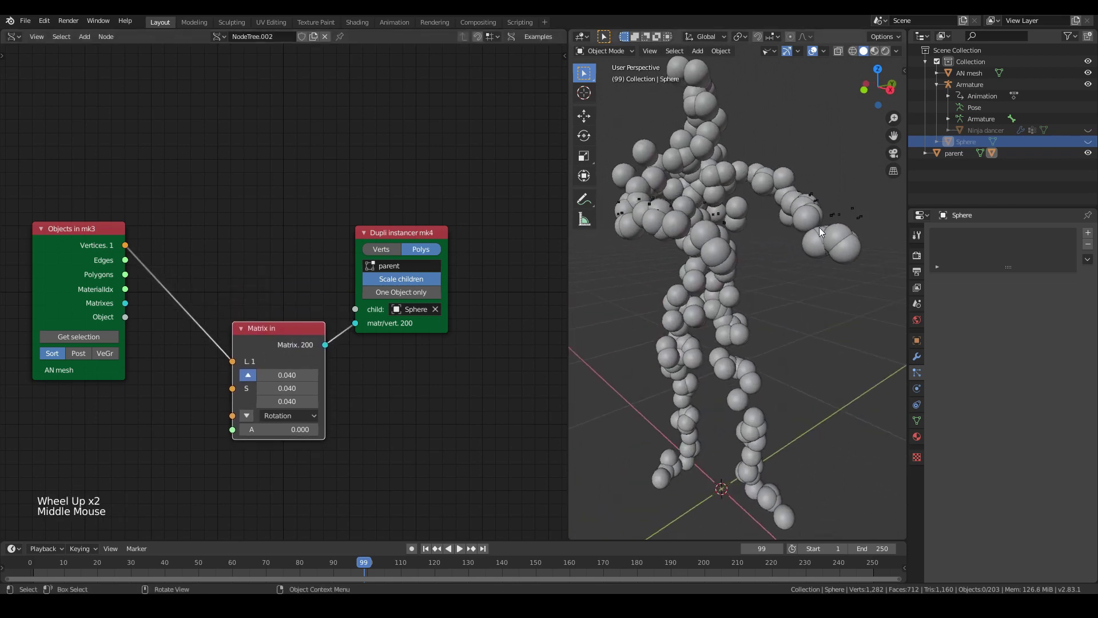
left_click(288, 333)
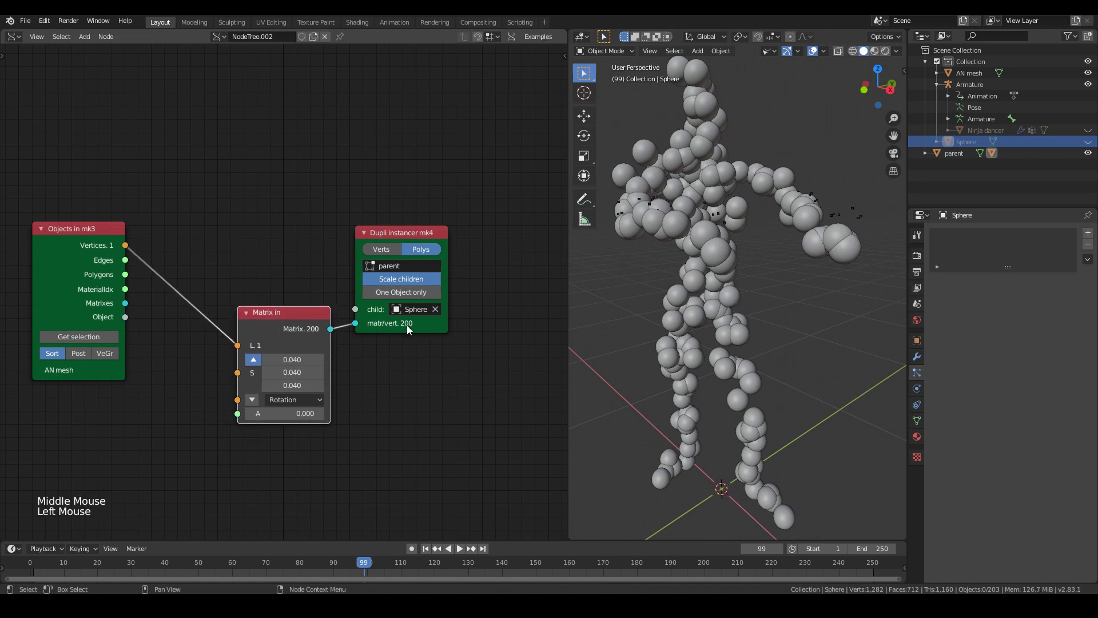
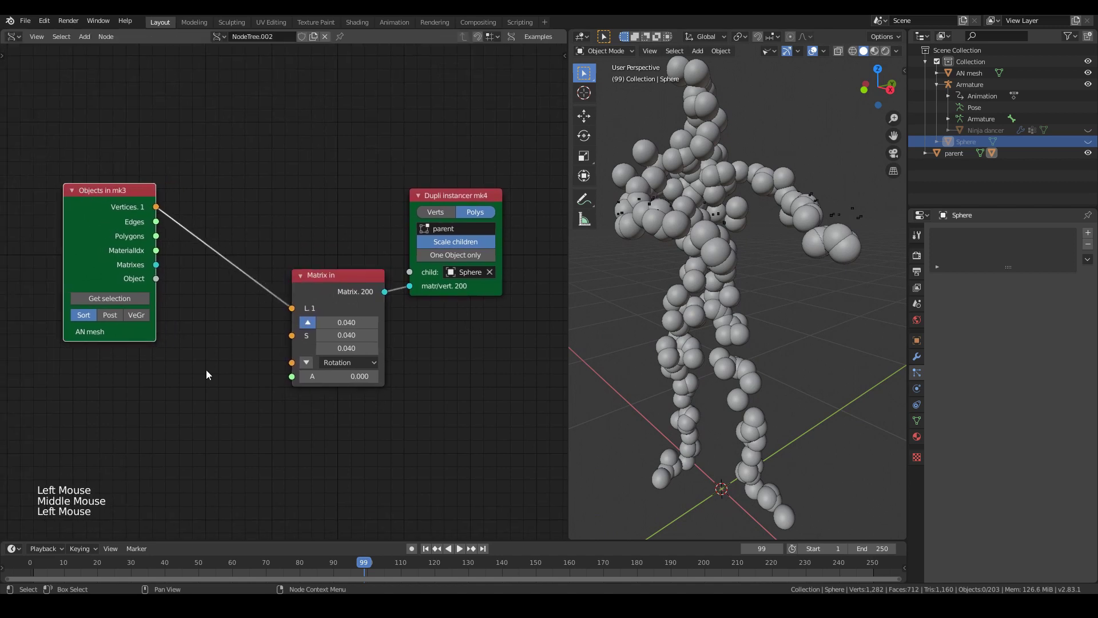
- Add a Pulga Physics node taking AN mesh vertices as Initial_Pos and sending its vertices to Matrix in
key("shift+a")
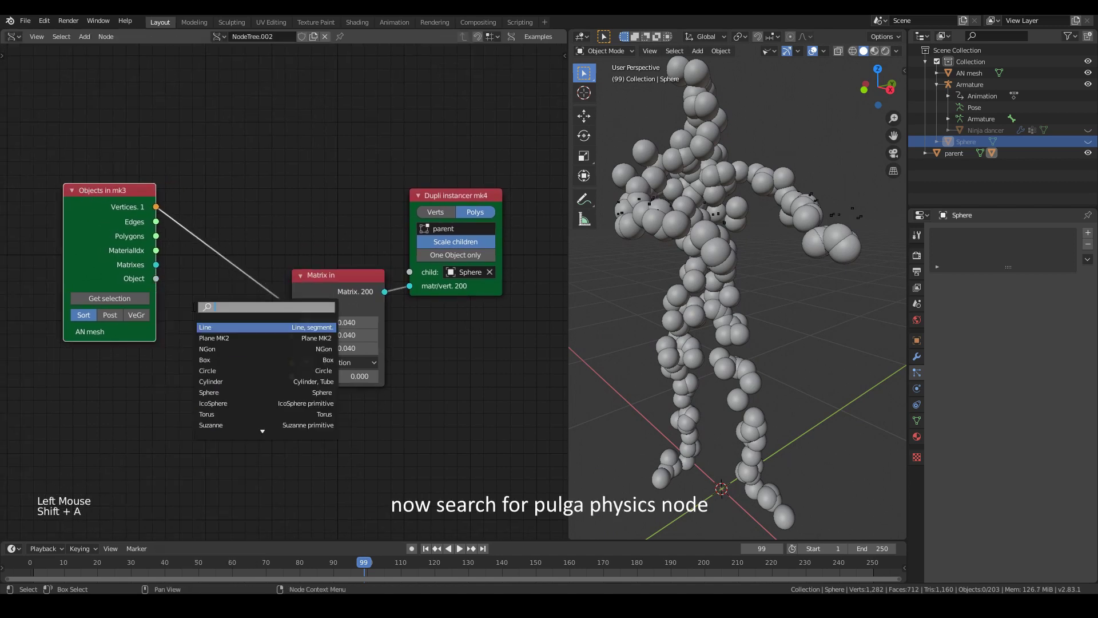
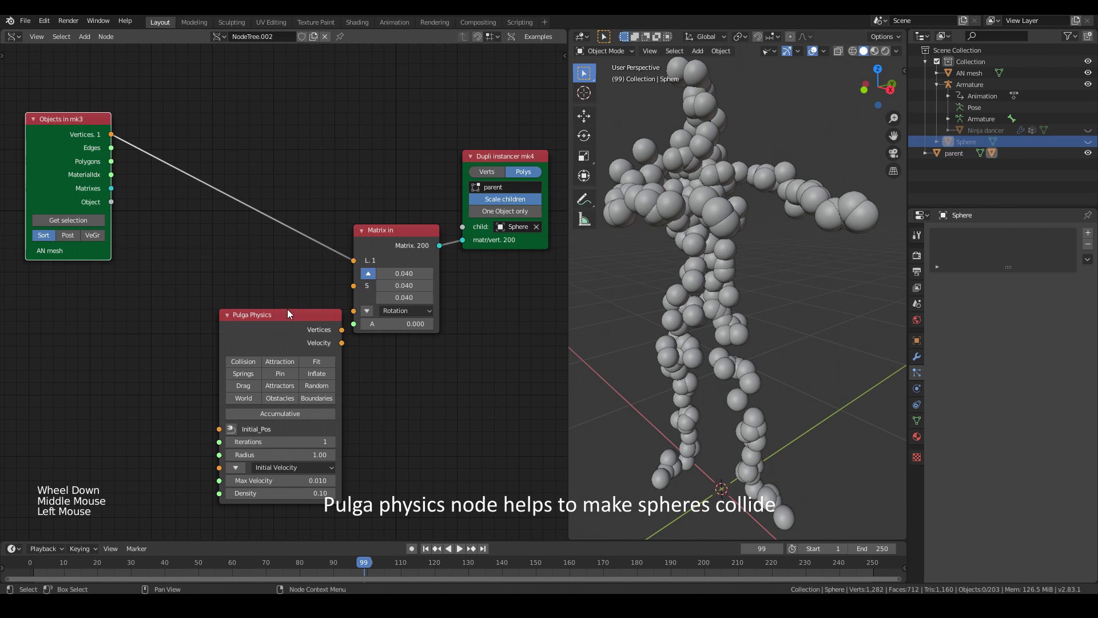
left_click(274, 327)
left_click(115, 139)
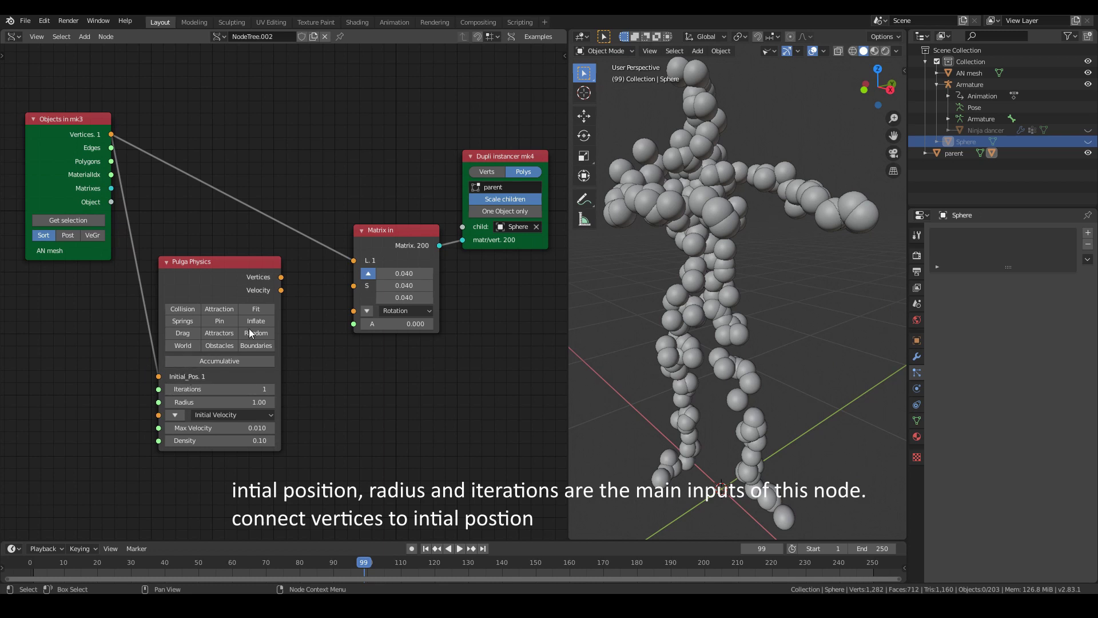
left_click(282, 281)
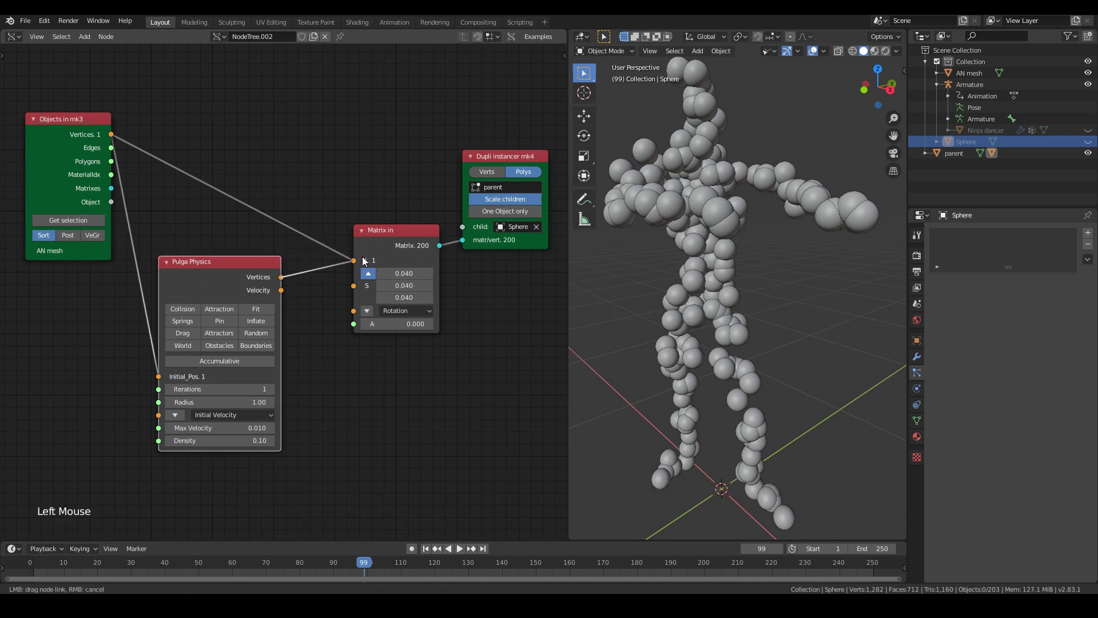
left_click(236, 280)
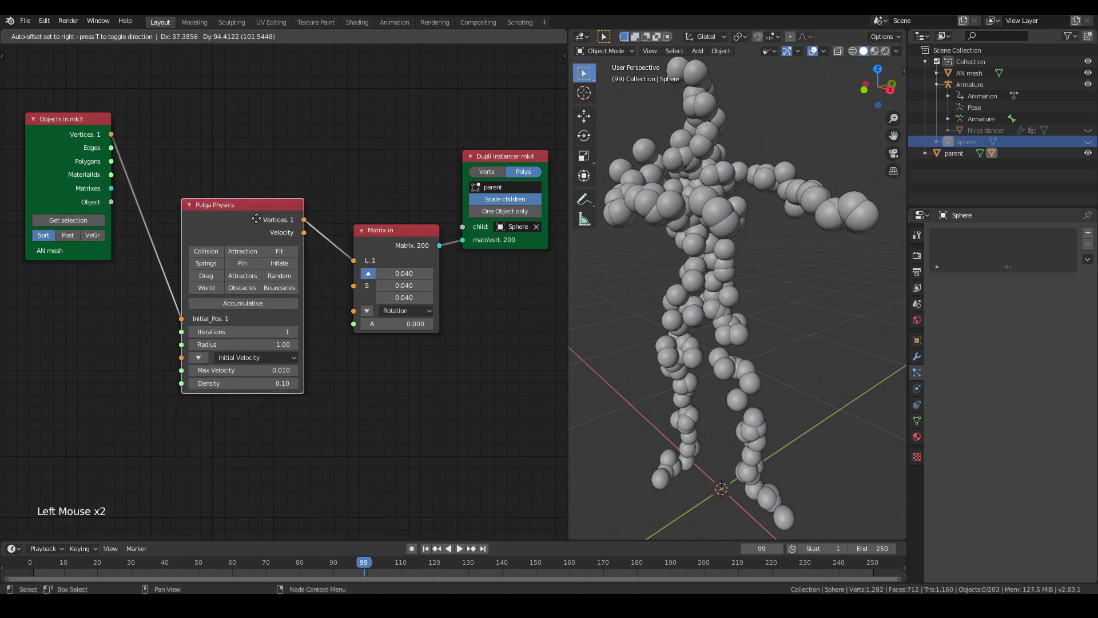
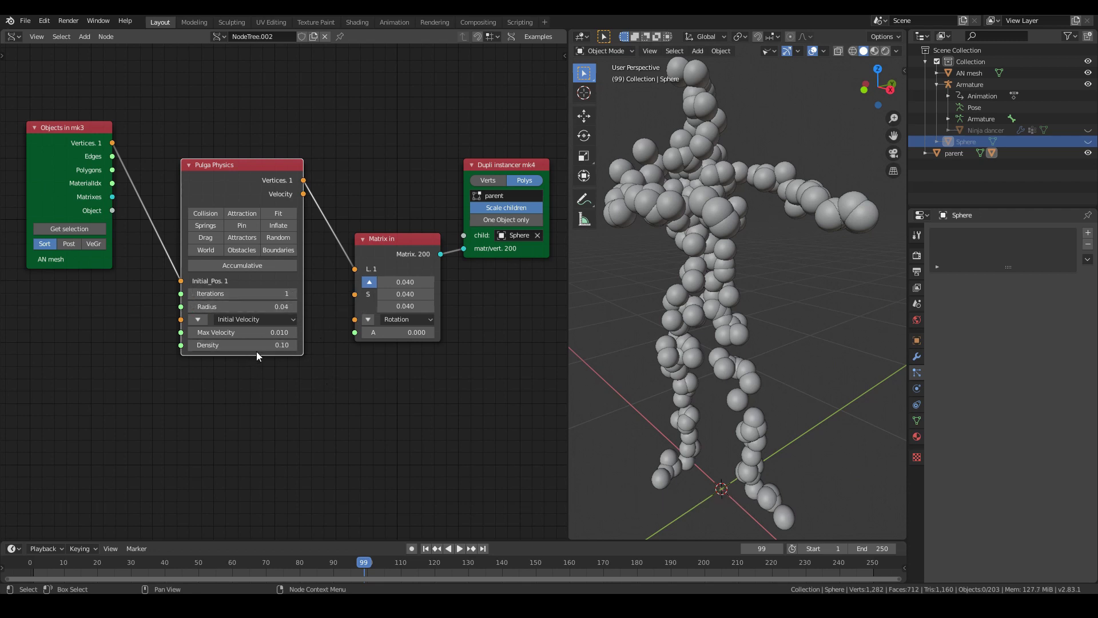
- Enable self collision on Pulga Physics and set its iterations to 5
left_click(217, 215)
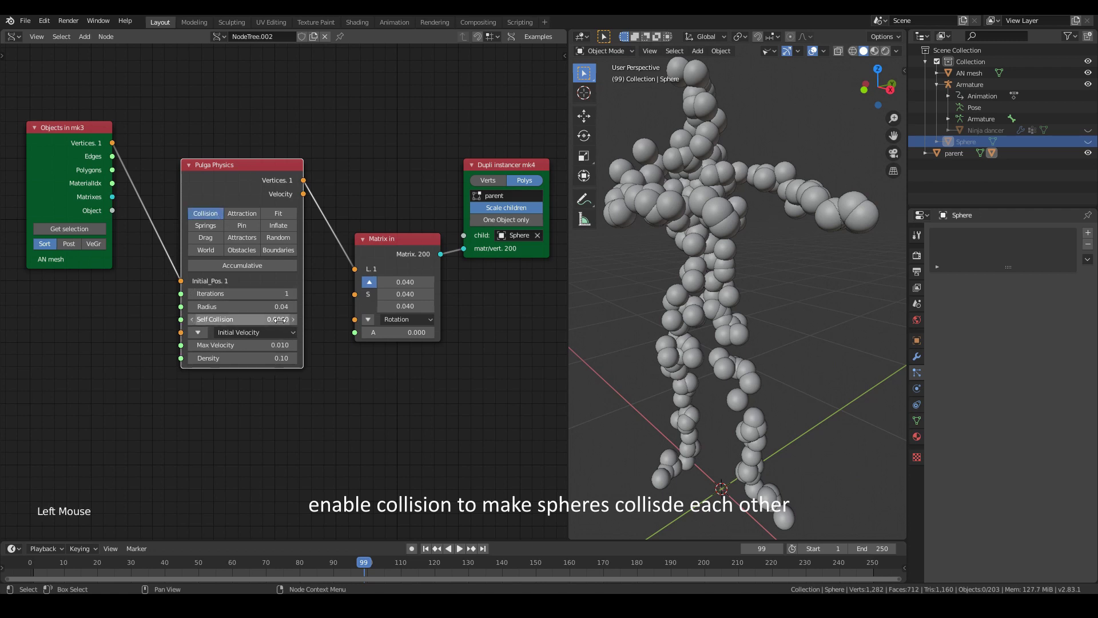
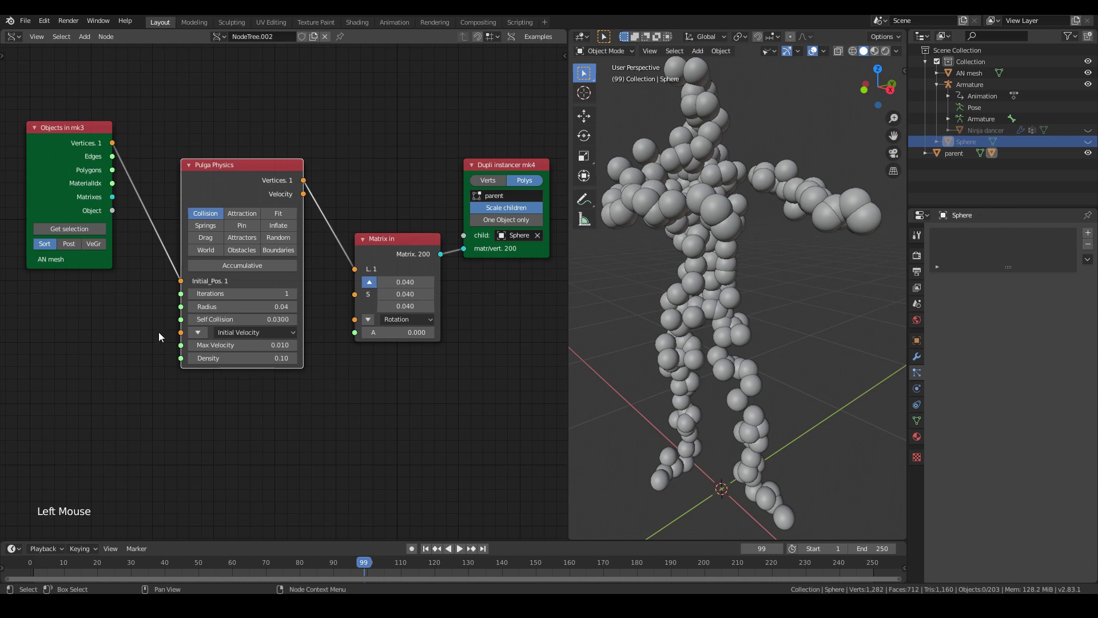
left_click(299, 299)
left_click(298, 298)
double_click(299, 298)
left_click(298, 299)
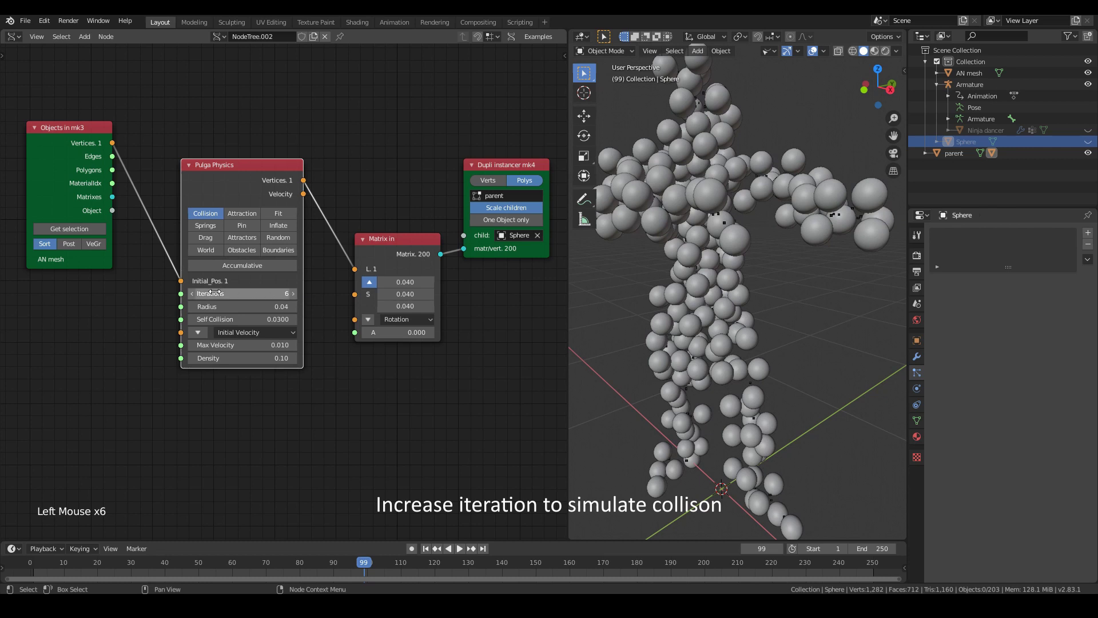
left_click(197, 300)
- Play back the colliding sphere dancer while orbiting around the cluster, then stop
middle_click(768, 282)
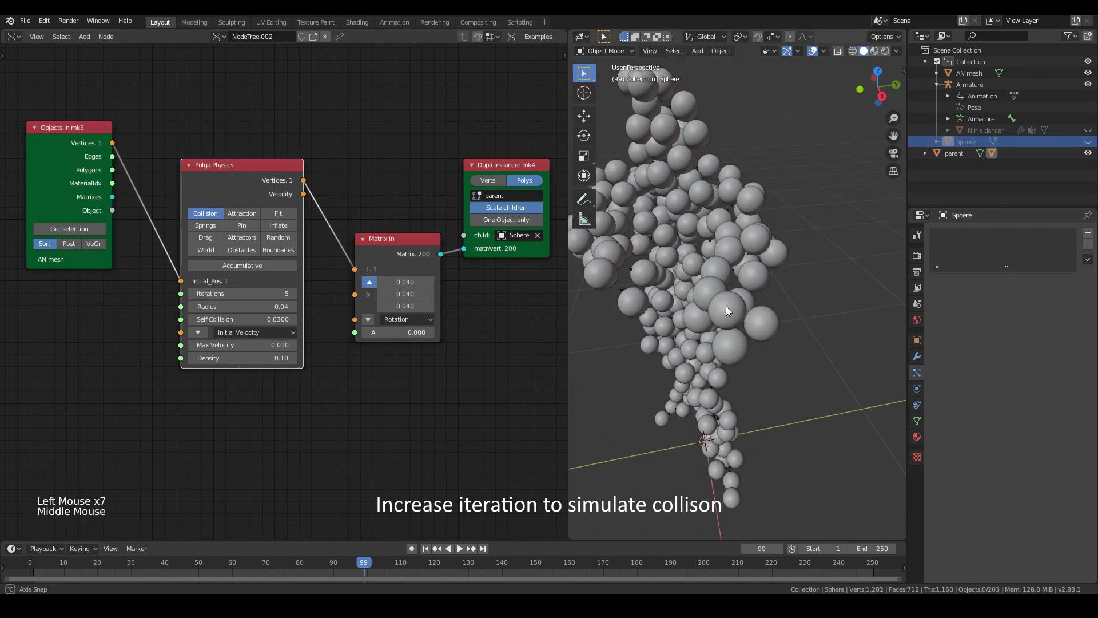
scroll("down", 3)
key("space")
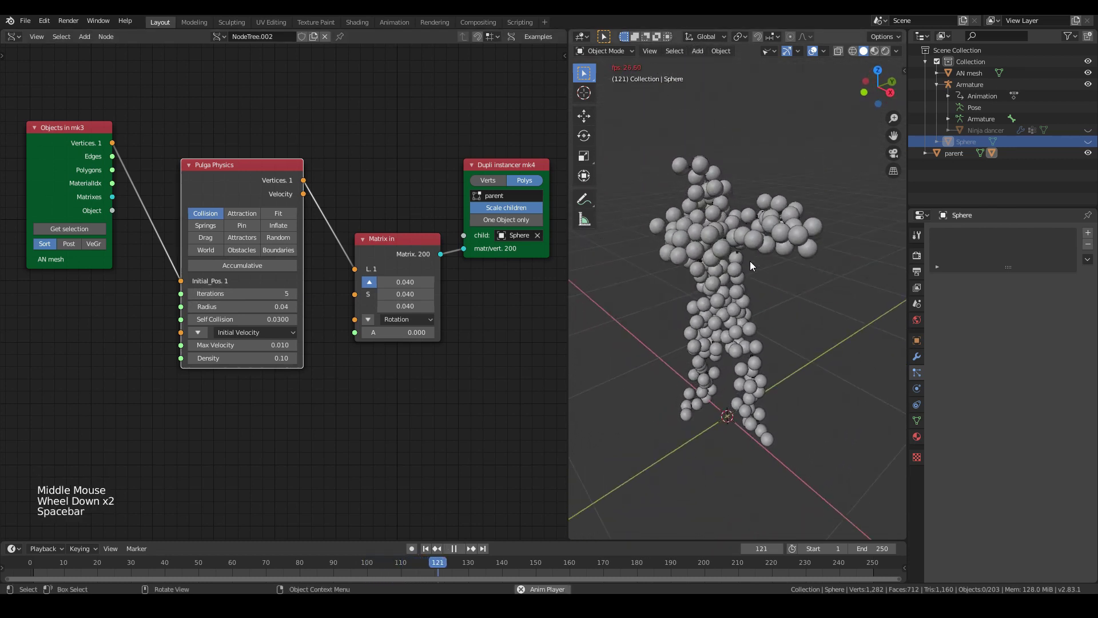
middle_click(760, 255)
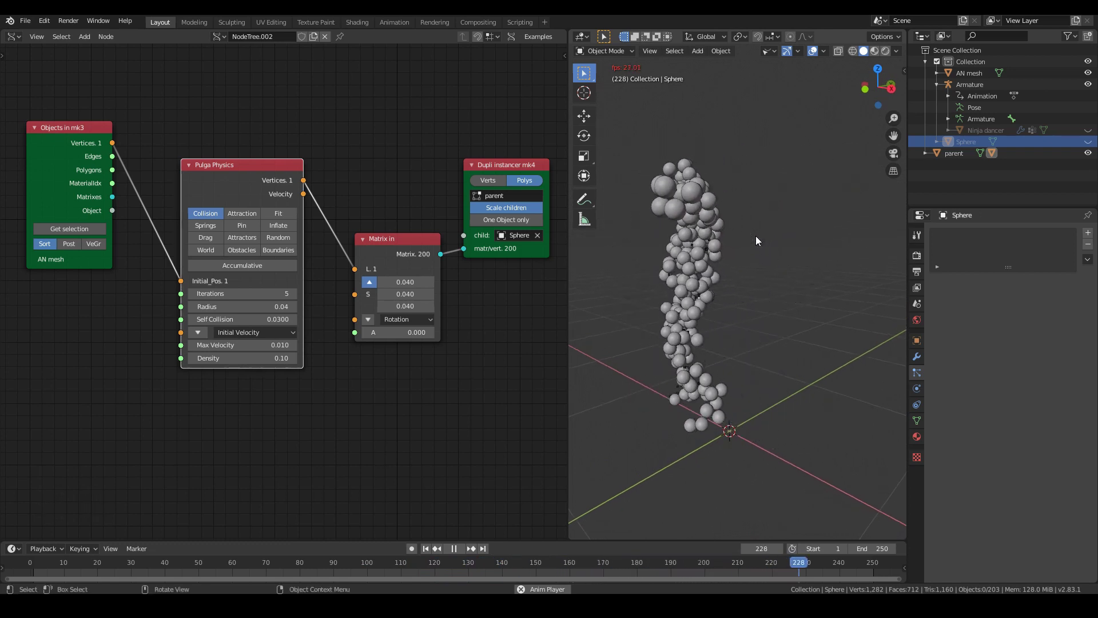
key("space")
middle_click(736, 253)
scroll("up", 3)
middle_click(772, 257)
scroll("up", 3)
middle_click(784, 303)
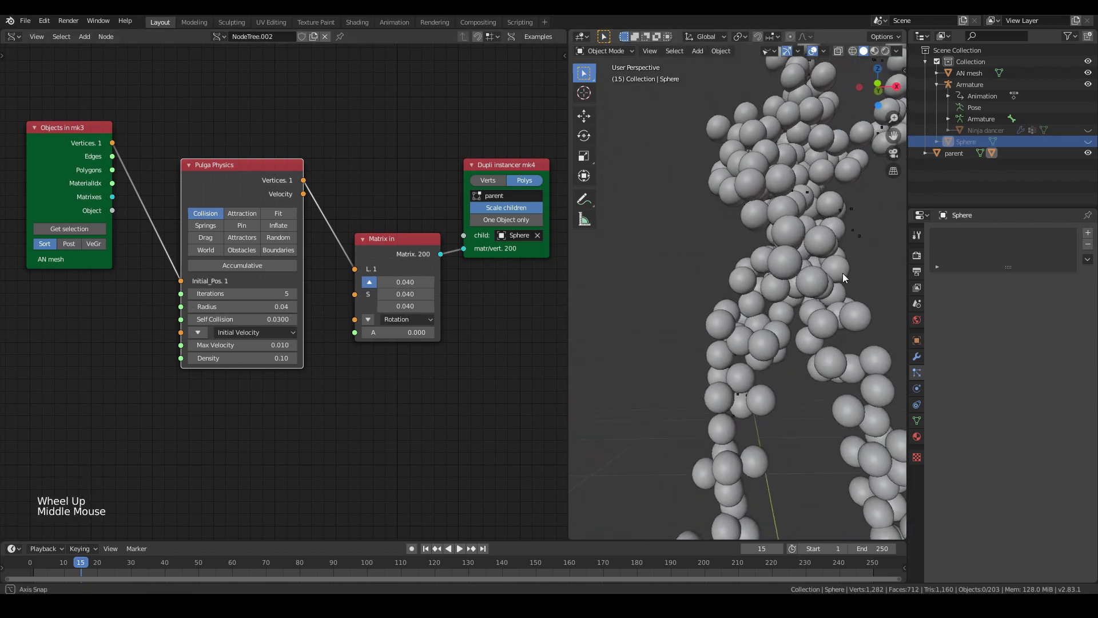
- Enable drag on the Pulga Physics node and inspect the packed spheres
middle_click(850, 329)
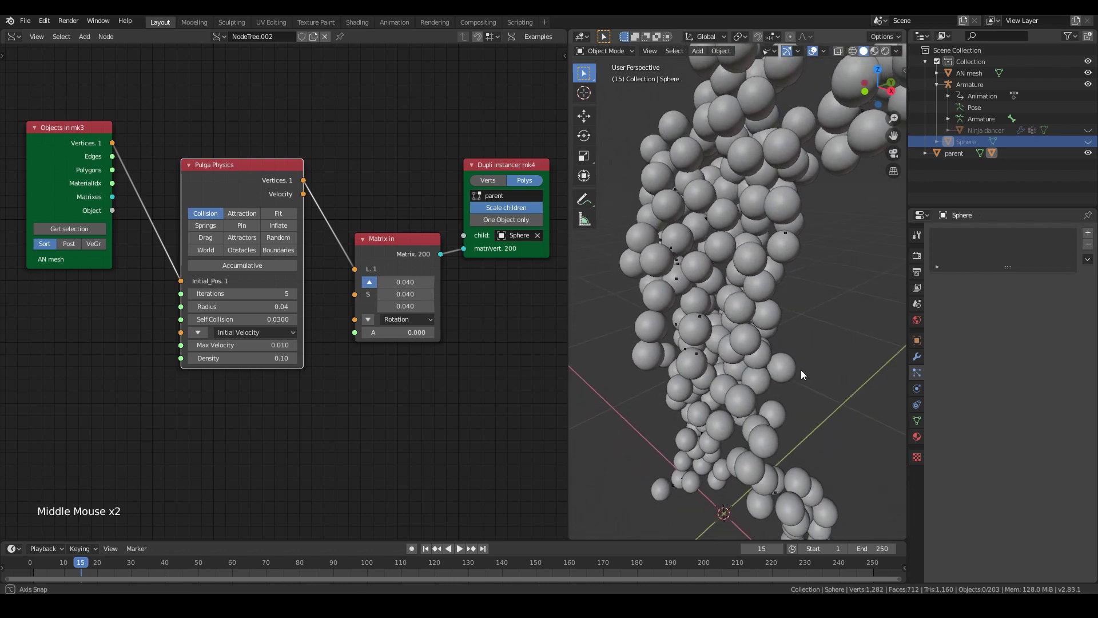
left_click(211, 241)
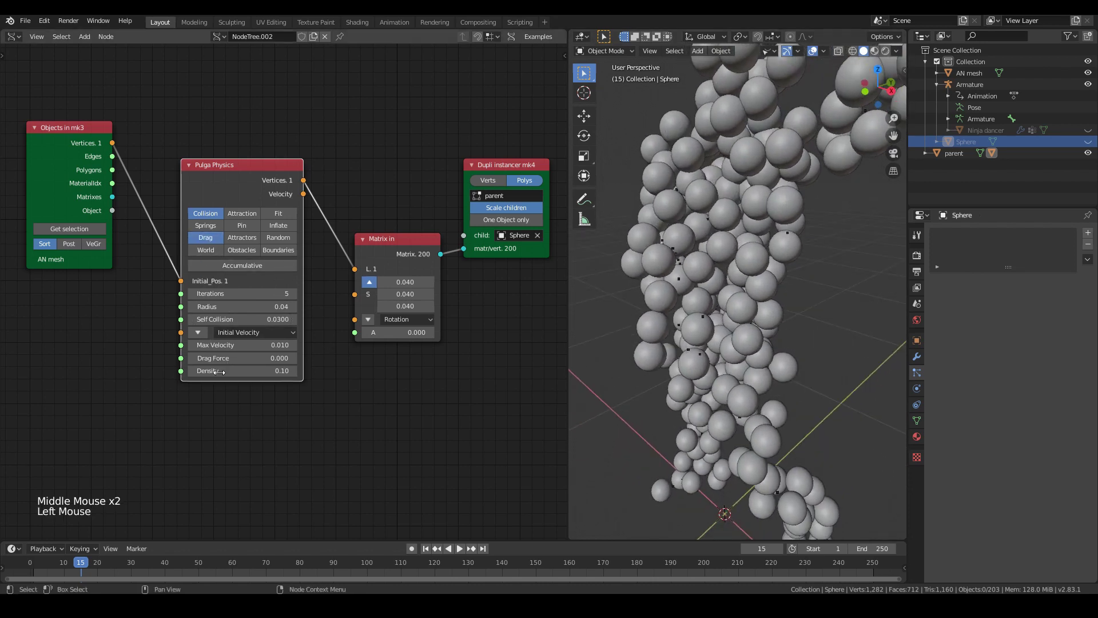
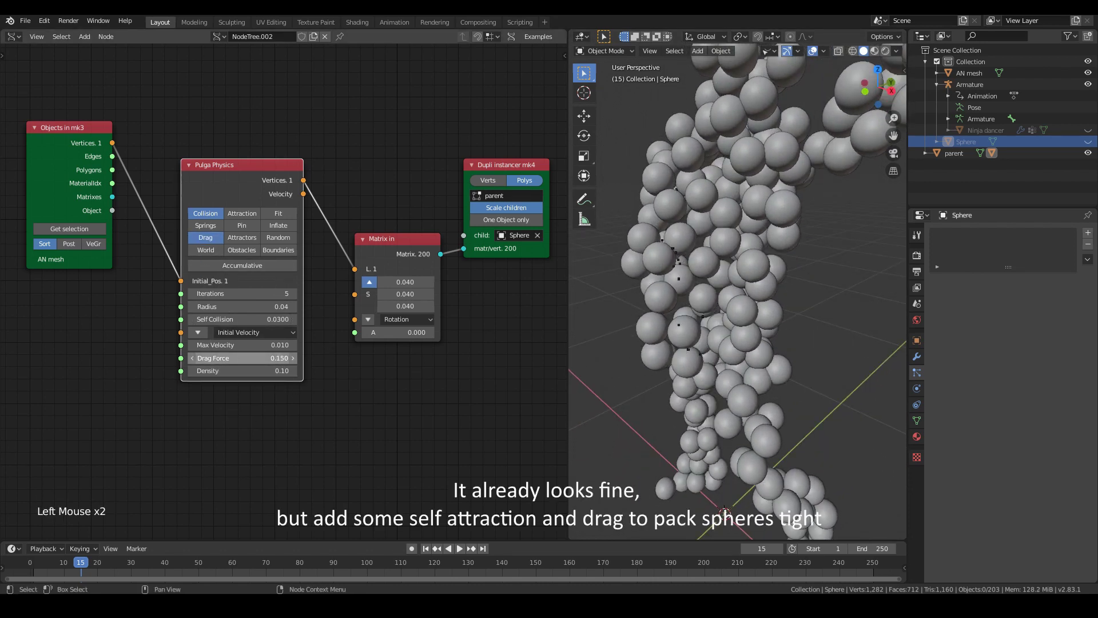
middle_click(754, 299)
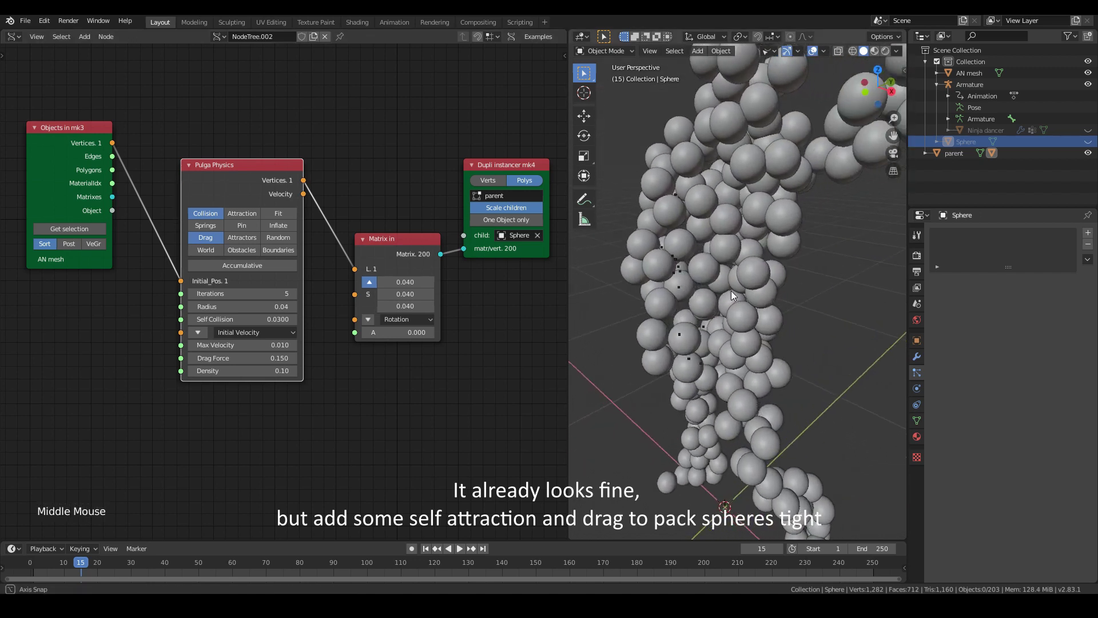
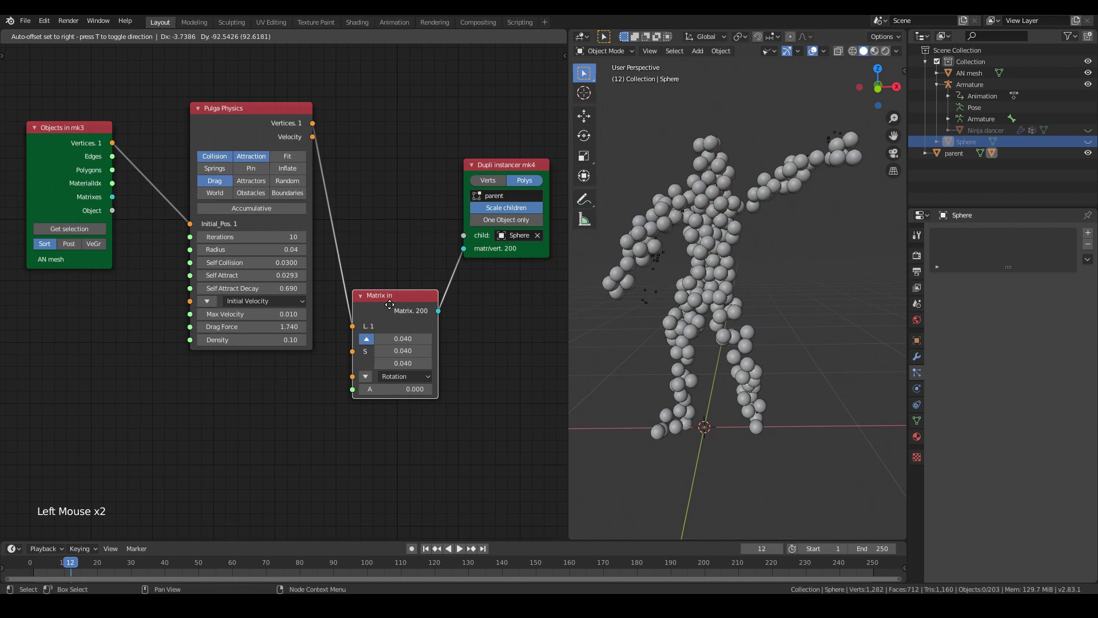
- Add a Vector in node with X, Y, Z fed by the A Number radius and plug it into Matrix in's scale
middle_click(196, 384)
key("shift+a")
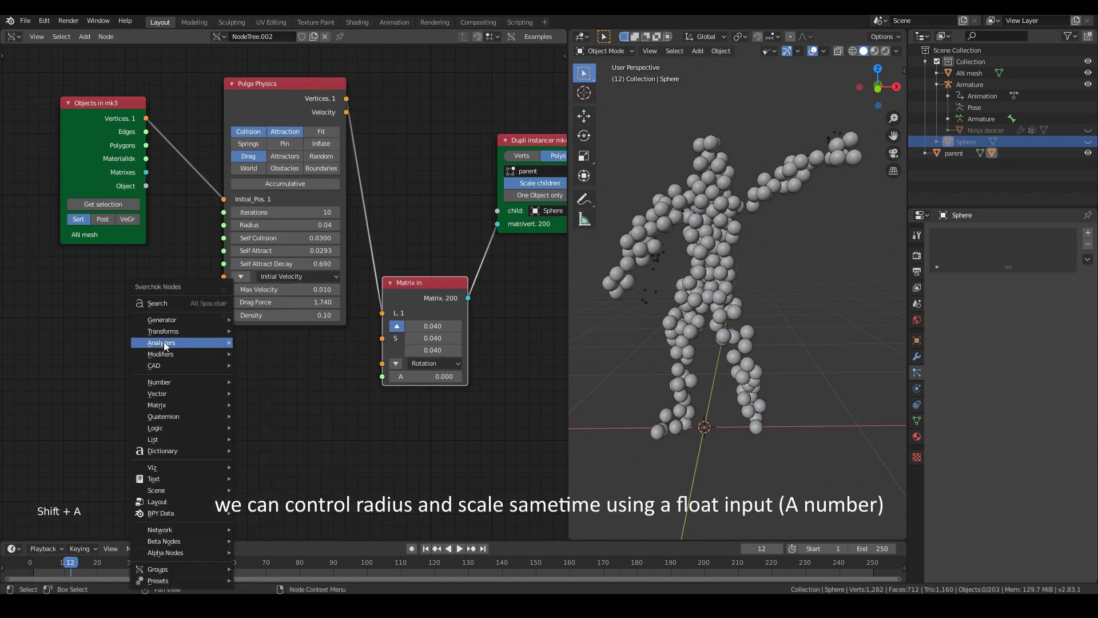
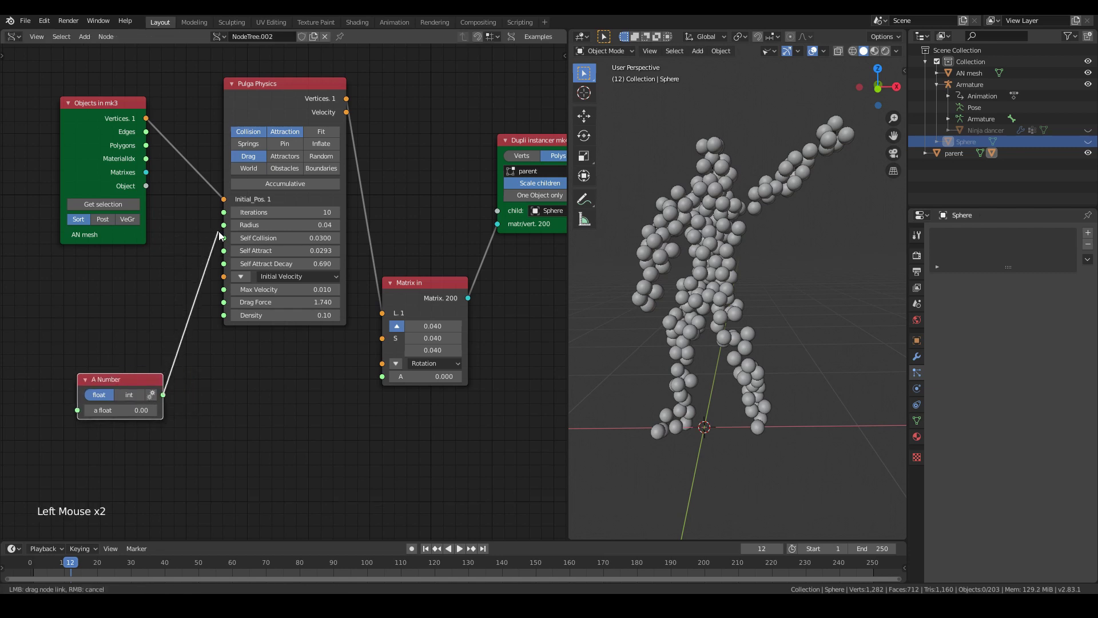
key("shift+a")
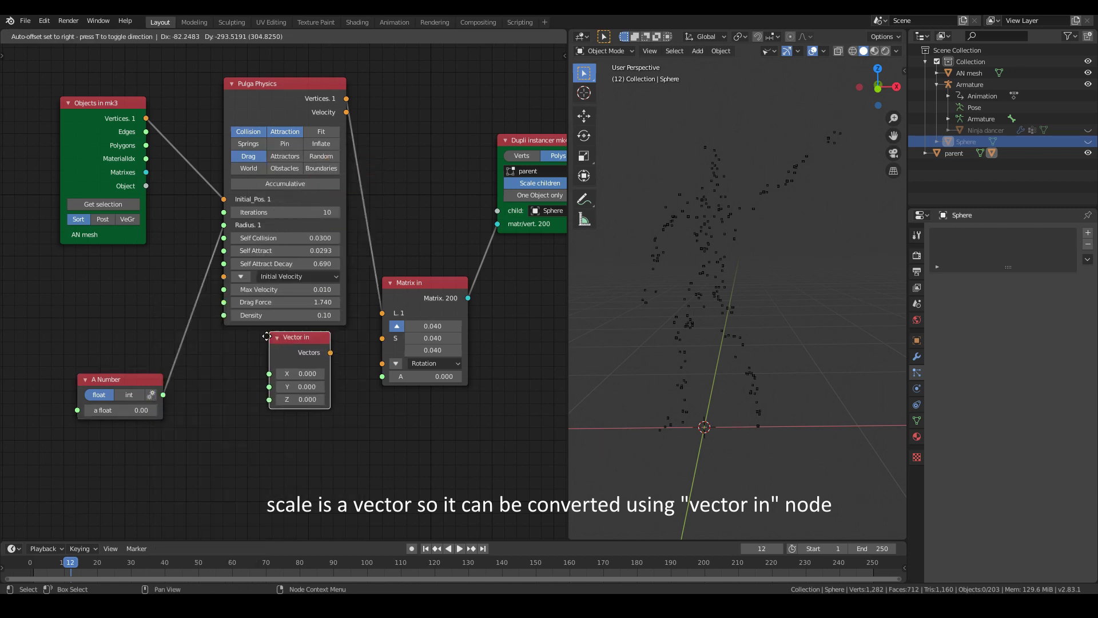
left_click(167, 397)
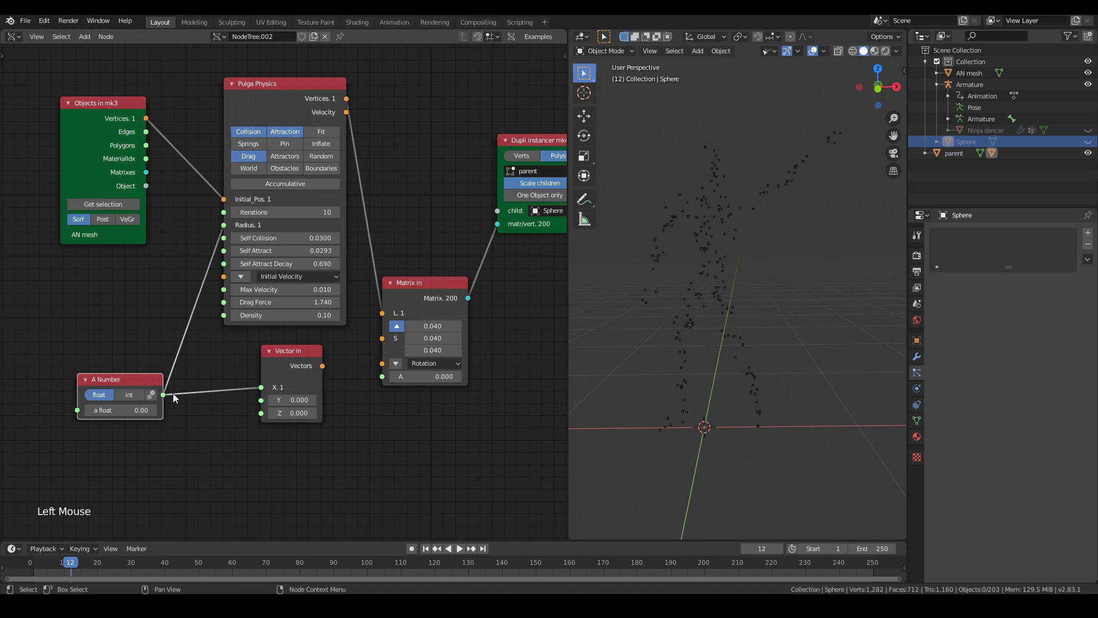
left_click(167, 400)
left_click(169, 400)
left_click(326, 370)
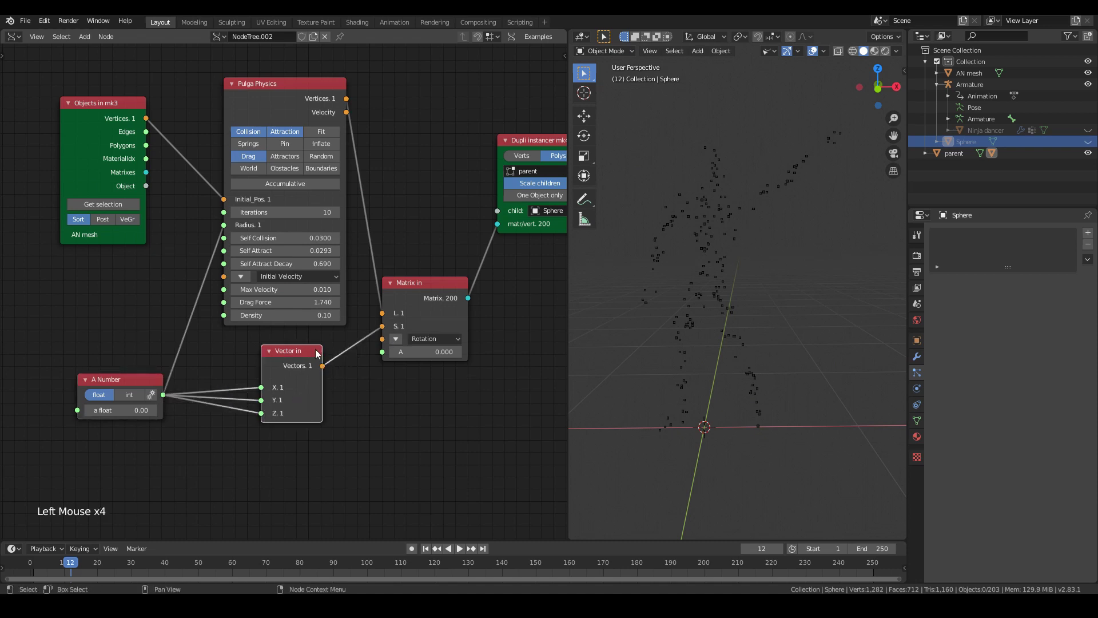
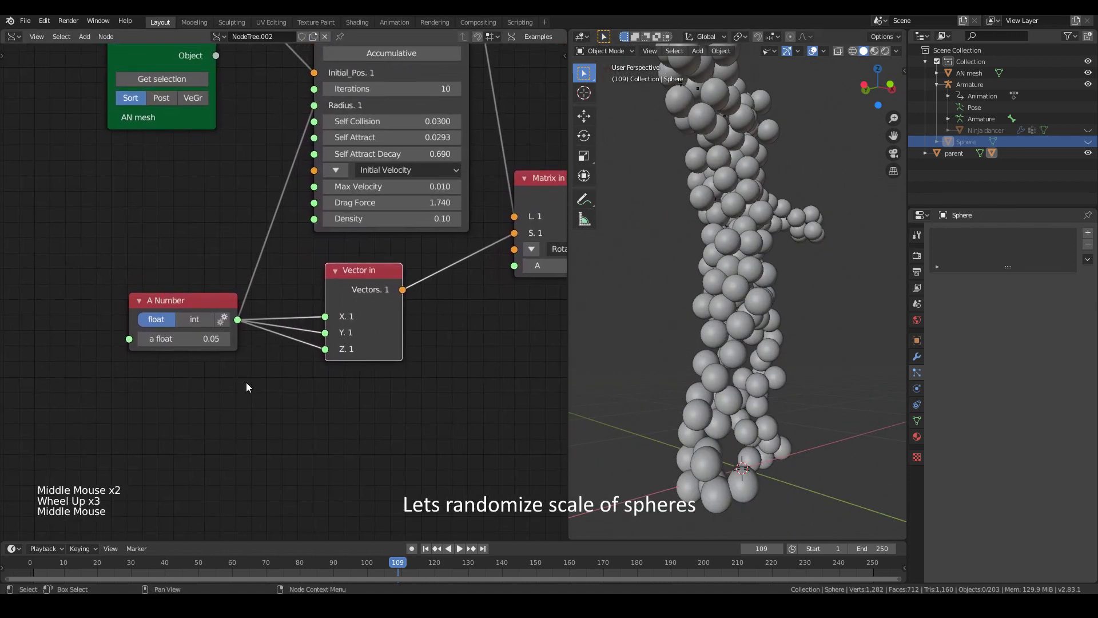
- Add a reroute point on the number's links and delete the fixed A Number node
middle_click(163, 305)
left_click(163, 305)
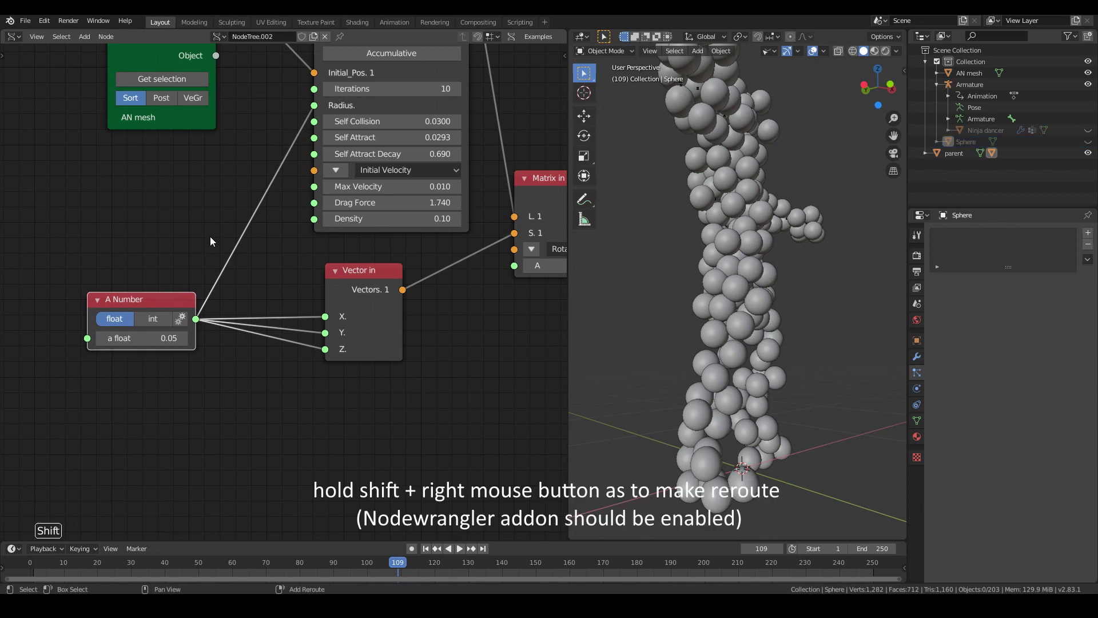
right_click(213, 225)
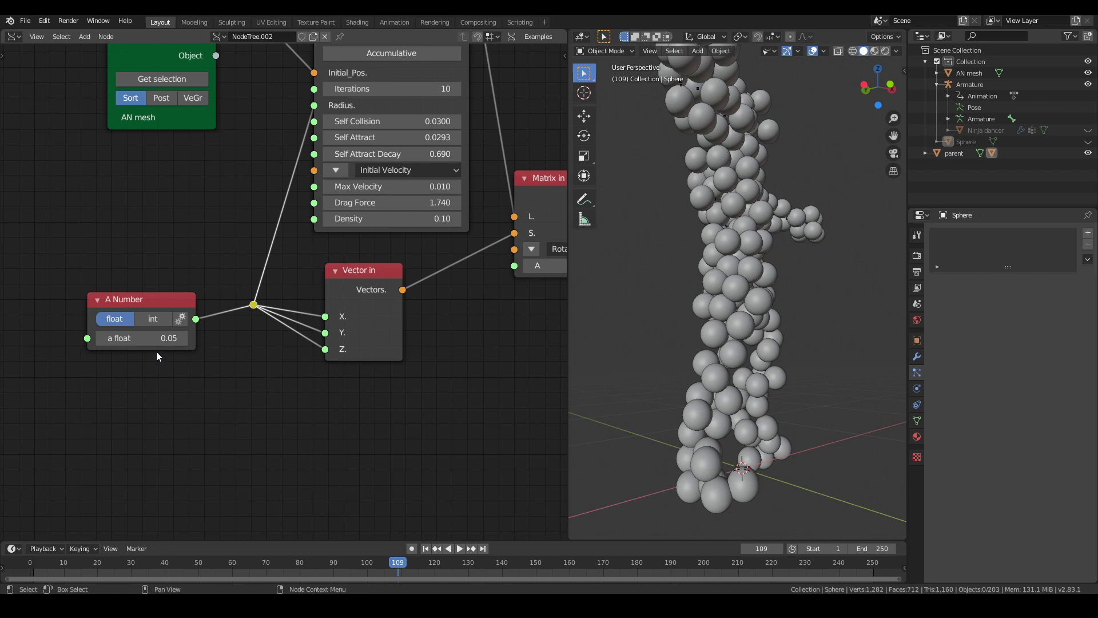
left_click(158, 301)
left_click(156, 296)
key("Delete")
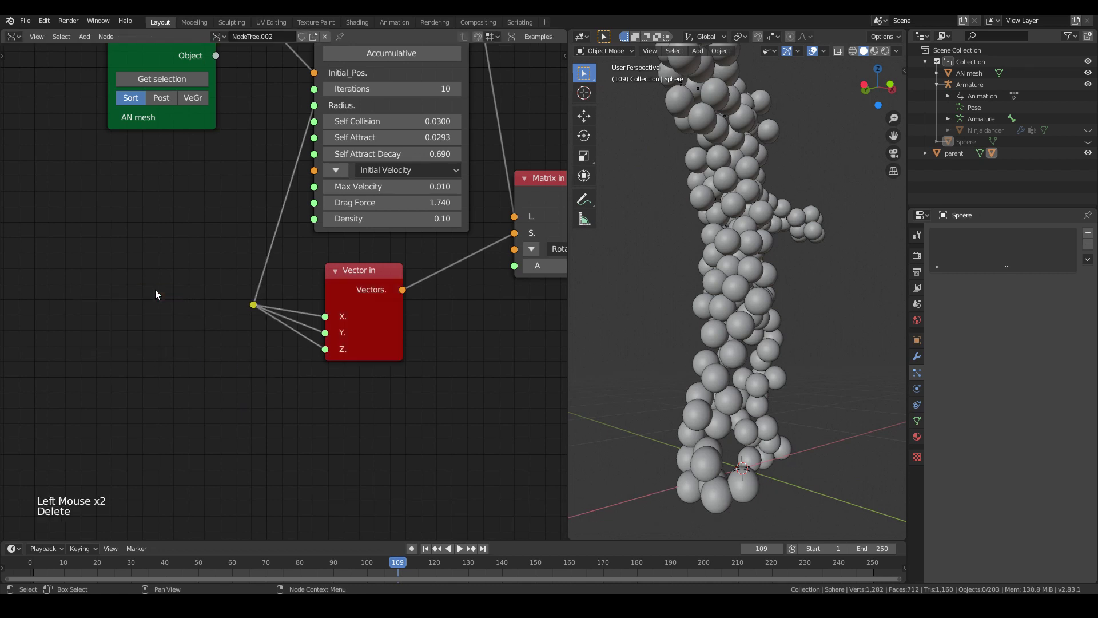
- Add a Random Num Gen node with size 200 in float mode and connect its values to the reroute
key("shift+a")
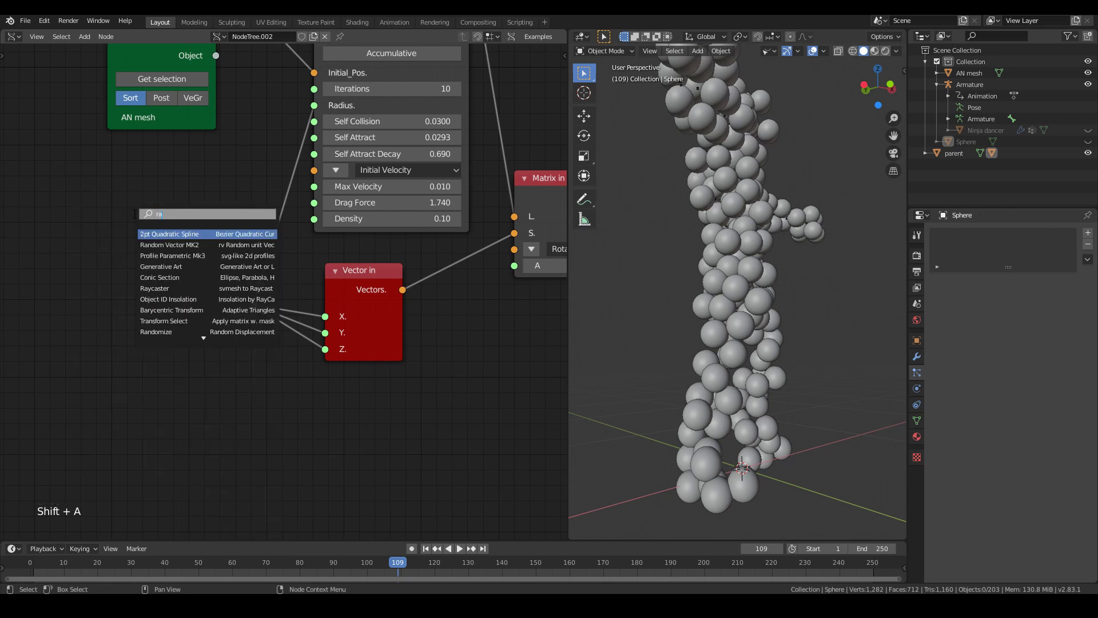
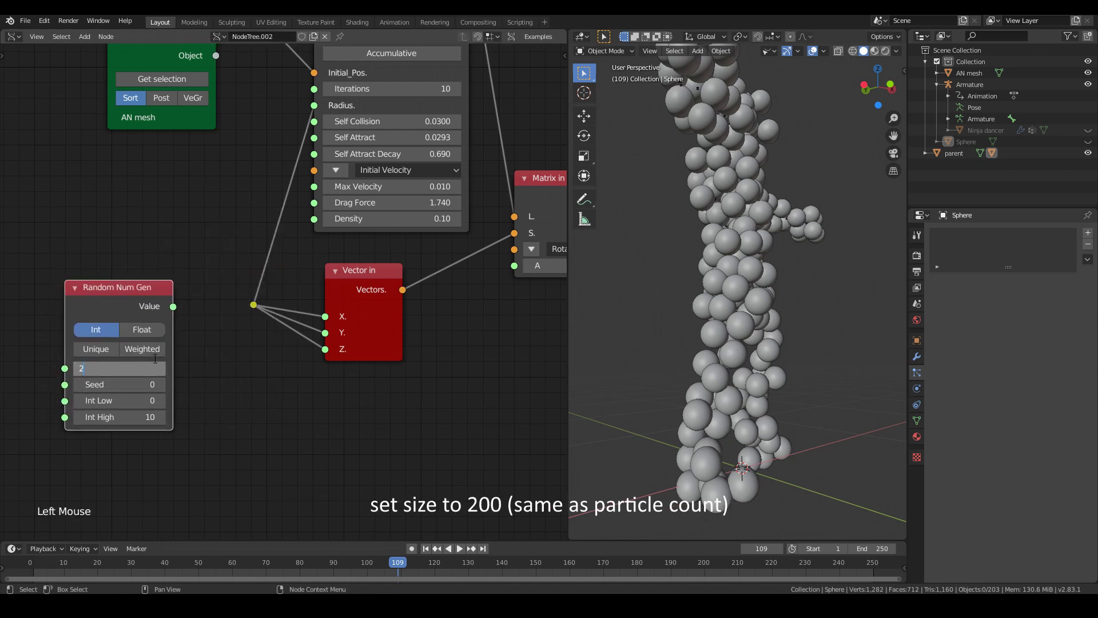
key("0")
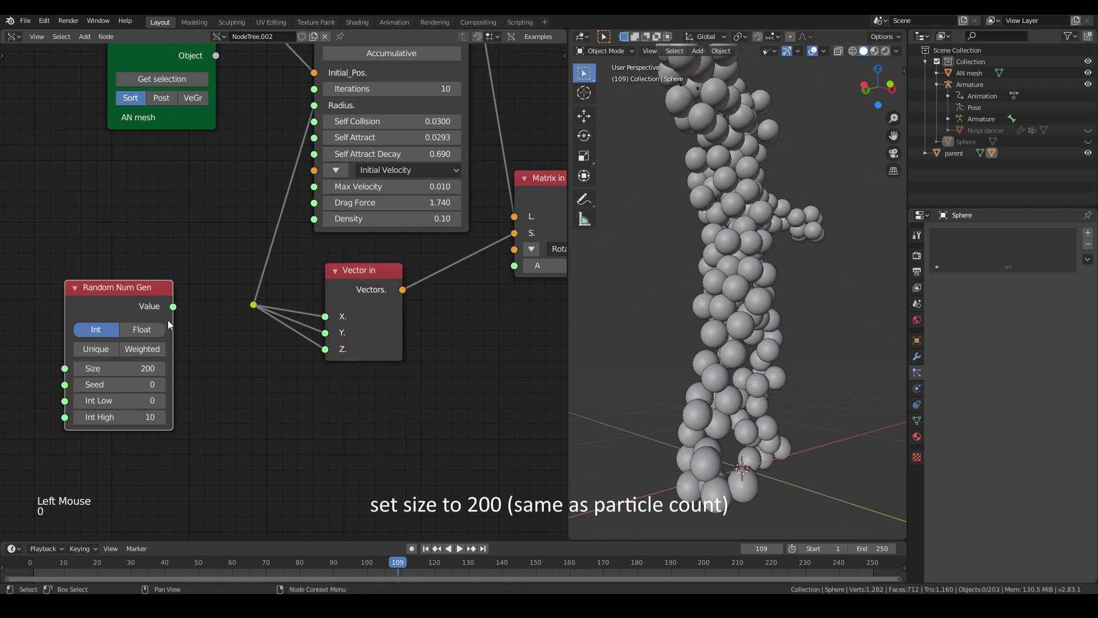
left_click(158, 335)
left_click(175, 311)
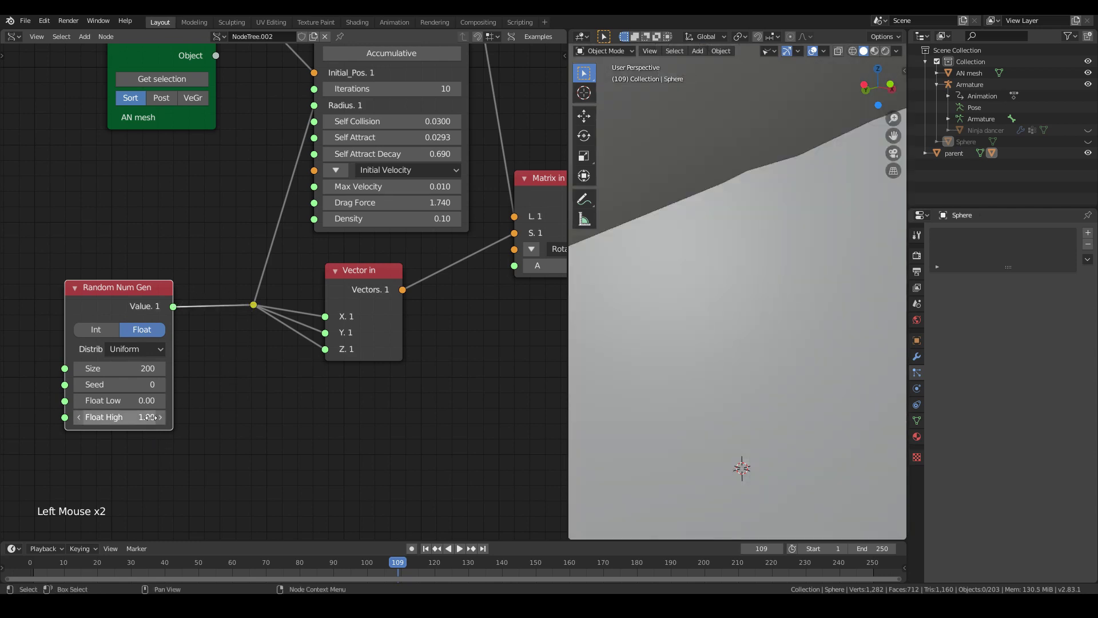
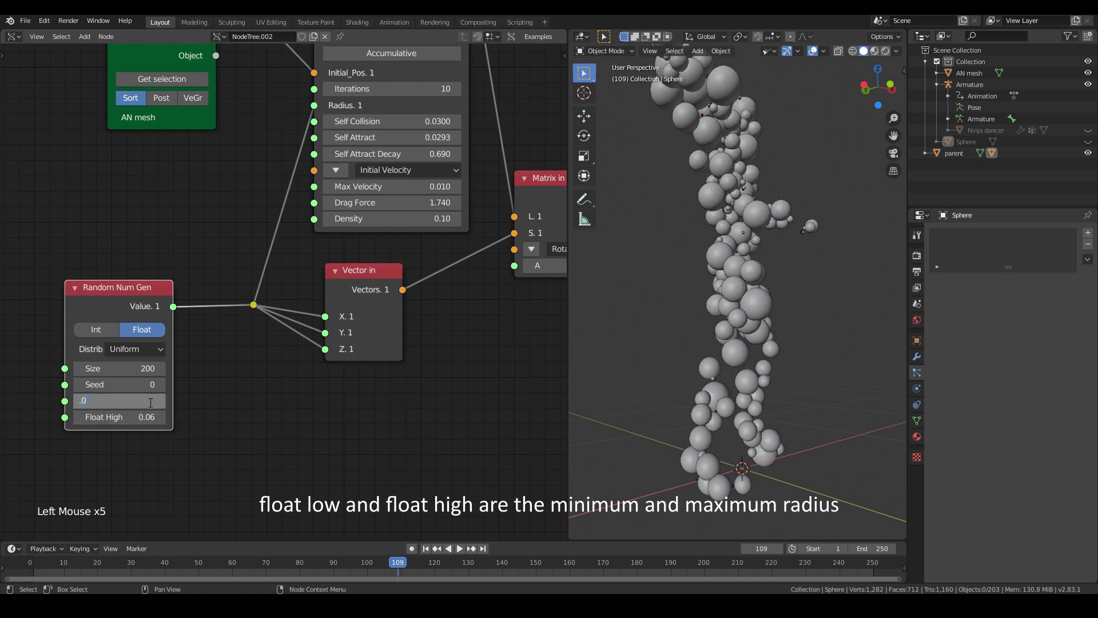
- Play the animation and orbit around the dancer to watch the varied-size spheres
middle_click(670, 326)
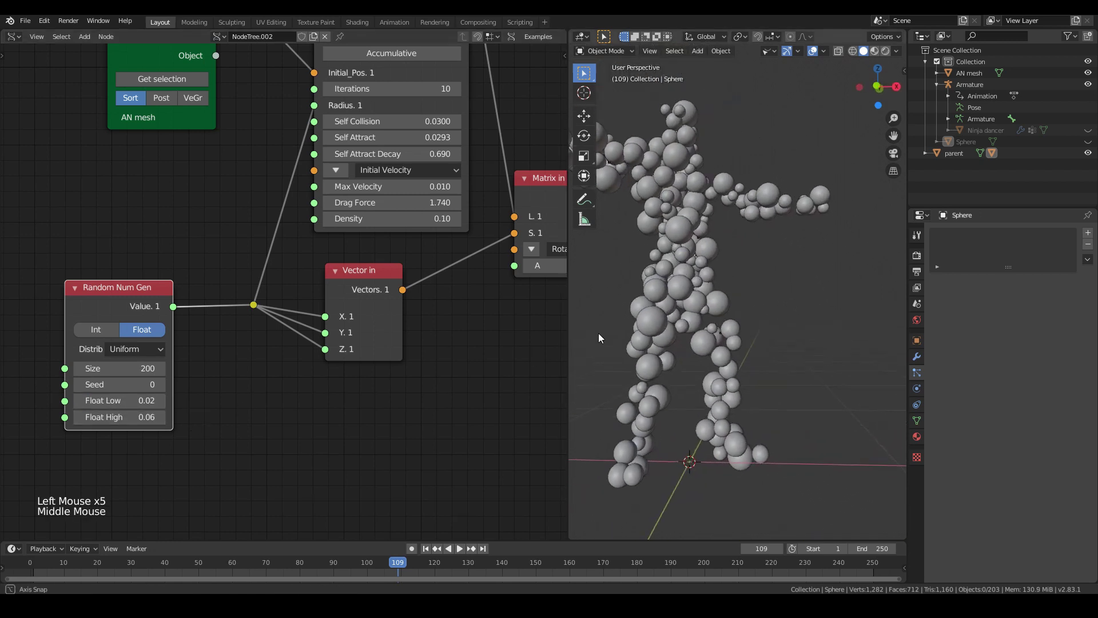
scroll("down", 3)
middle_click(720, 325)
scroll("up", 3)
middle_click(673, 271)
key("space")
scroll("down", 3)
middle_click(700, 287)
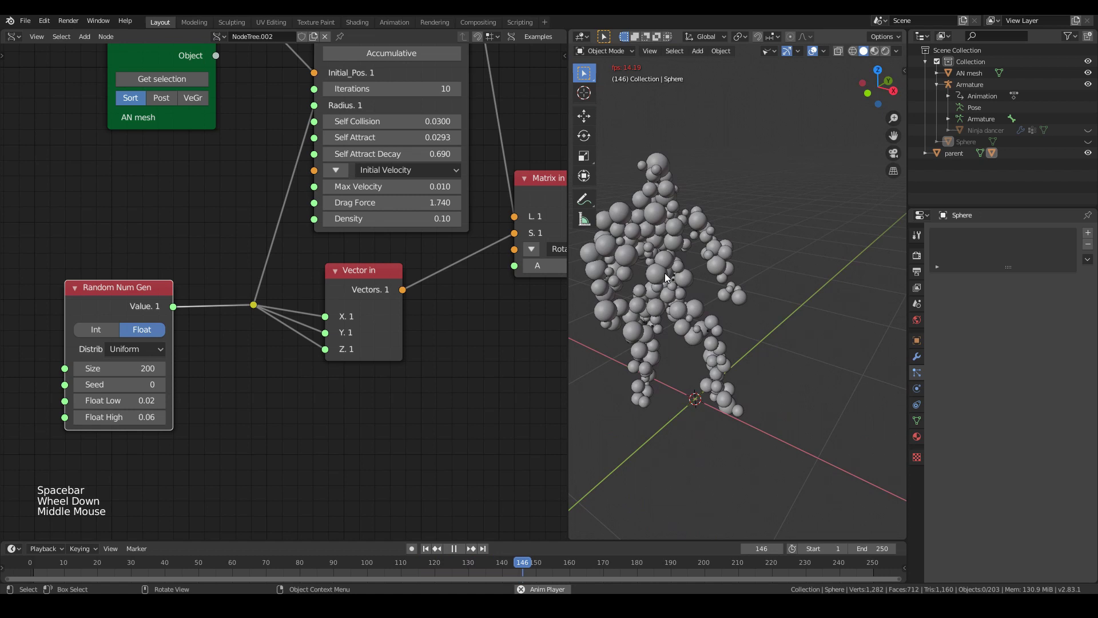
middle_click(689, 274)
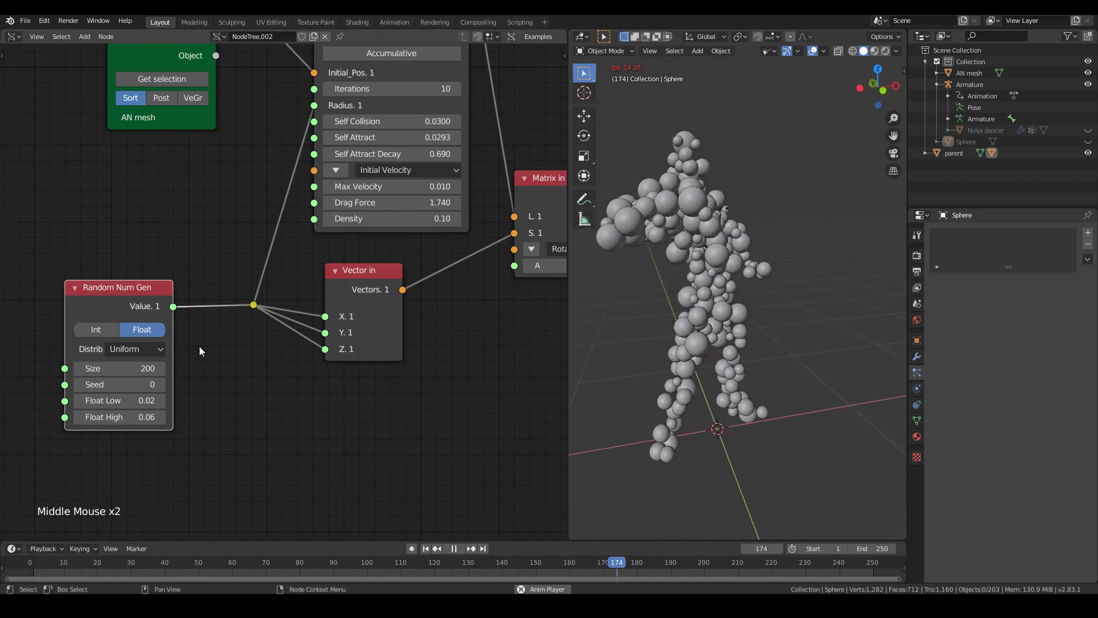
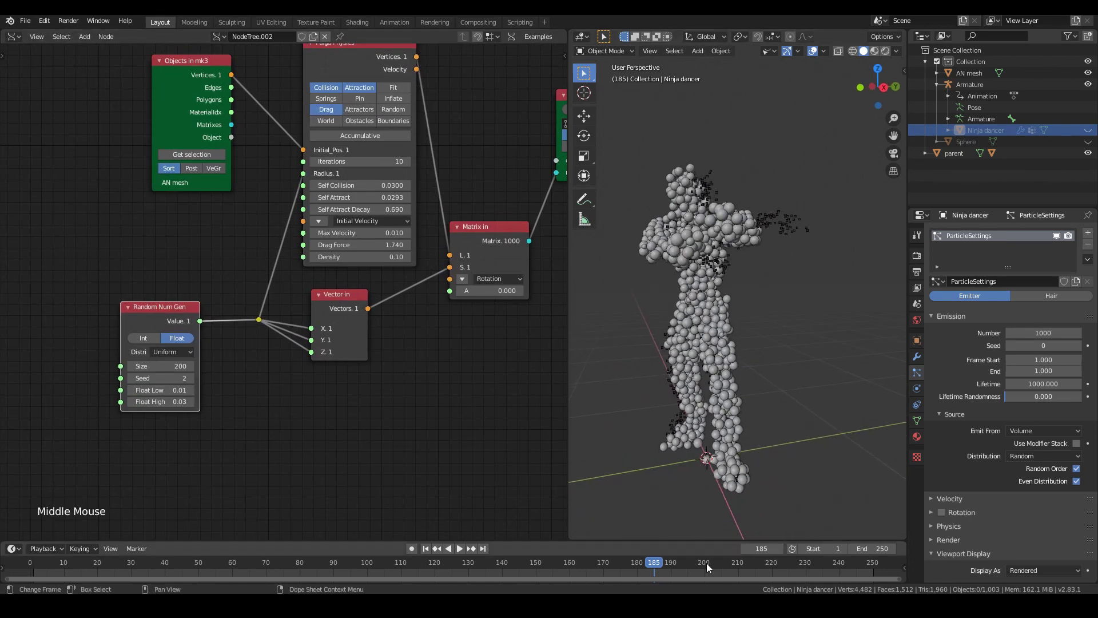
- Jump to a later frame and orbit around the dancer filled with random-radius spheres
left_click(710, 567)
middle_click(694, 386)
middle_click(638, 341)
scroll("up", 3)
middle_click(674, 251)
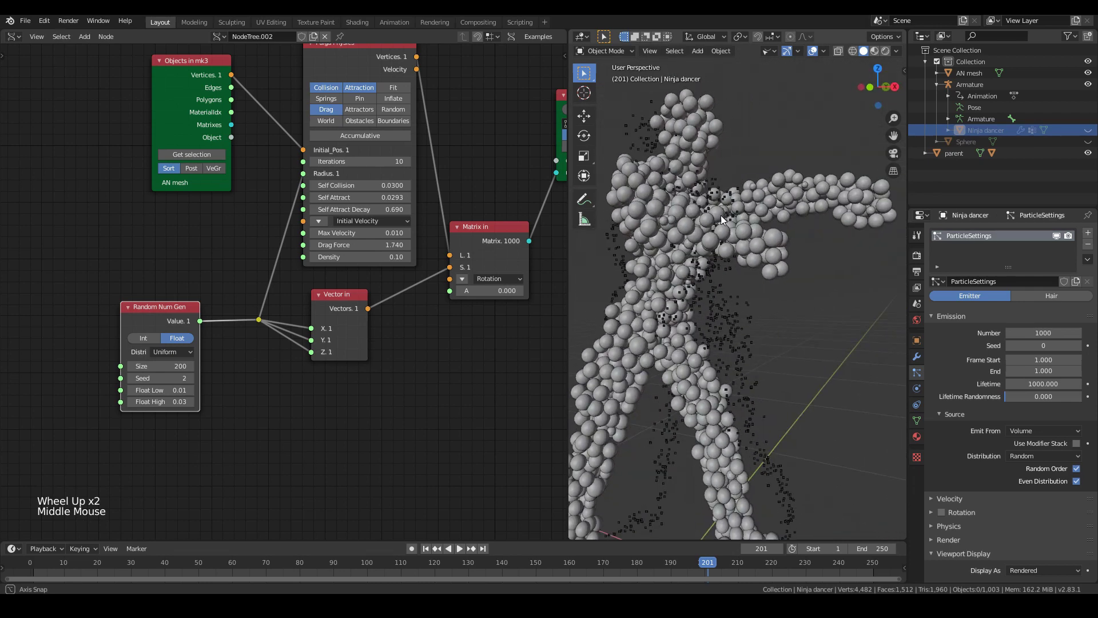
scroll("down", 3)
middle_click(744, 237)
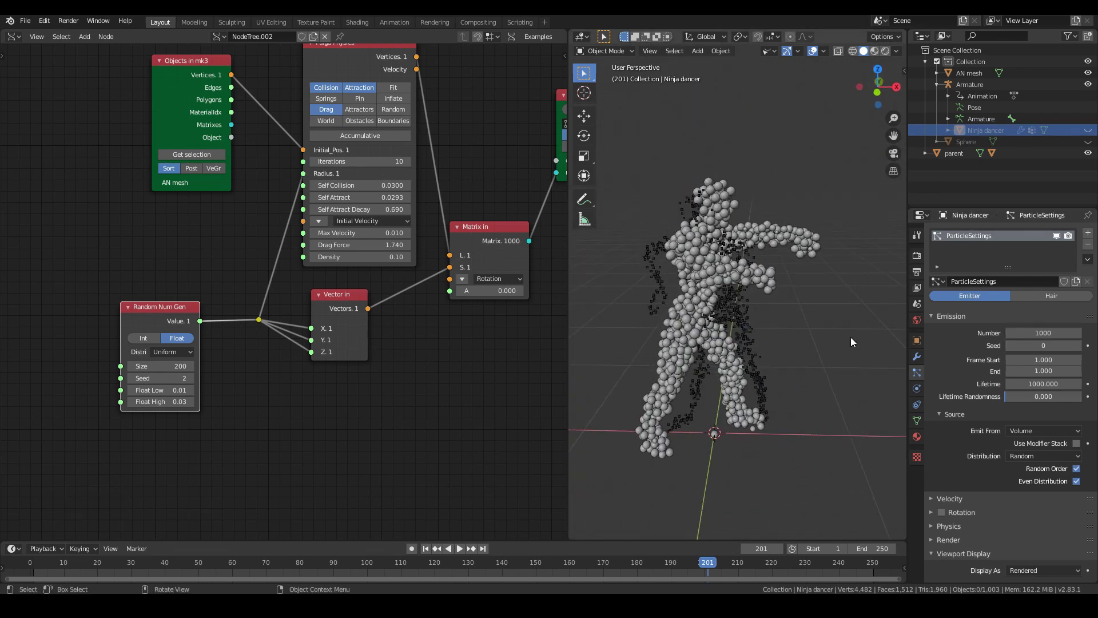
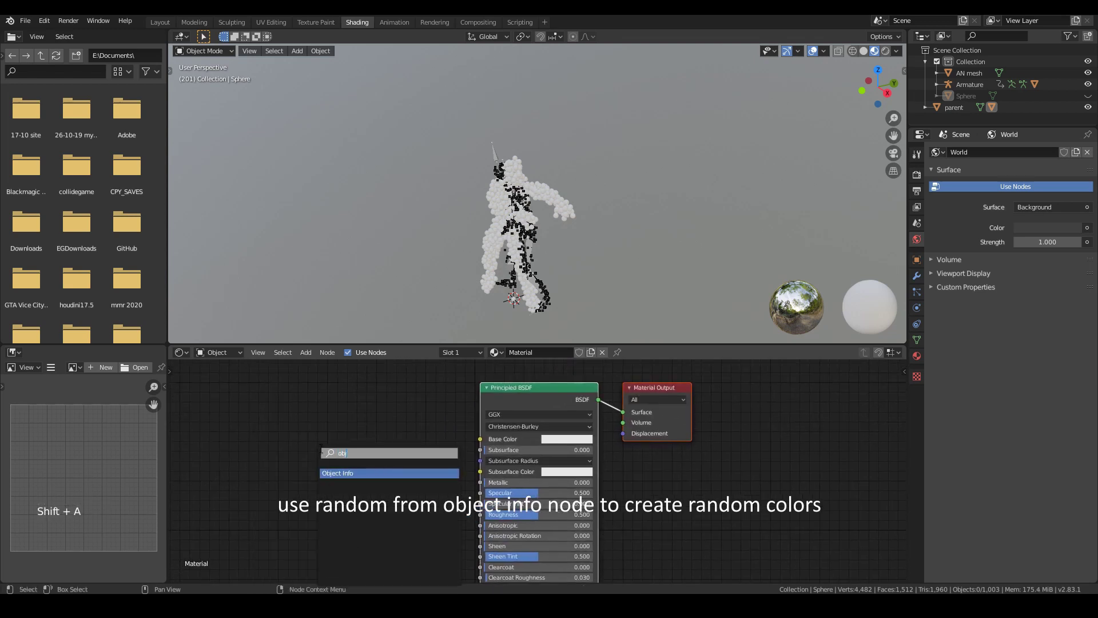
- Add Object Info and a ColorRamp node to the sphere material, setting a ramp stop to orange
key("shift+a")
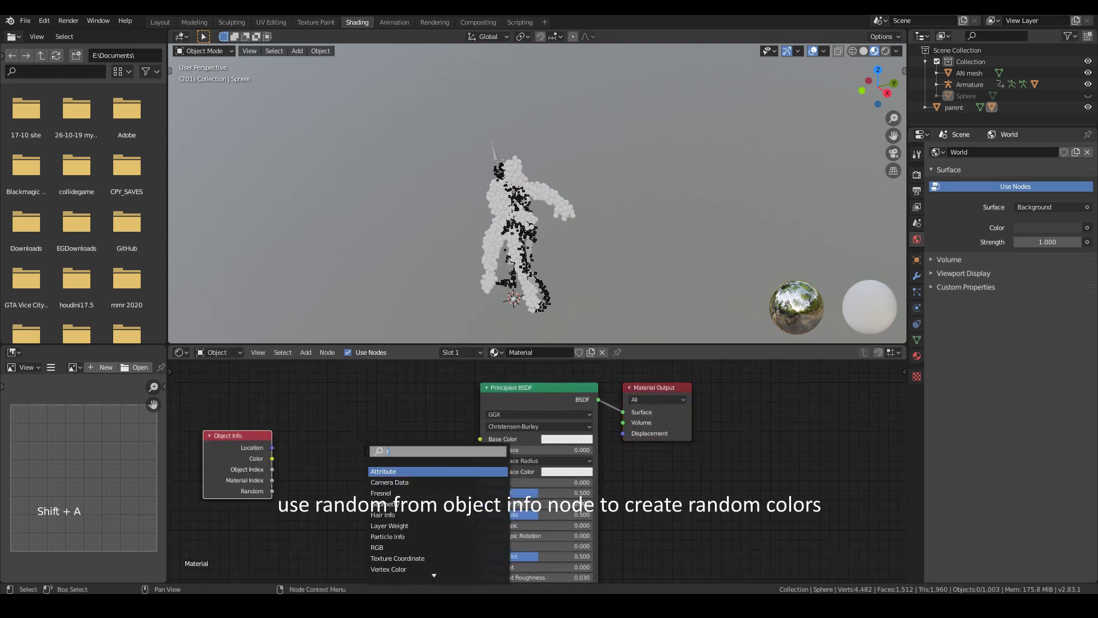
left_click(273, 493)
left_click(311, 480)
left_click(350, 499)
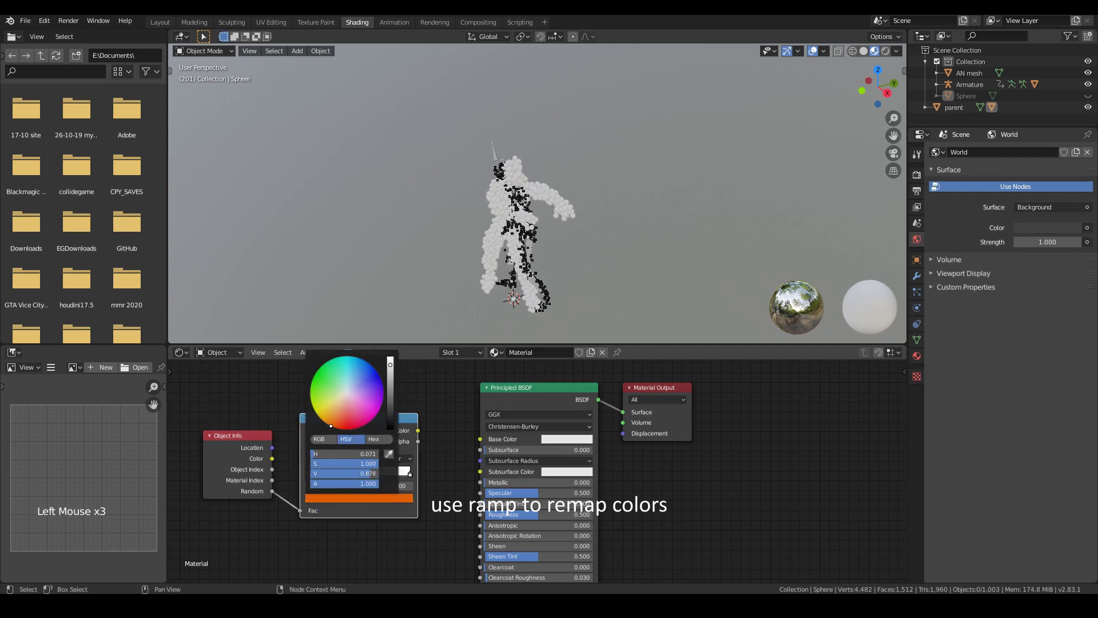
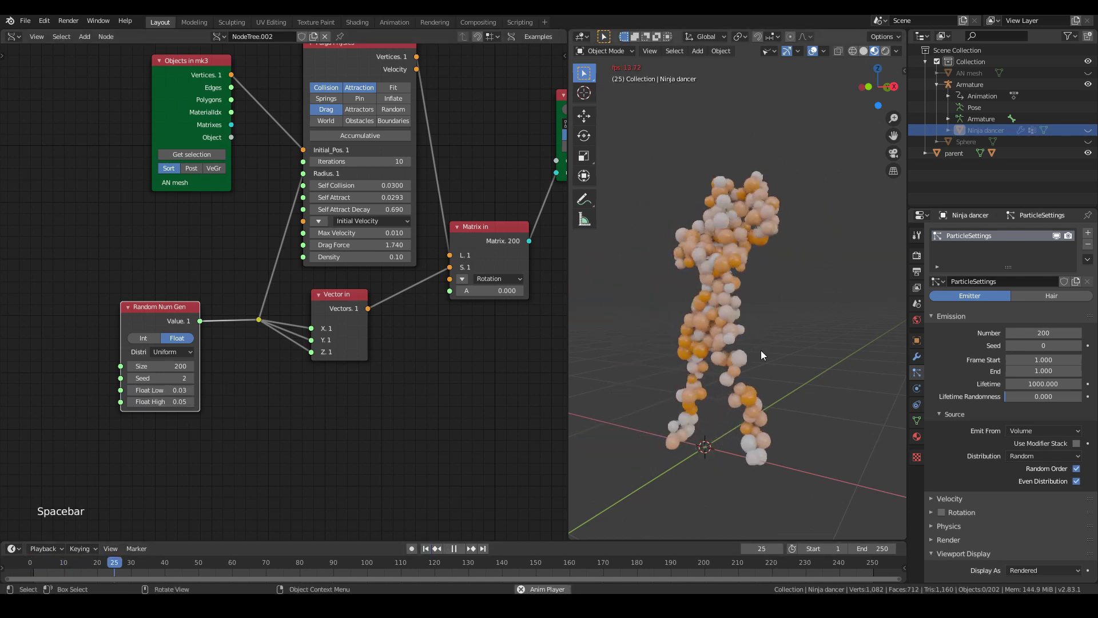
- Switch the second node editor to NodeTree.001 showing the AN Mesh Object Output nodes
middle_click(756, 348)
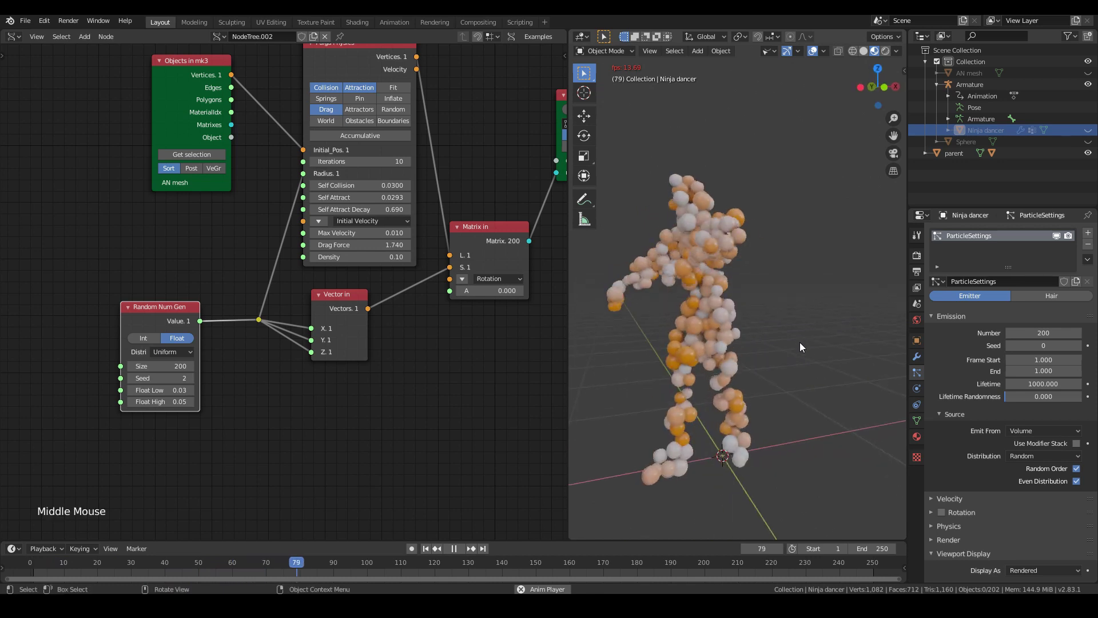
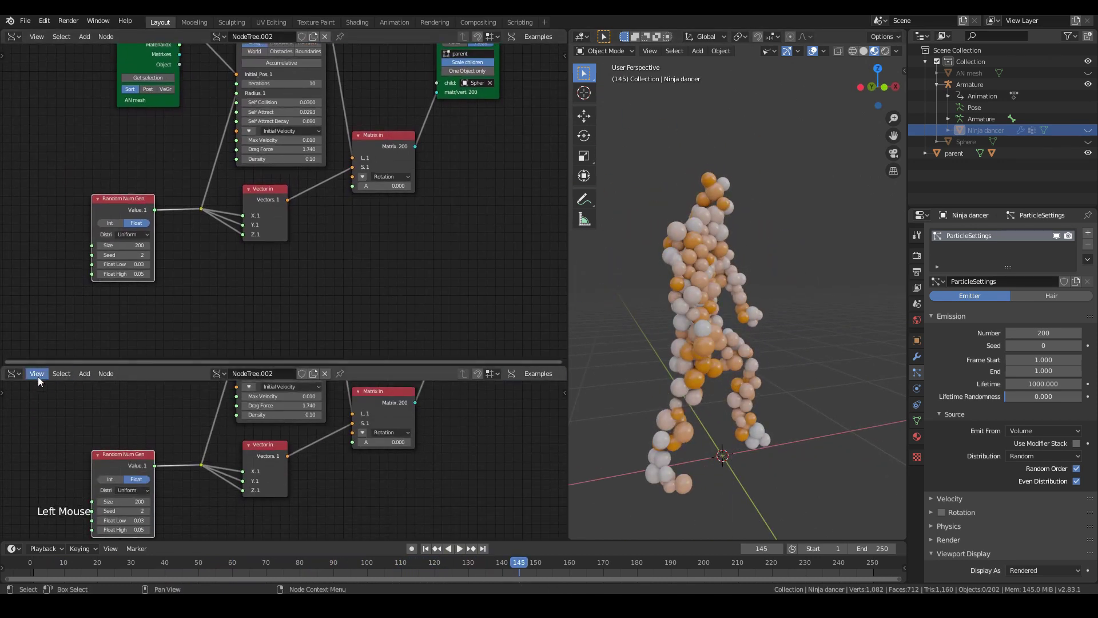
left_click(28, 382)
left_click(54, 470)
left_click(241, 376)
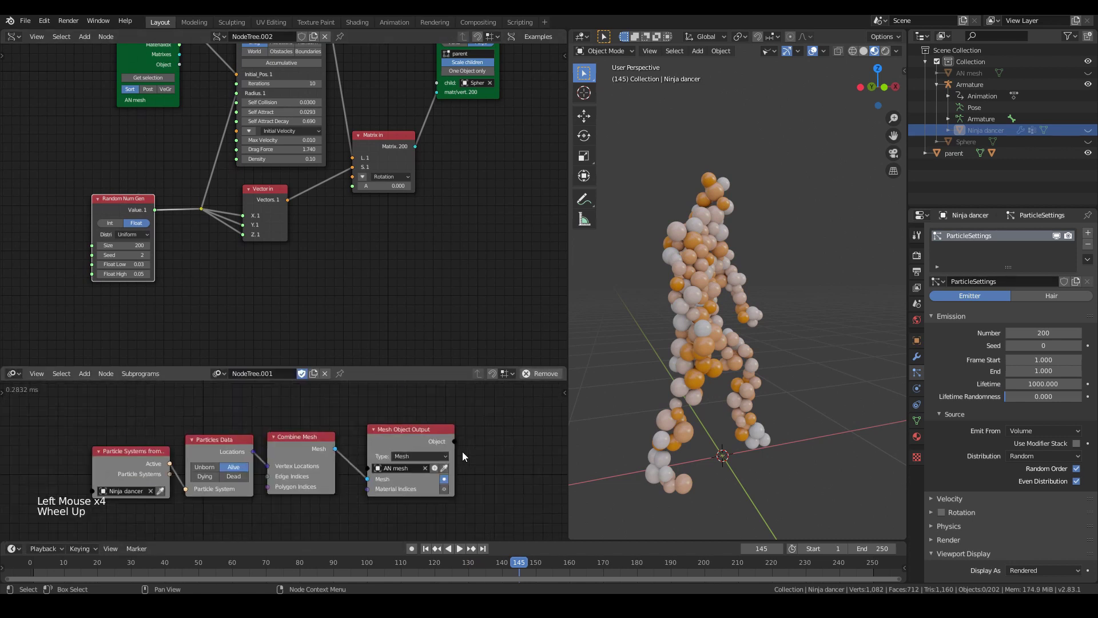